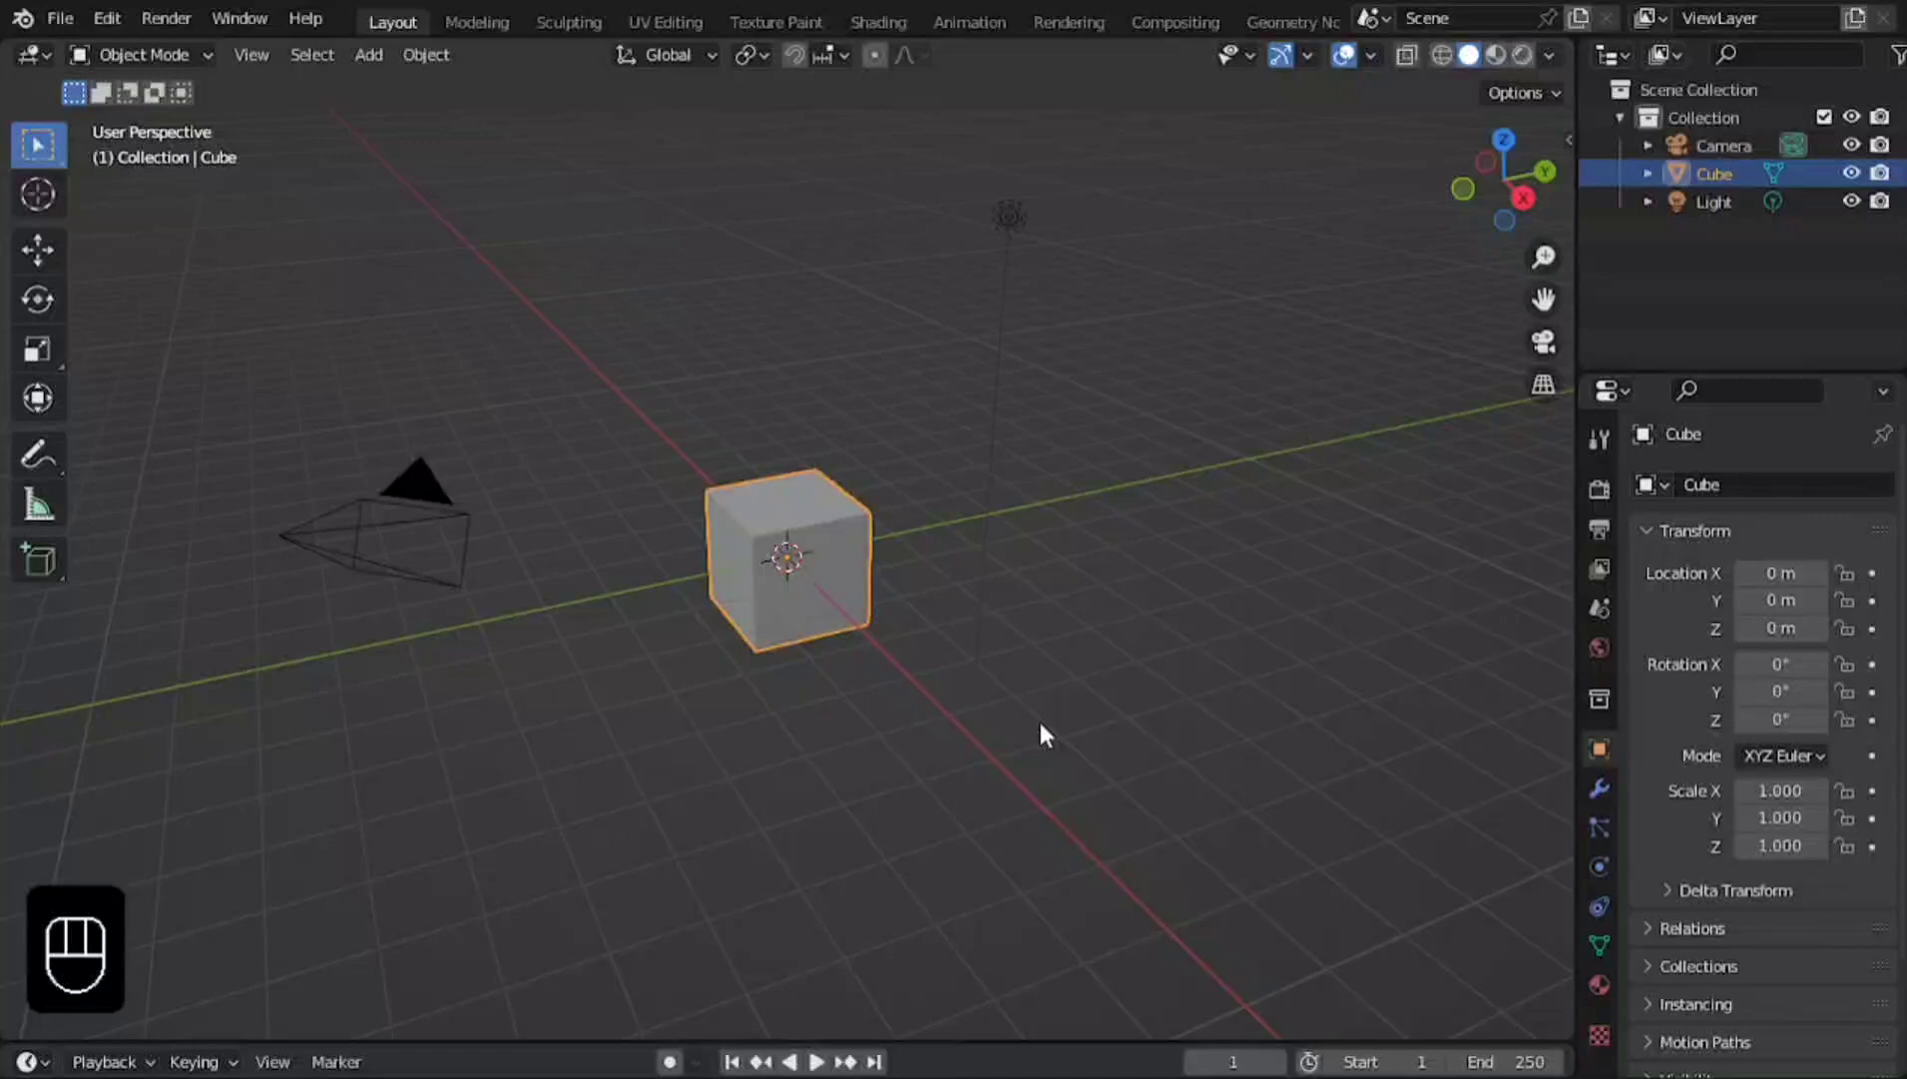
Delete the default cube, camera and light and add a circle with a Subdivision Surface modifier.
key("a")
key("x")
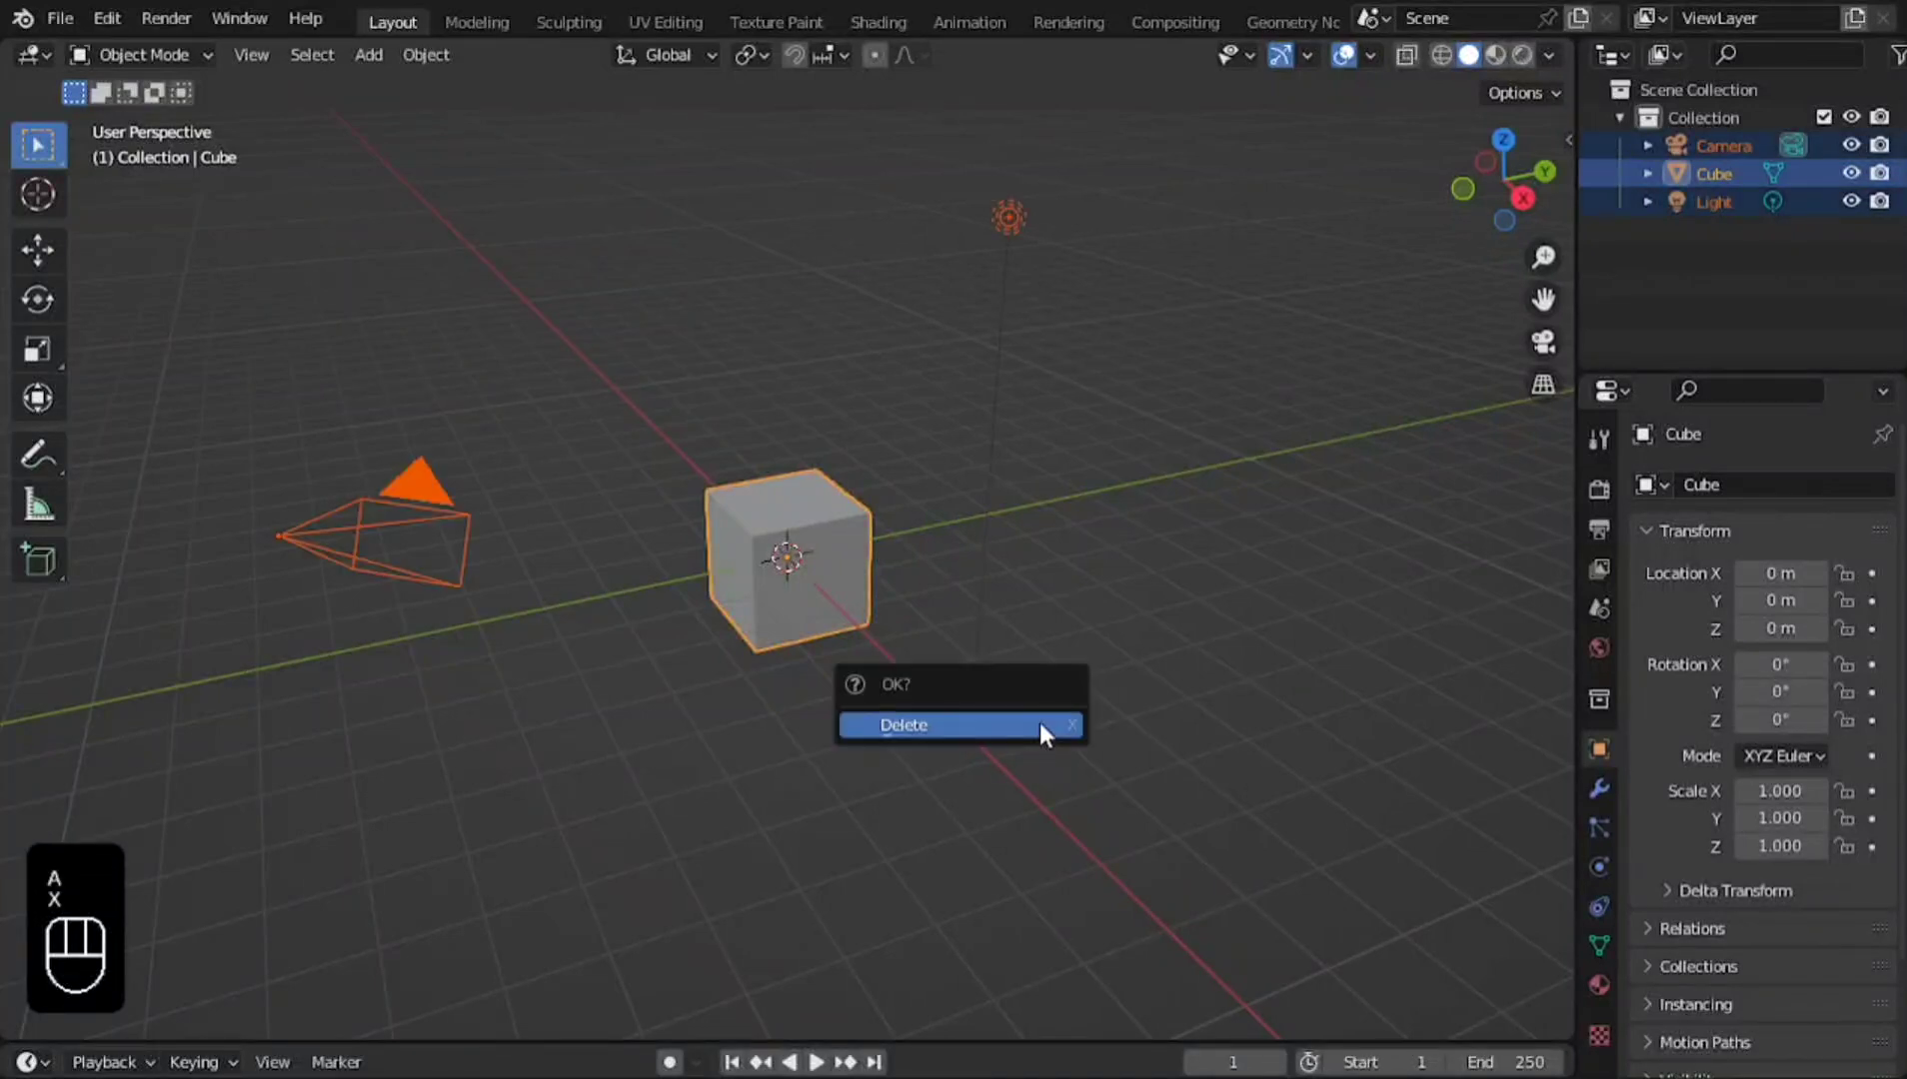
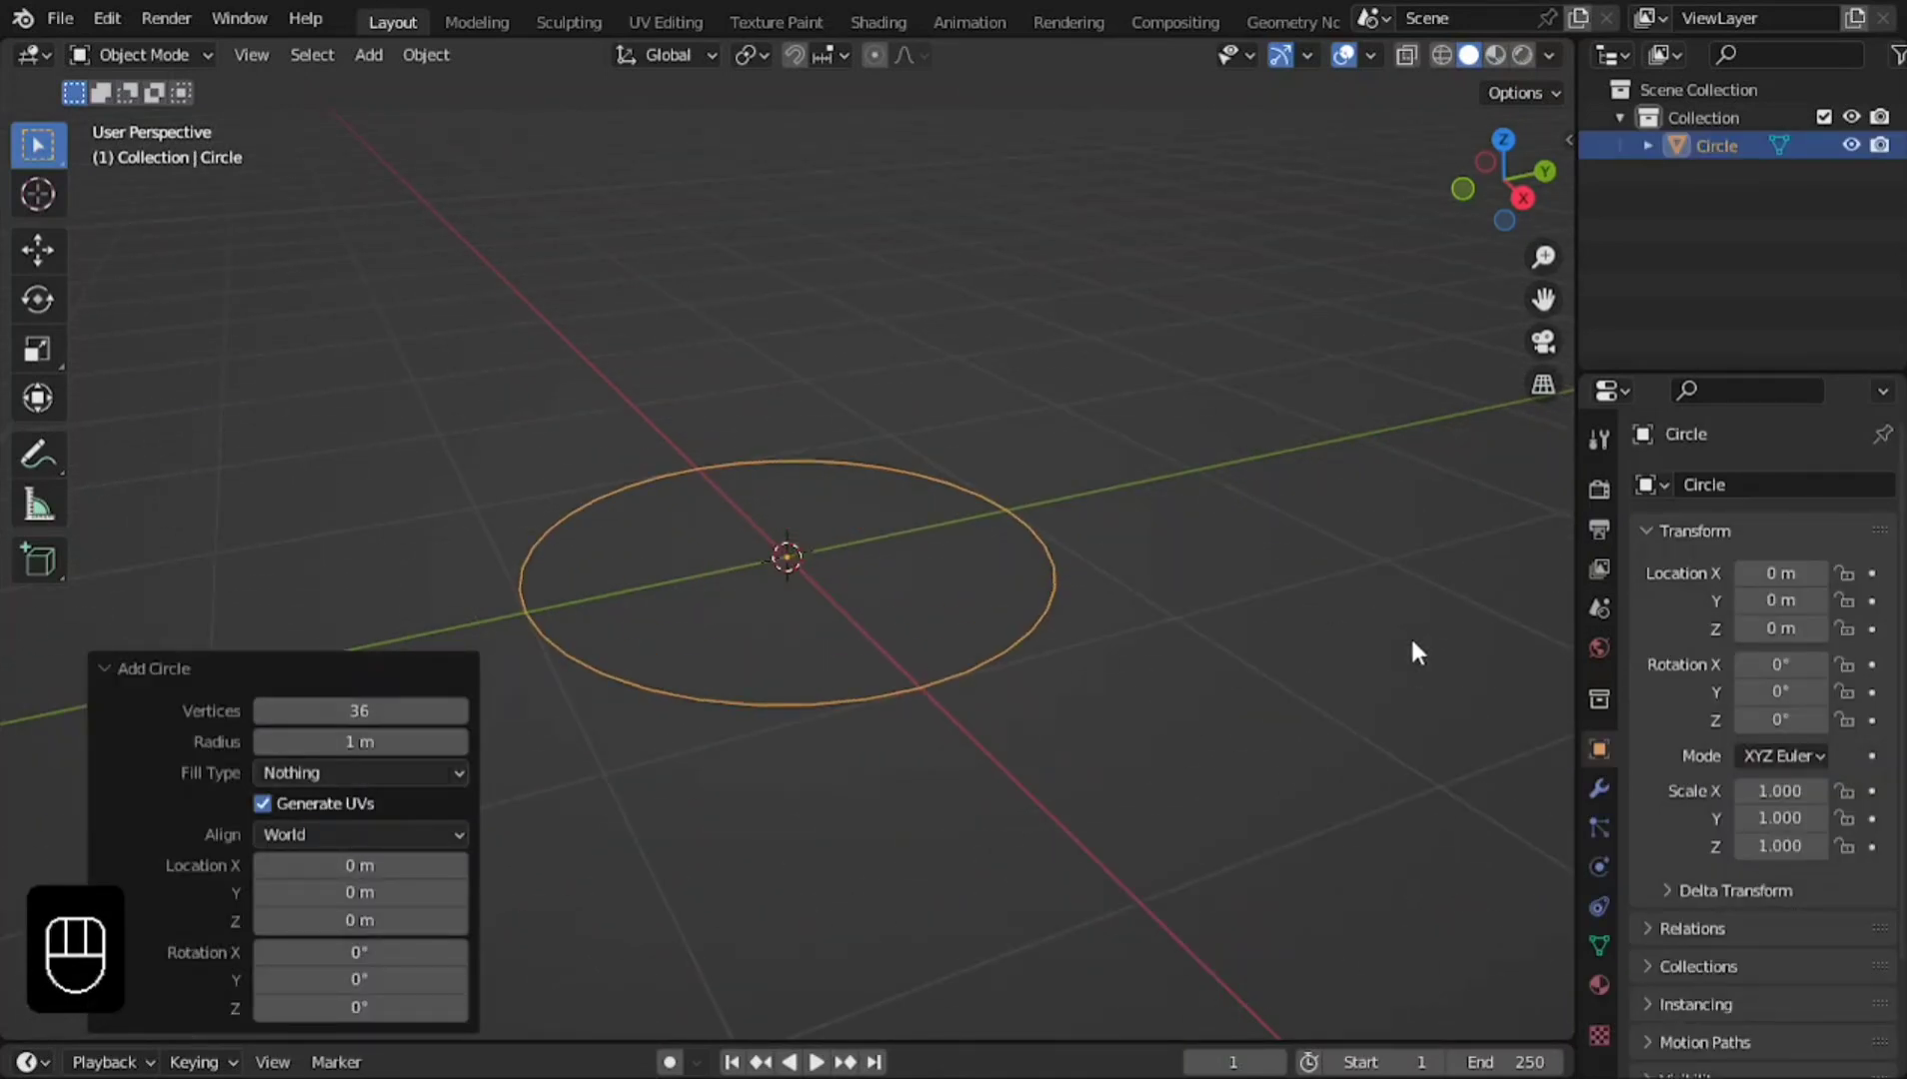
left_click_drag(1697, 498, 1429, 997)
Extrude the circle about 1.6 m straight up, then extrude the top rim again and scale it inward.
double_click(1851, 623)
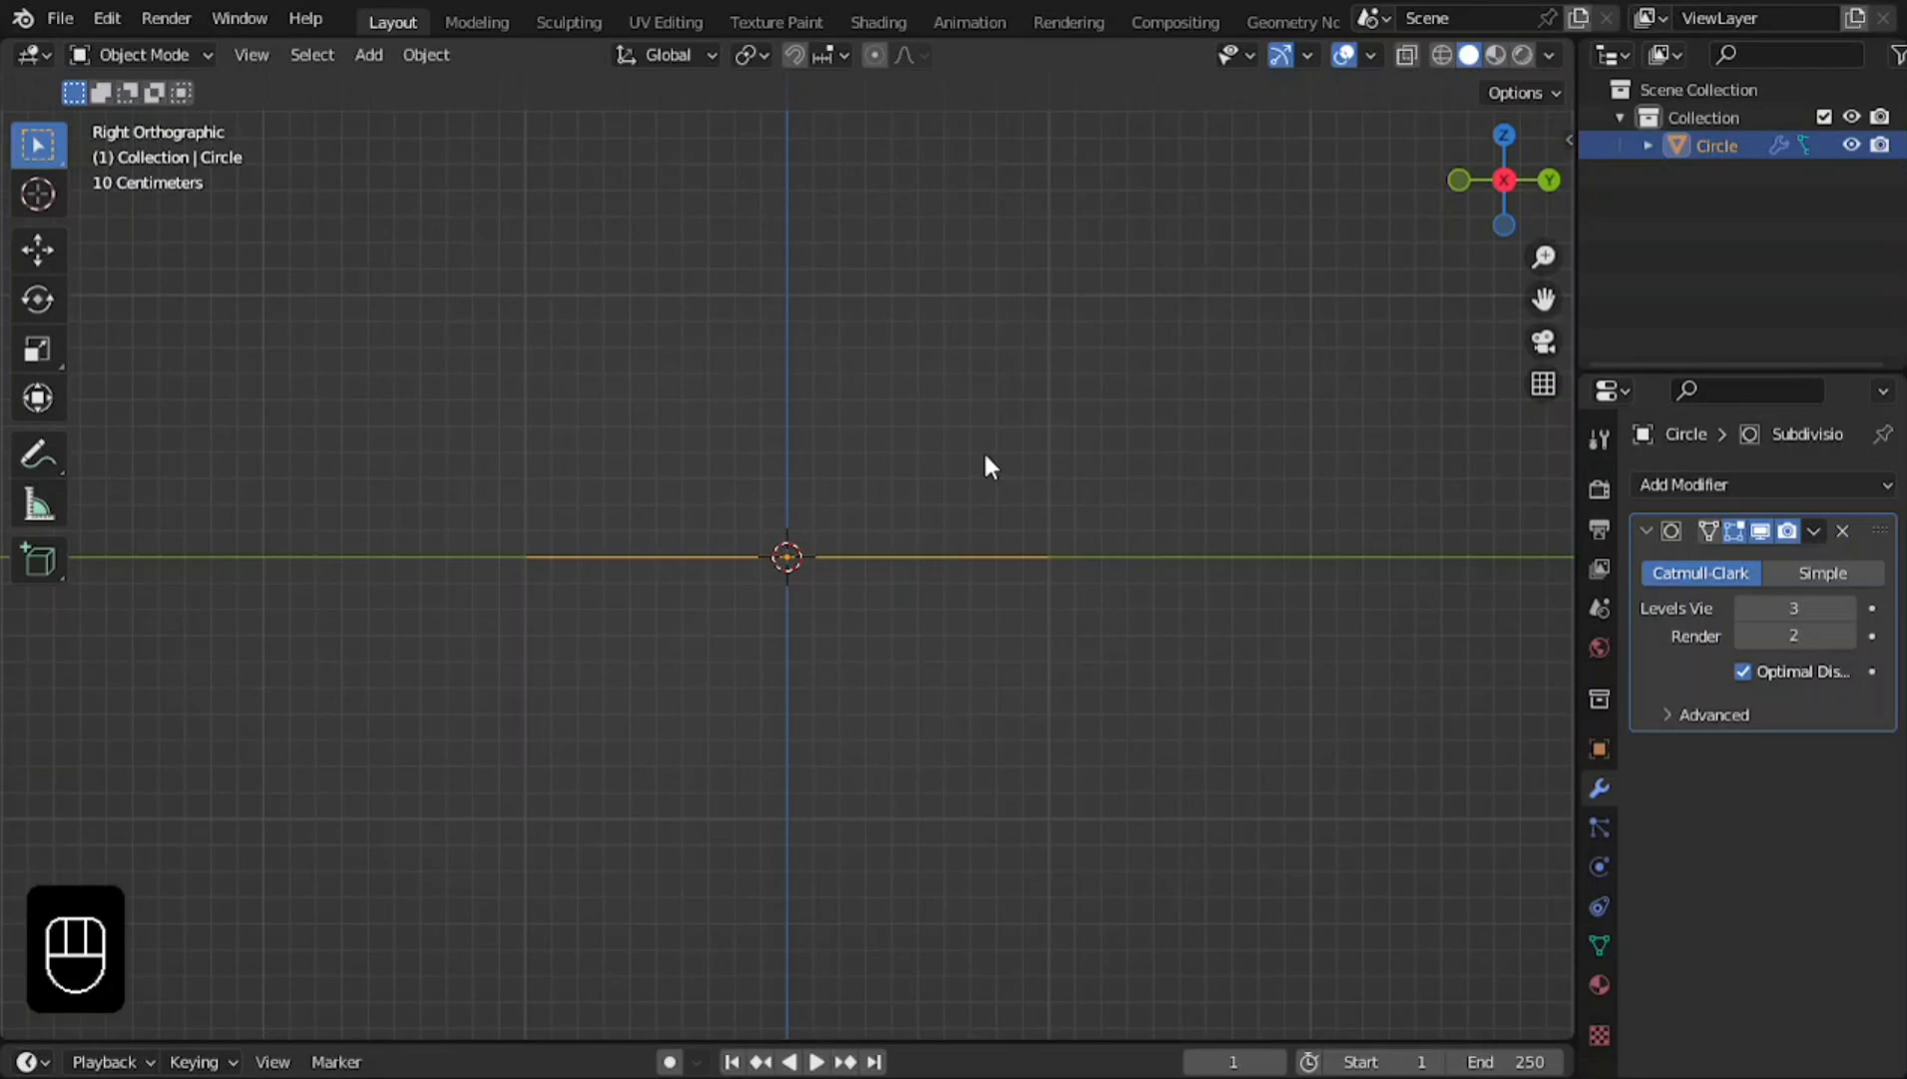
key("Tab")
left_click(277, 71)
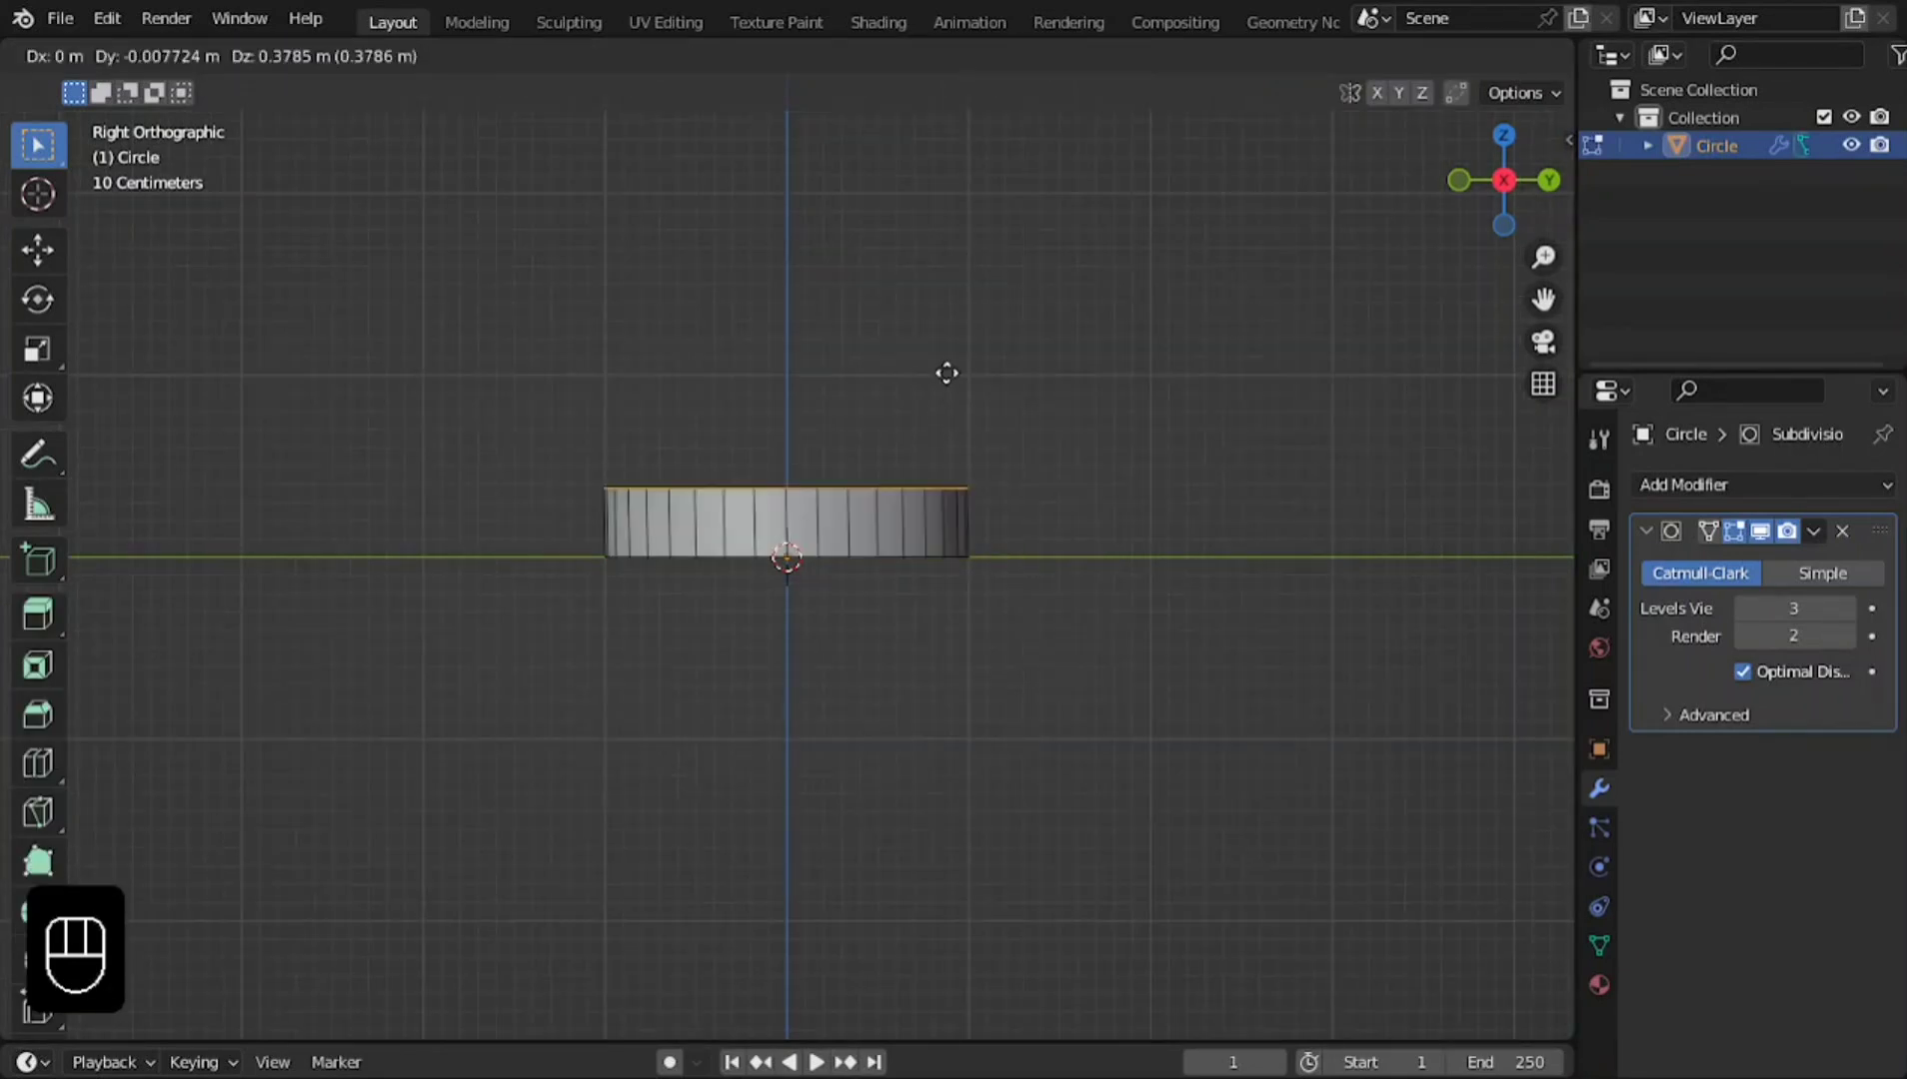
key("z")
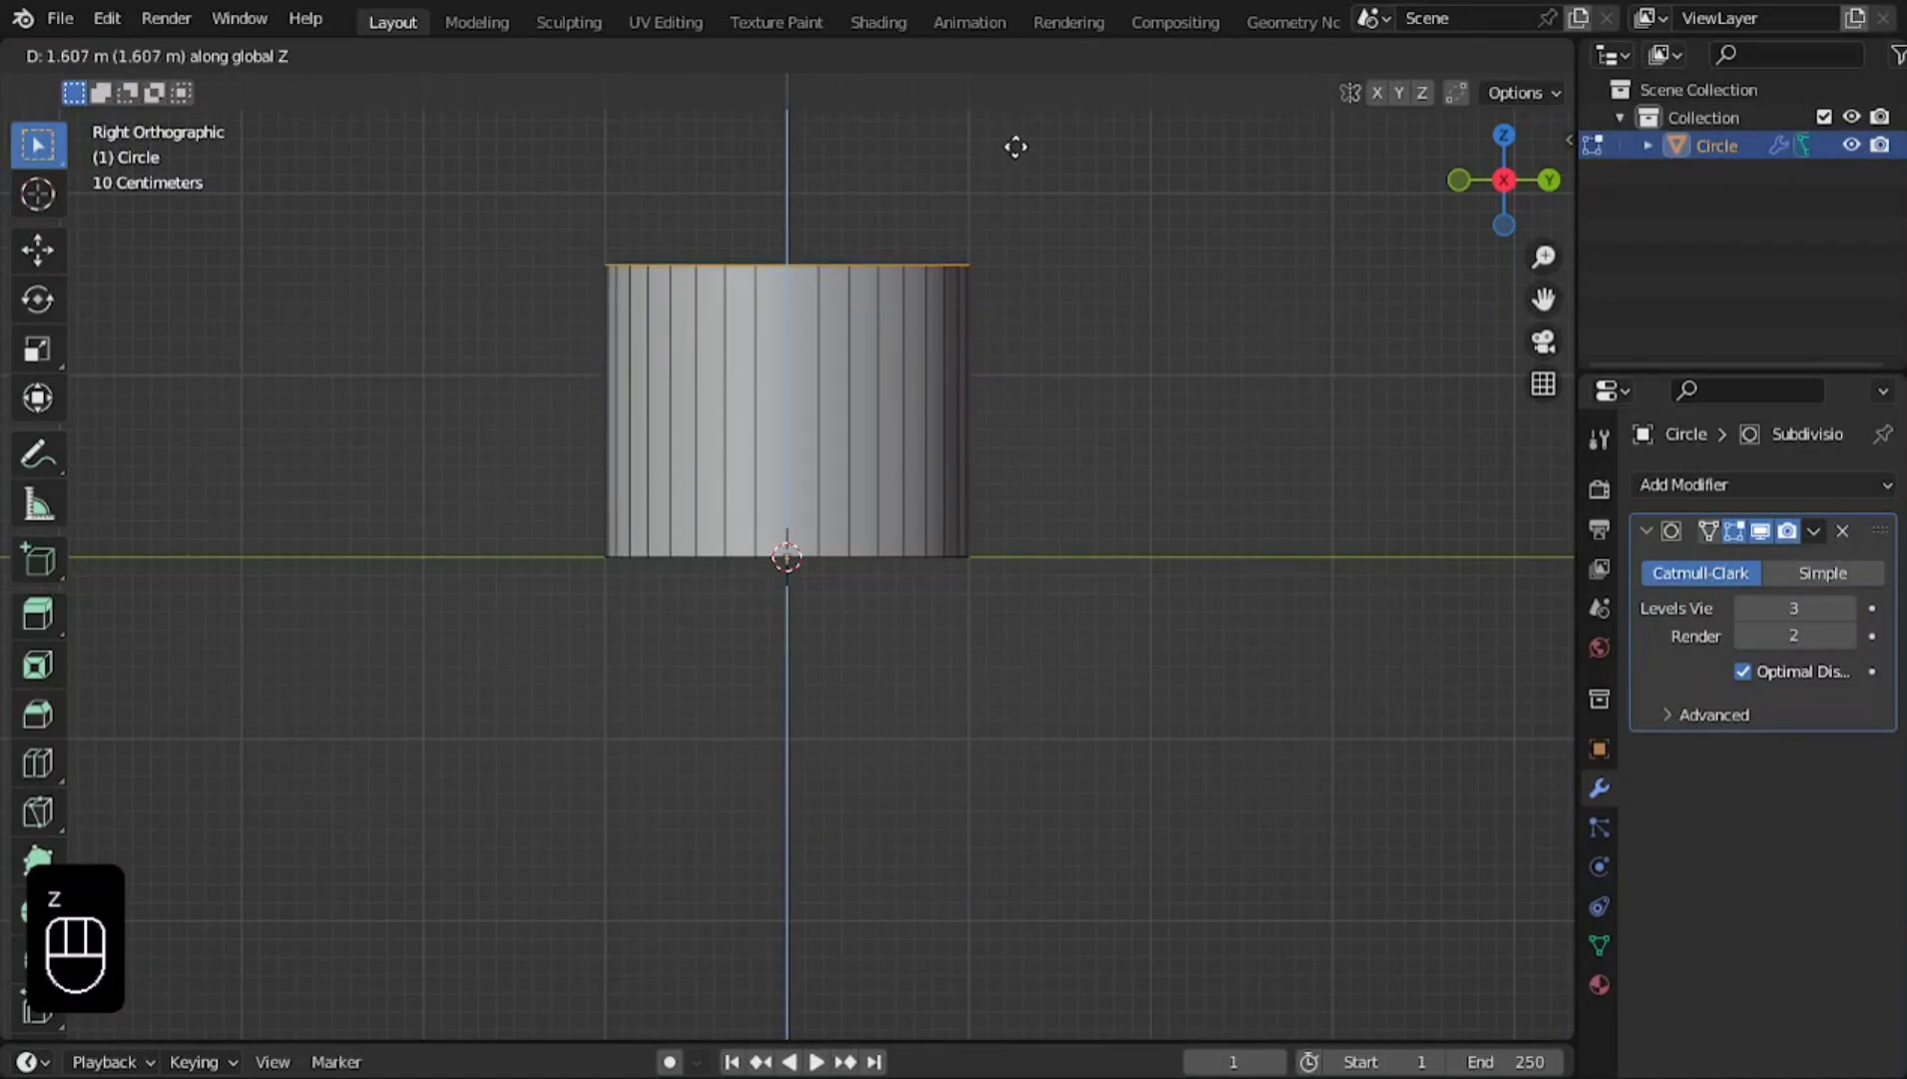
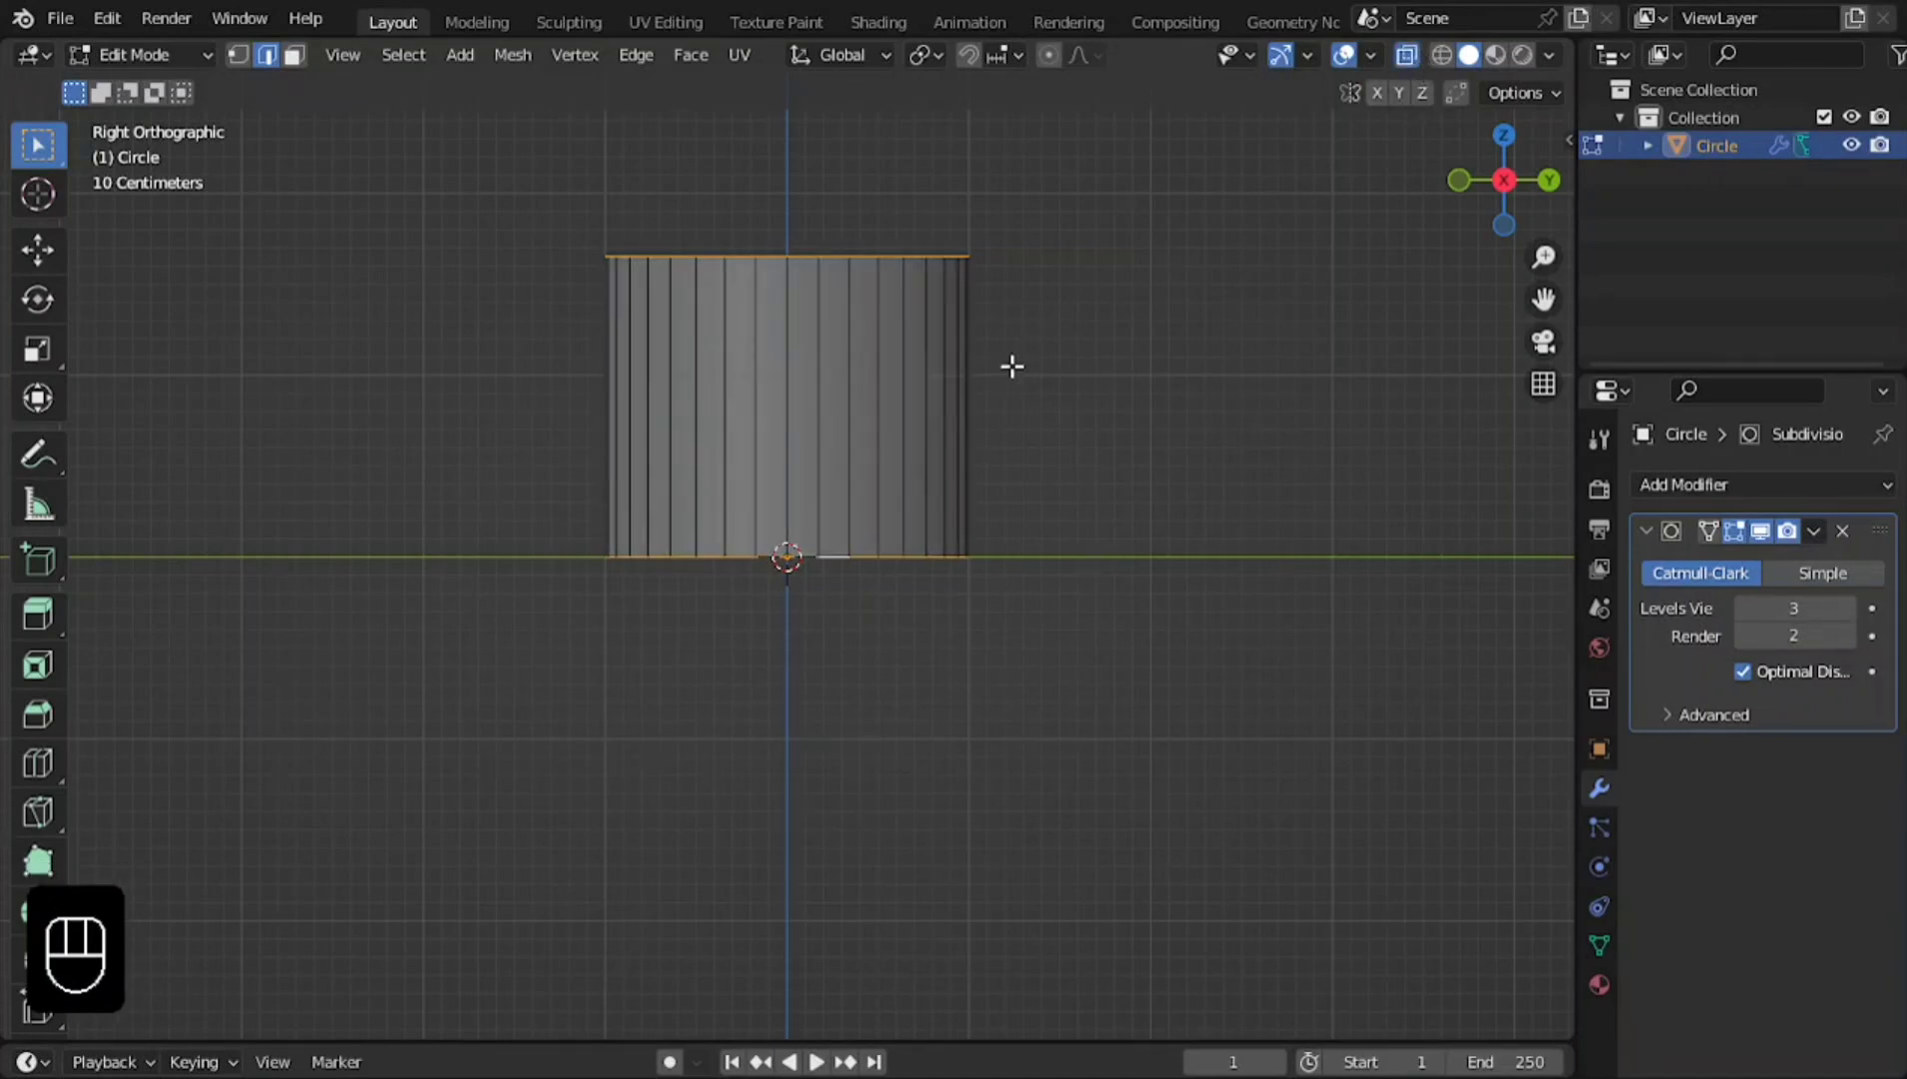
key("e")
key("s")
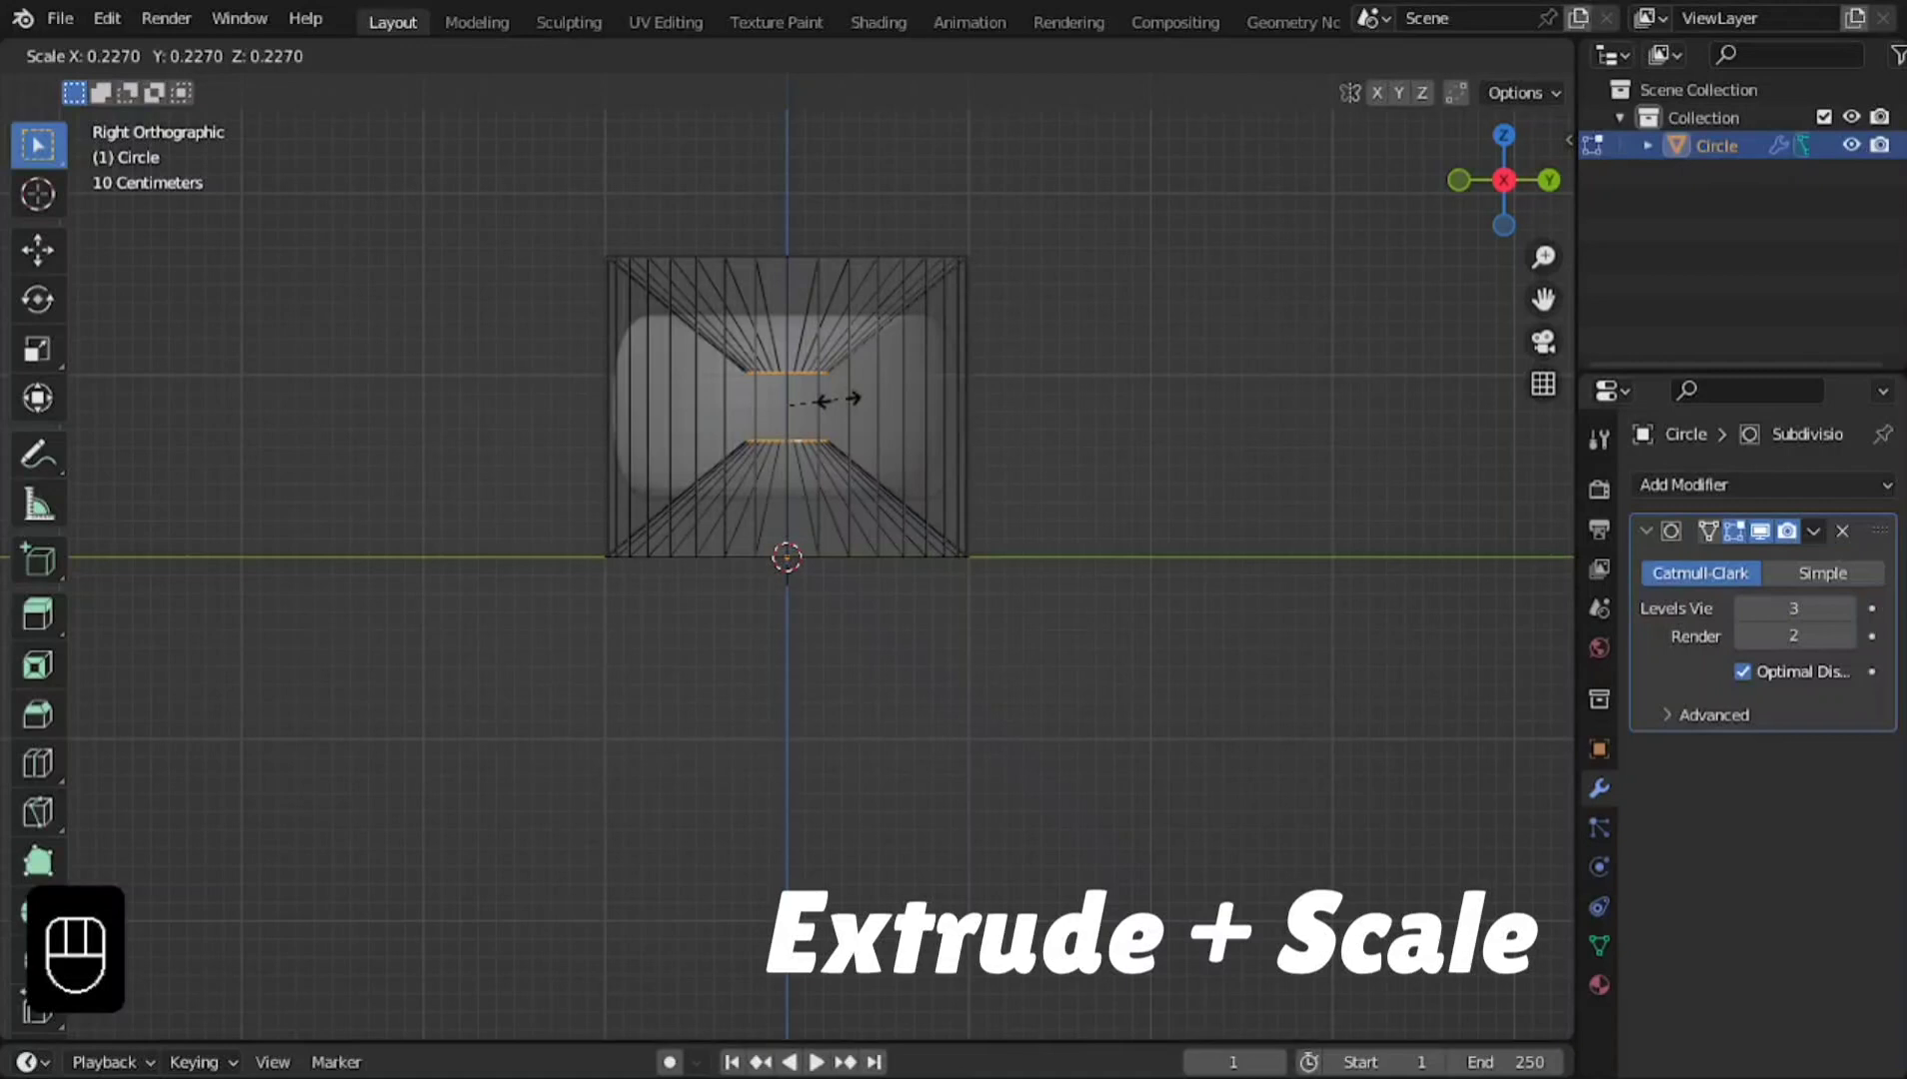
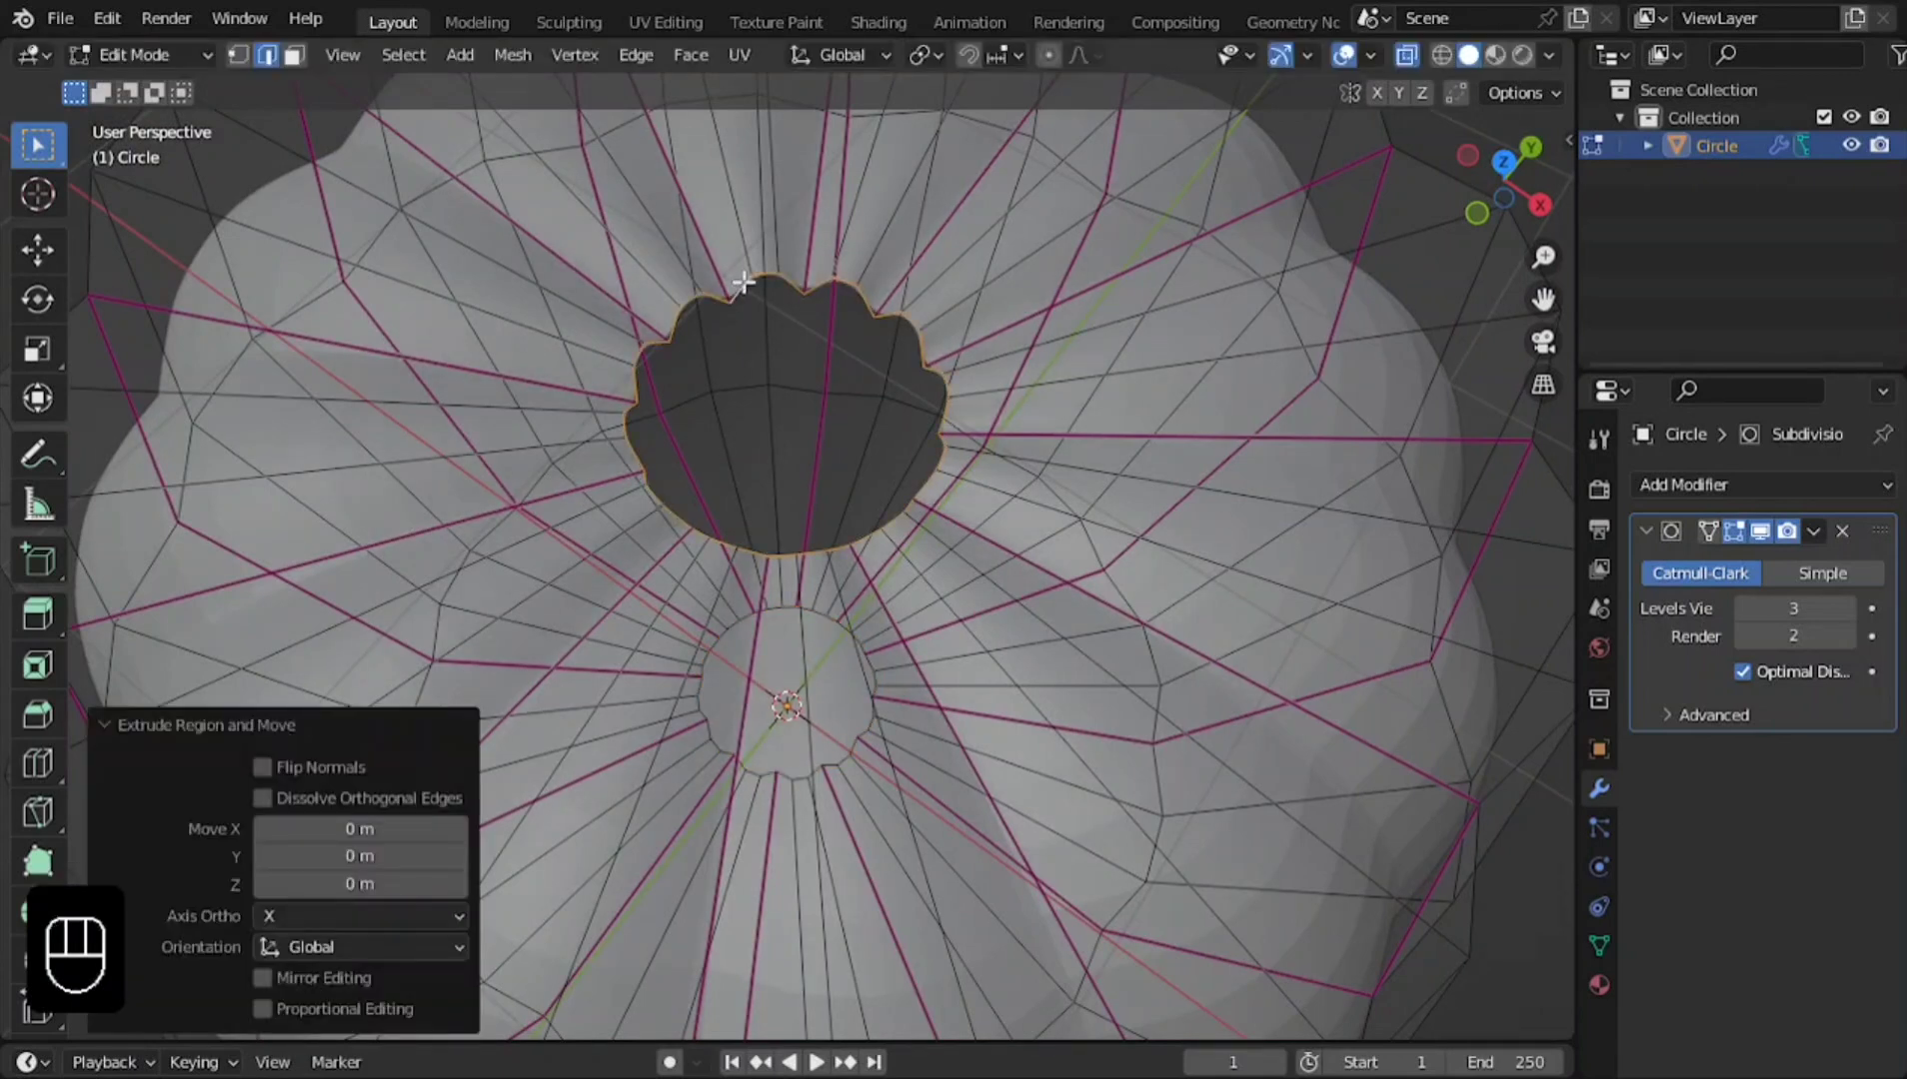
Flatten the opening's rim to zero height and grid-fill it into a quad cap.
key("z")
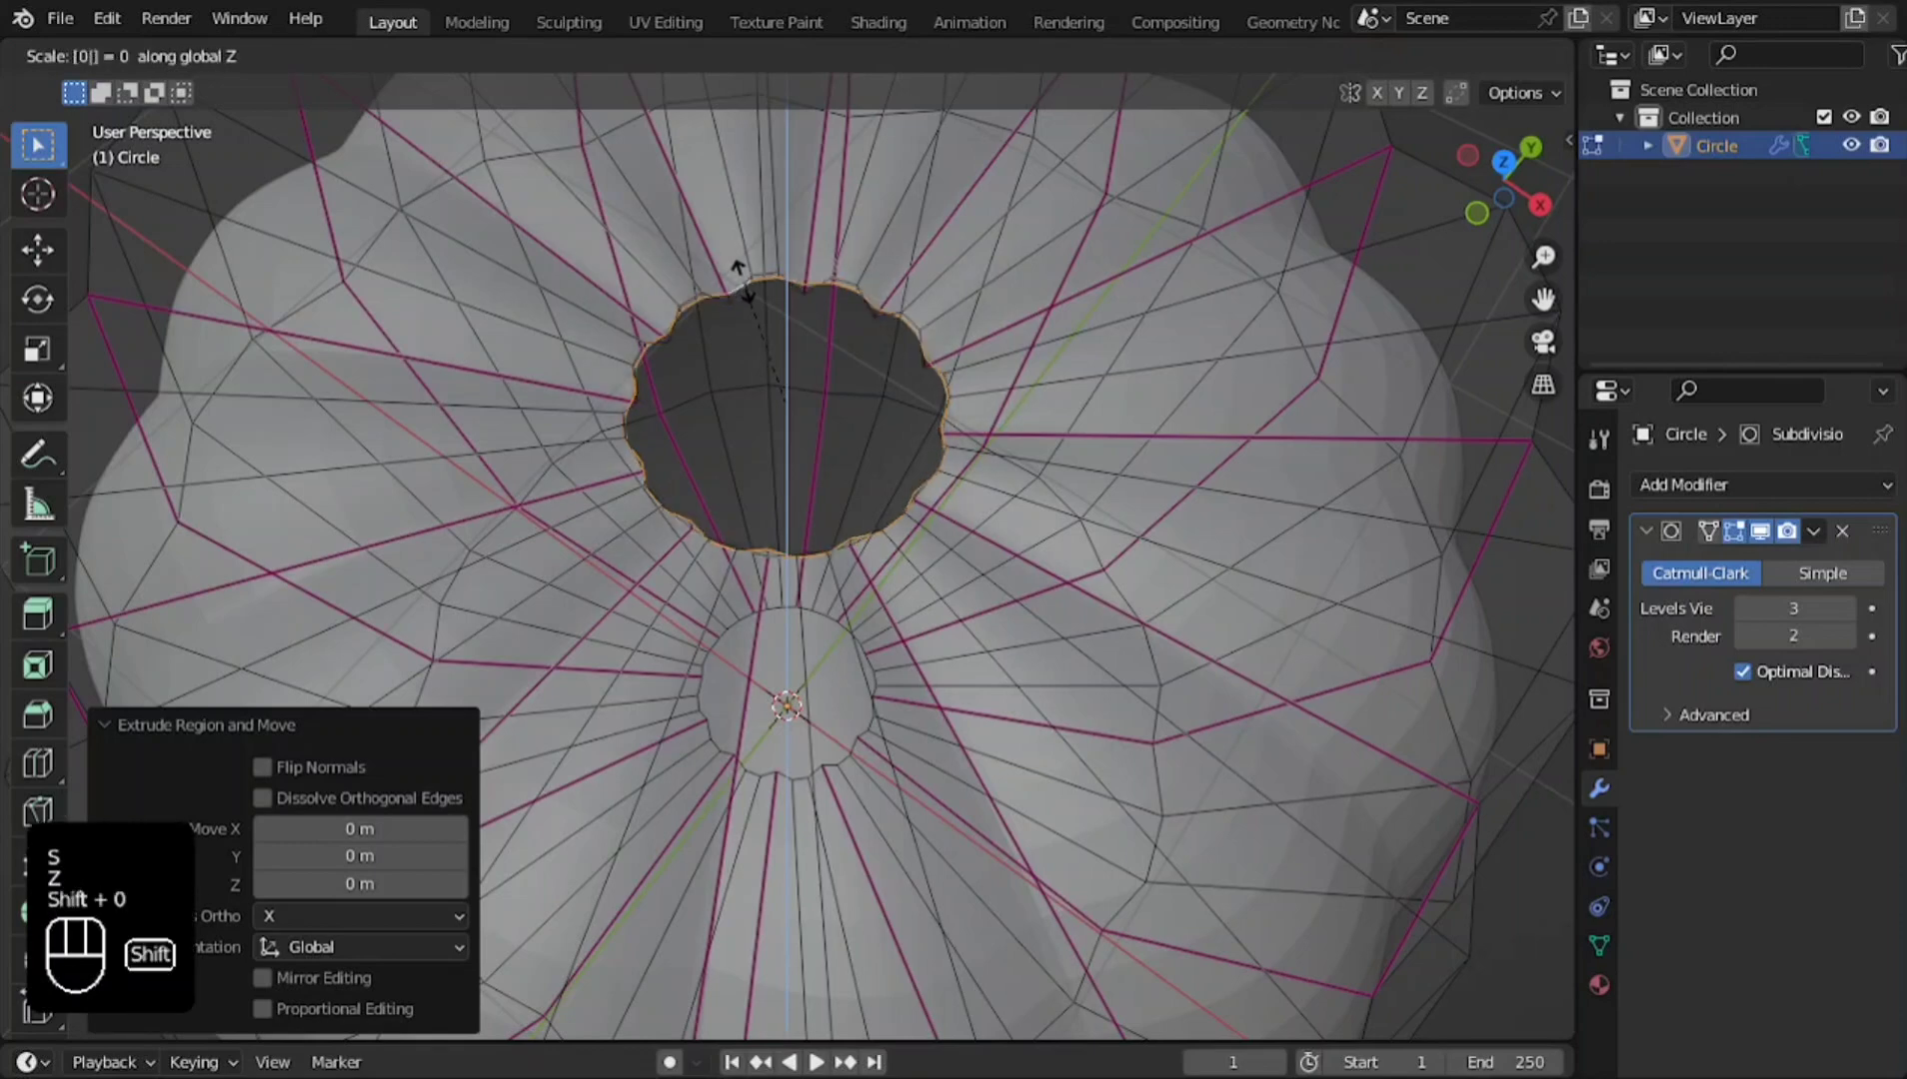
key("Return")
left_click(695, 68)
key("shift+0")
left_click(739, 397)
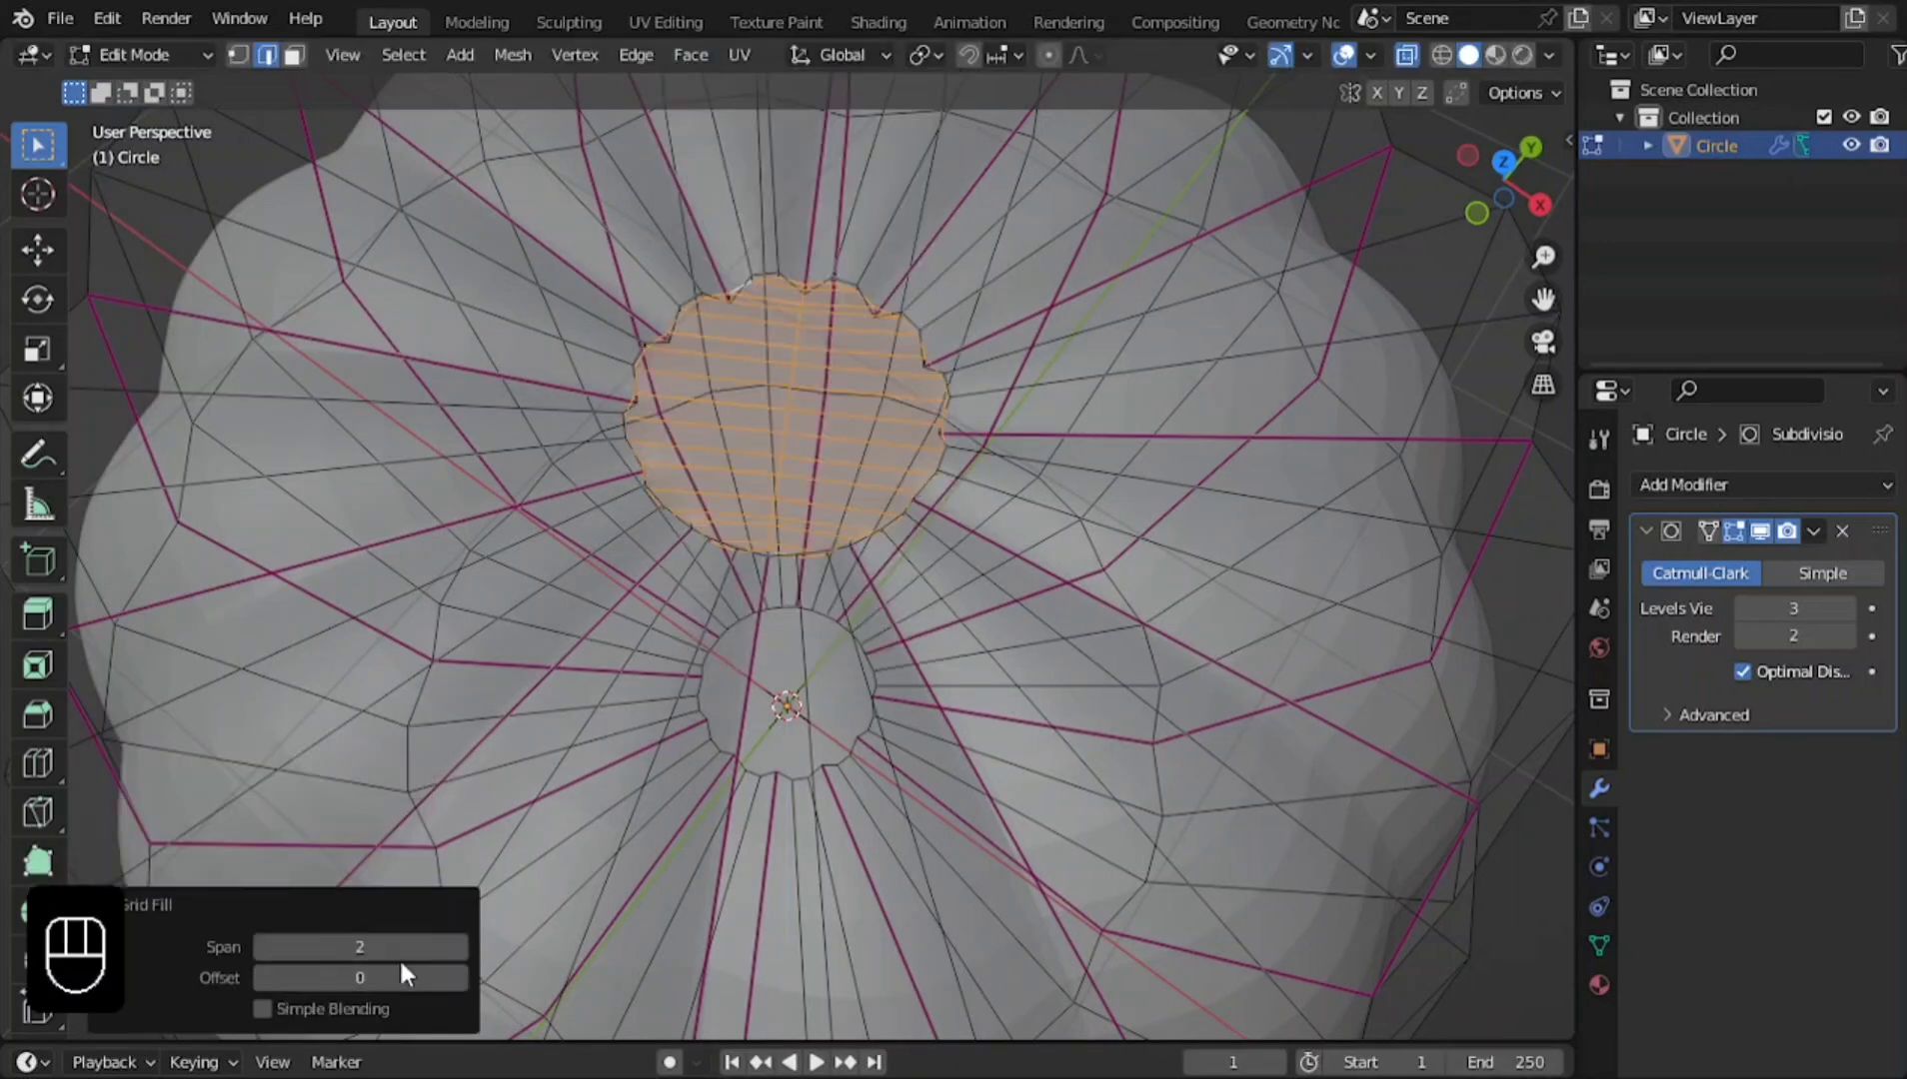
Tune the grid fill span and offset and set the cap's Mean Crease to 0.
double_click(391, 952)
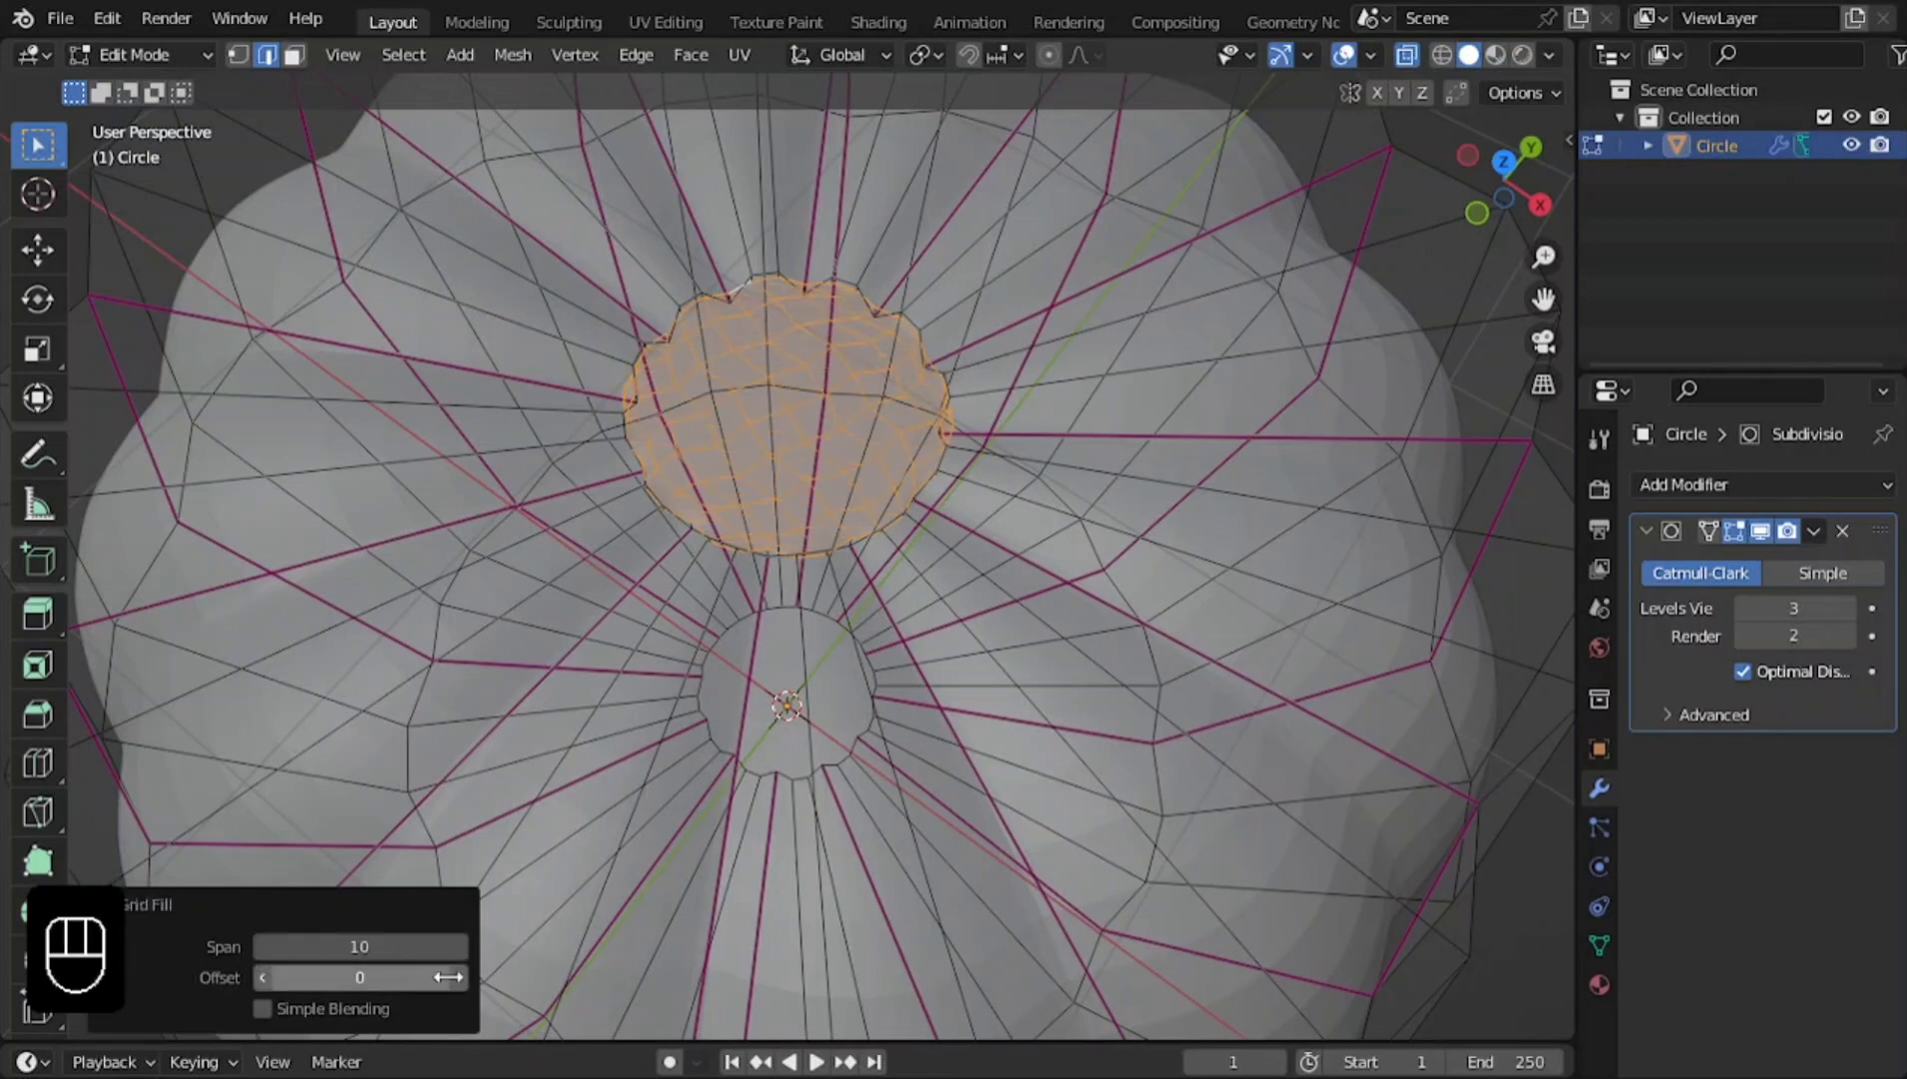
left_click(467, 992)
left_click(467, 991)
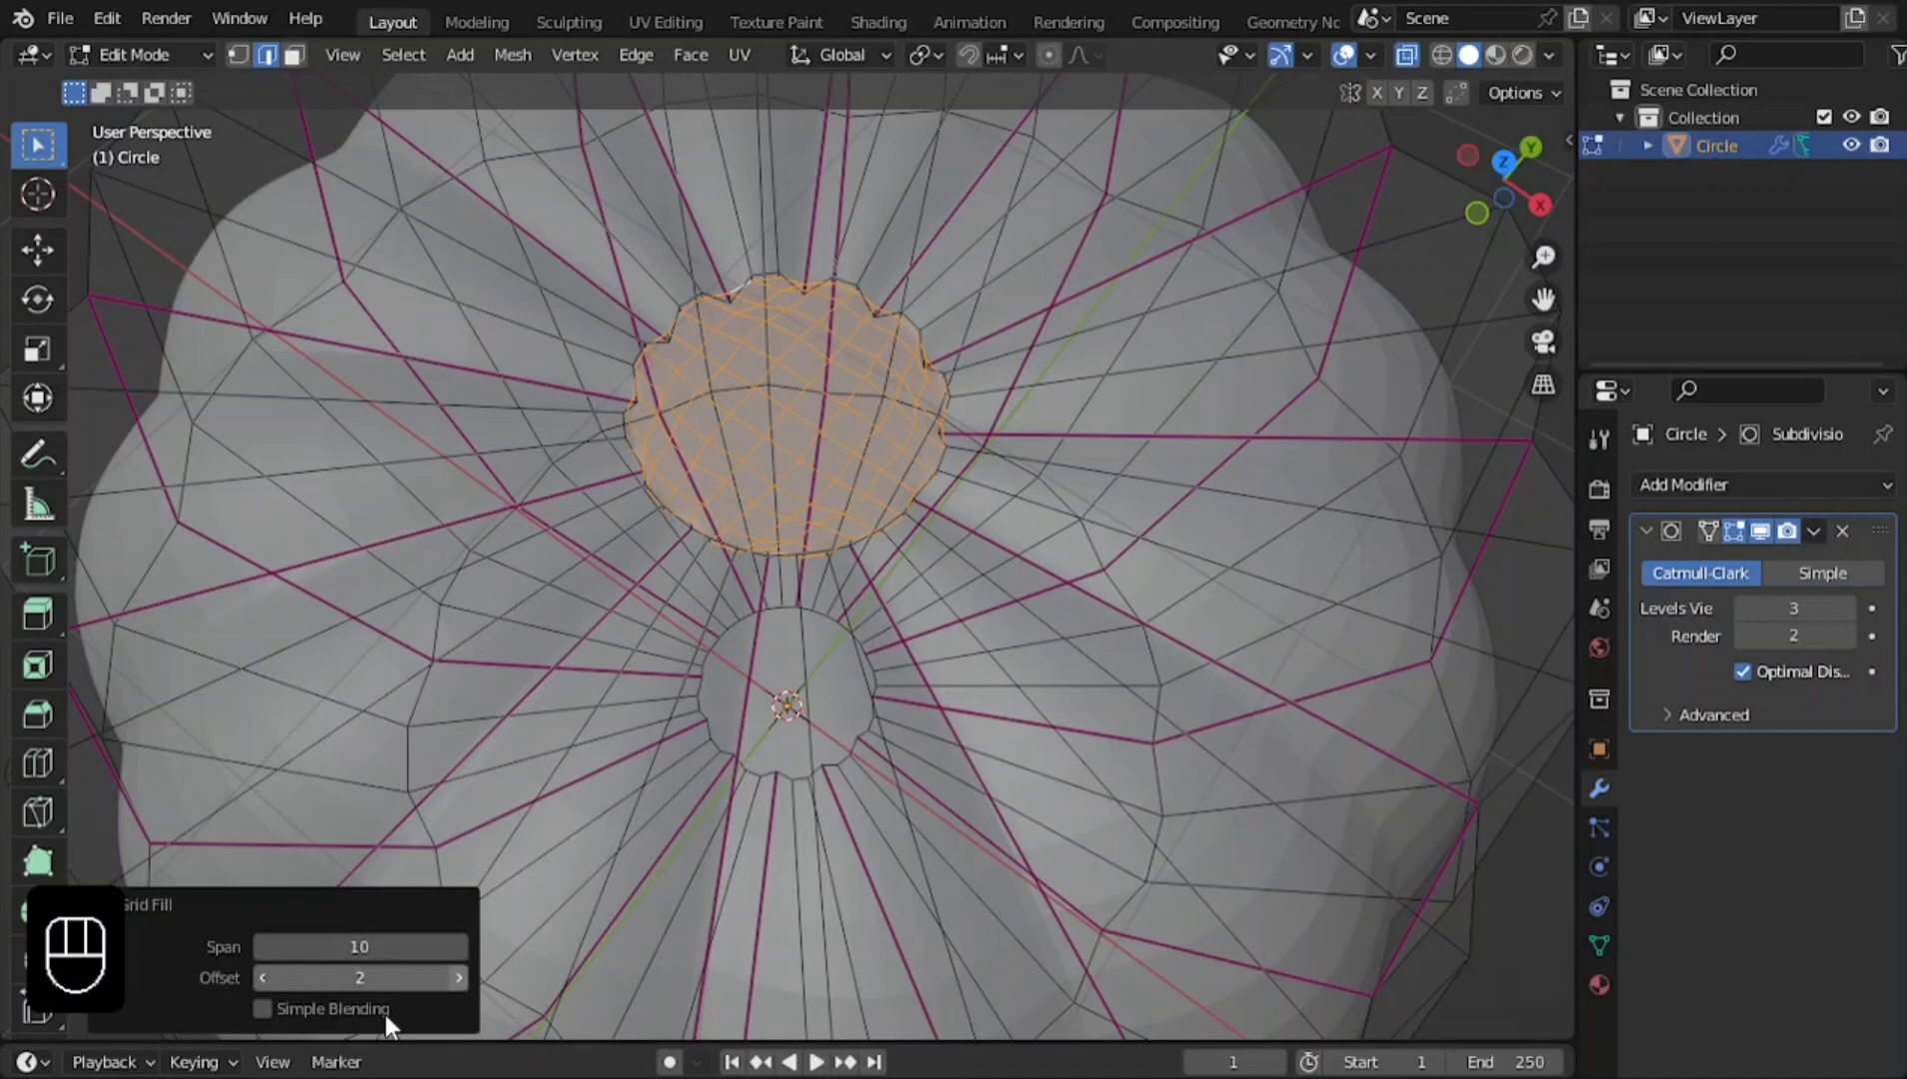
left_click(268, 1023)
left_click(1417, 64)
key("n")
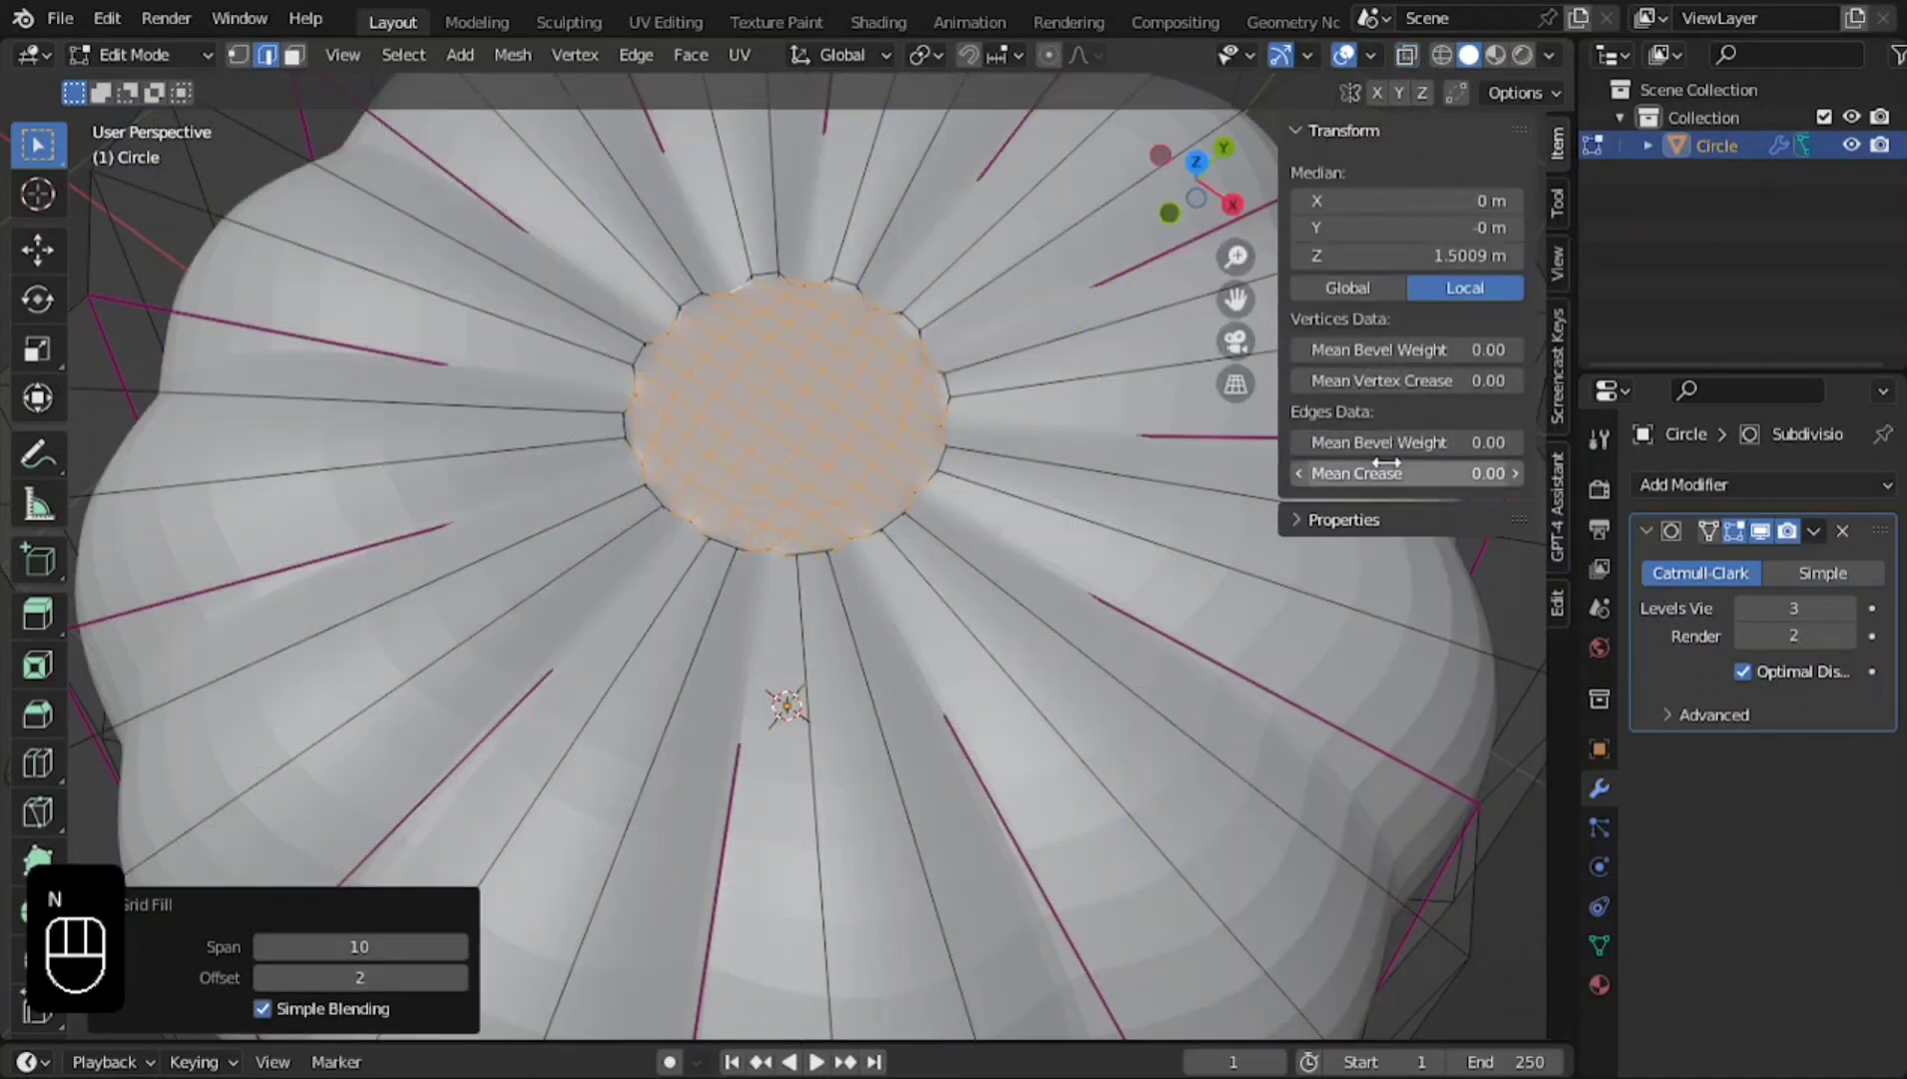
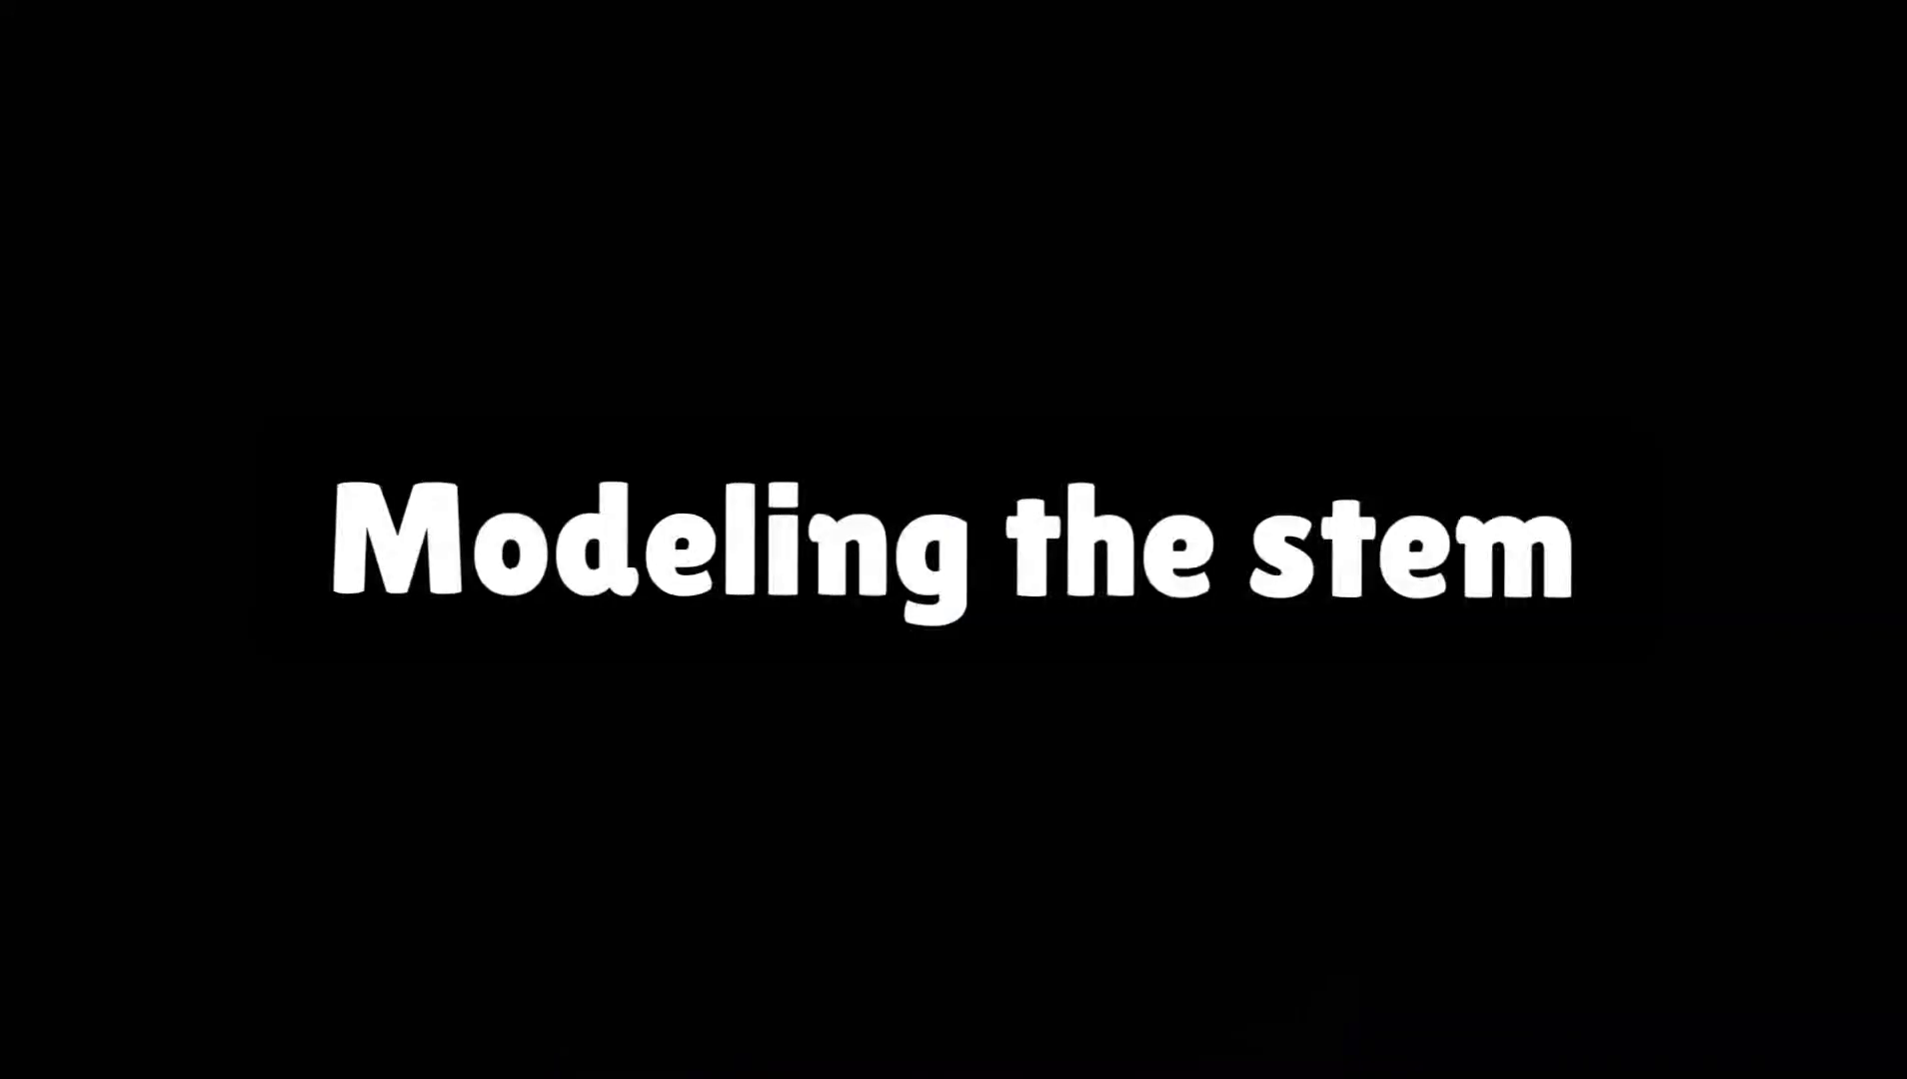
Extrude a slender stem from the cap and separate it as its own object.
key("e")
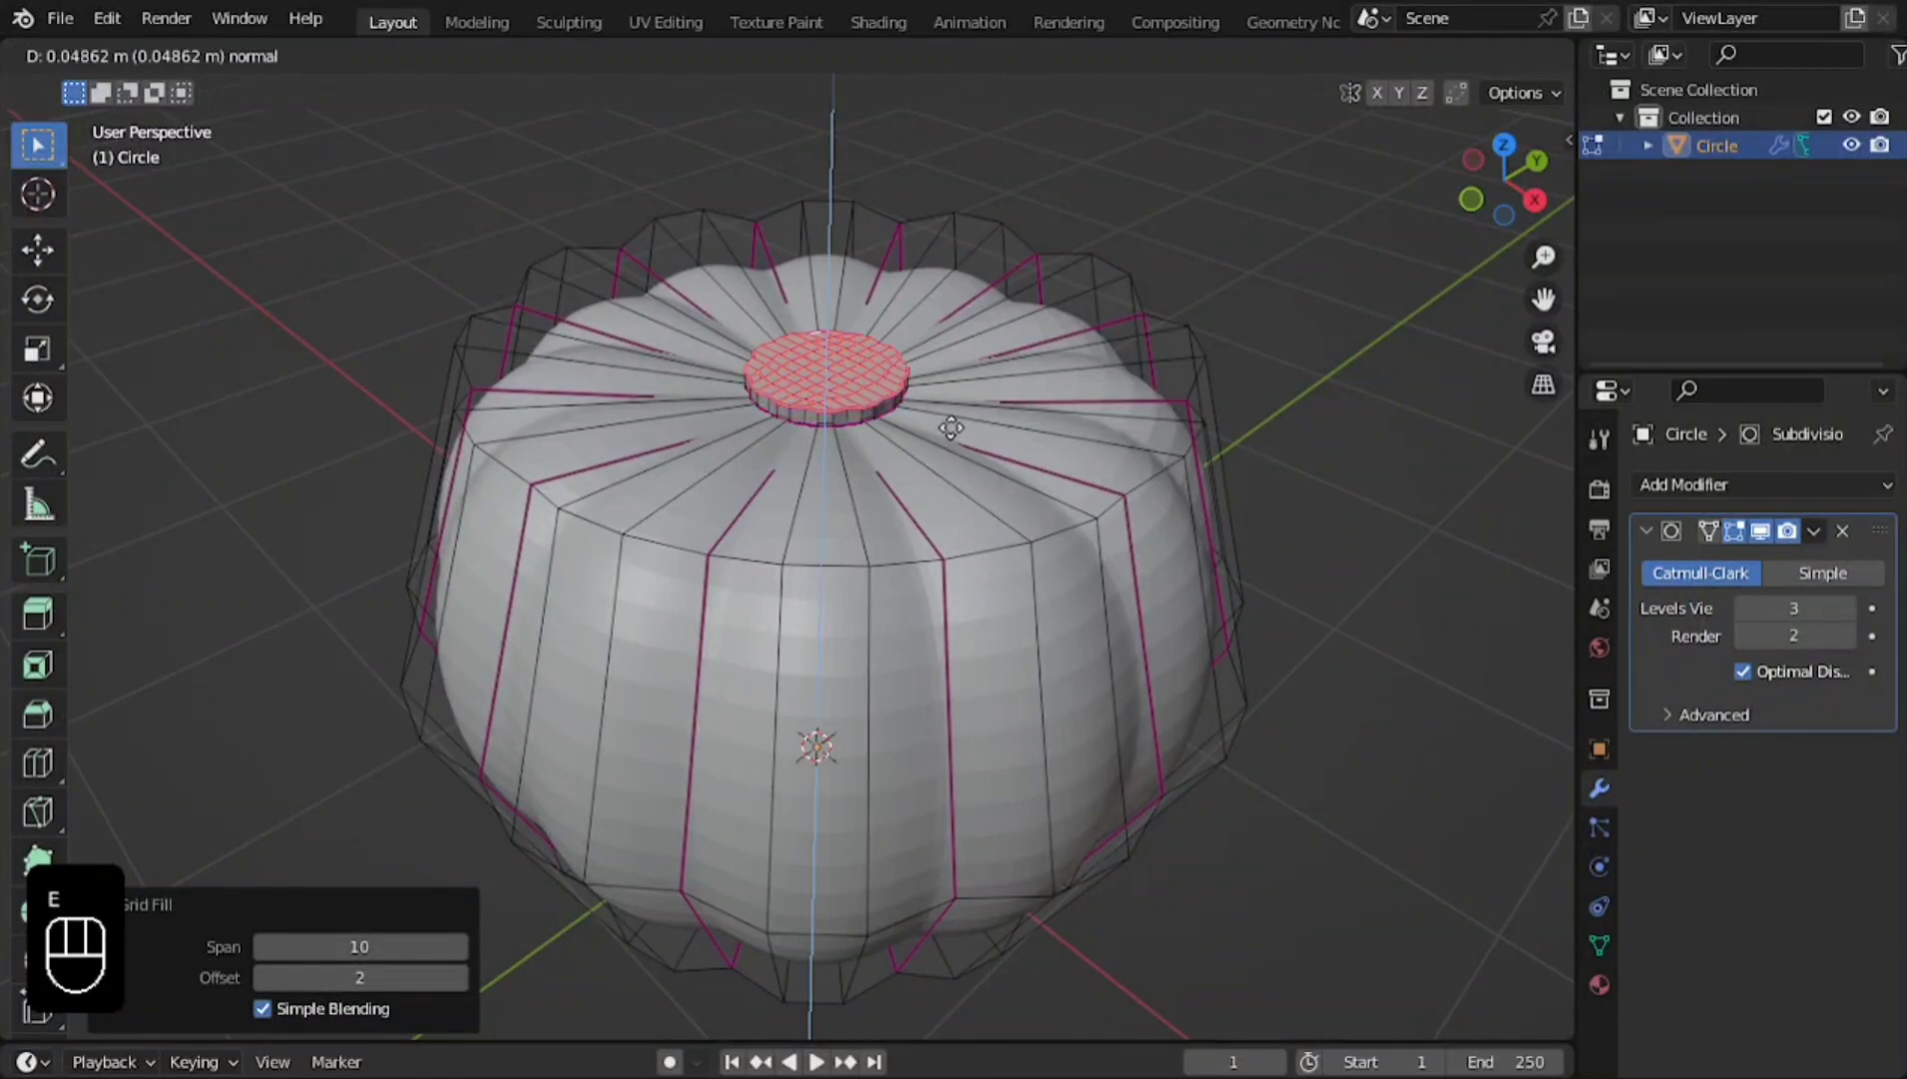
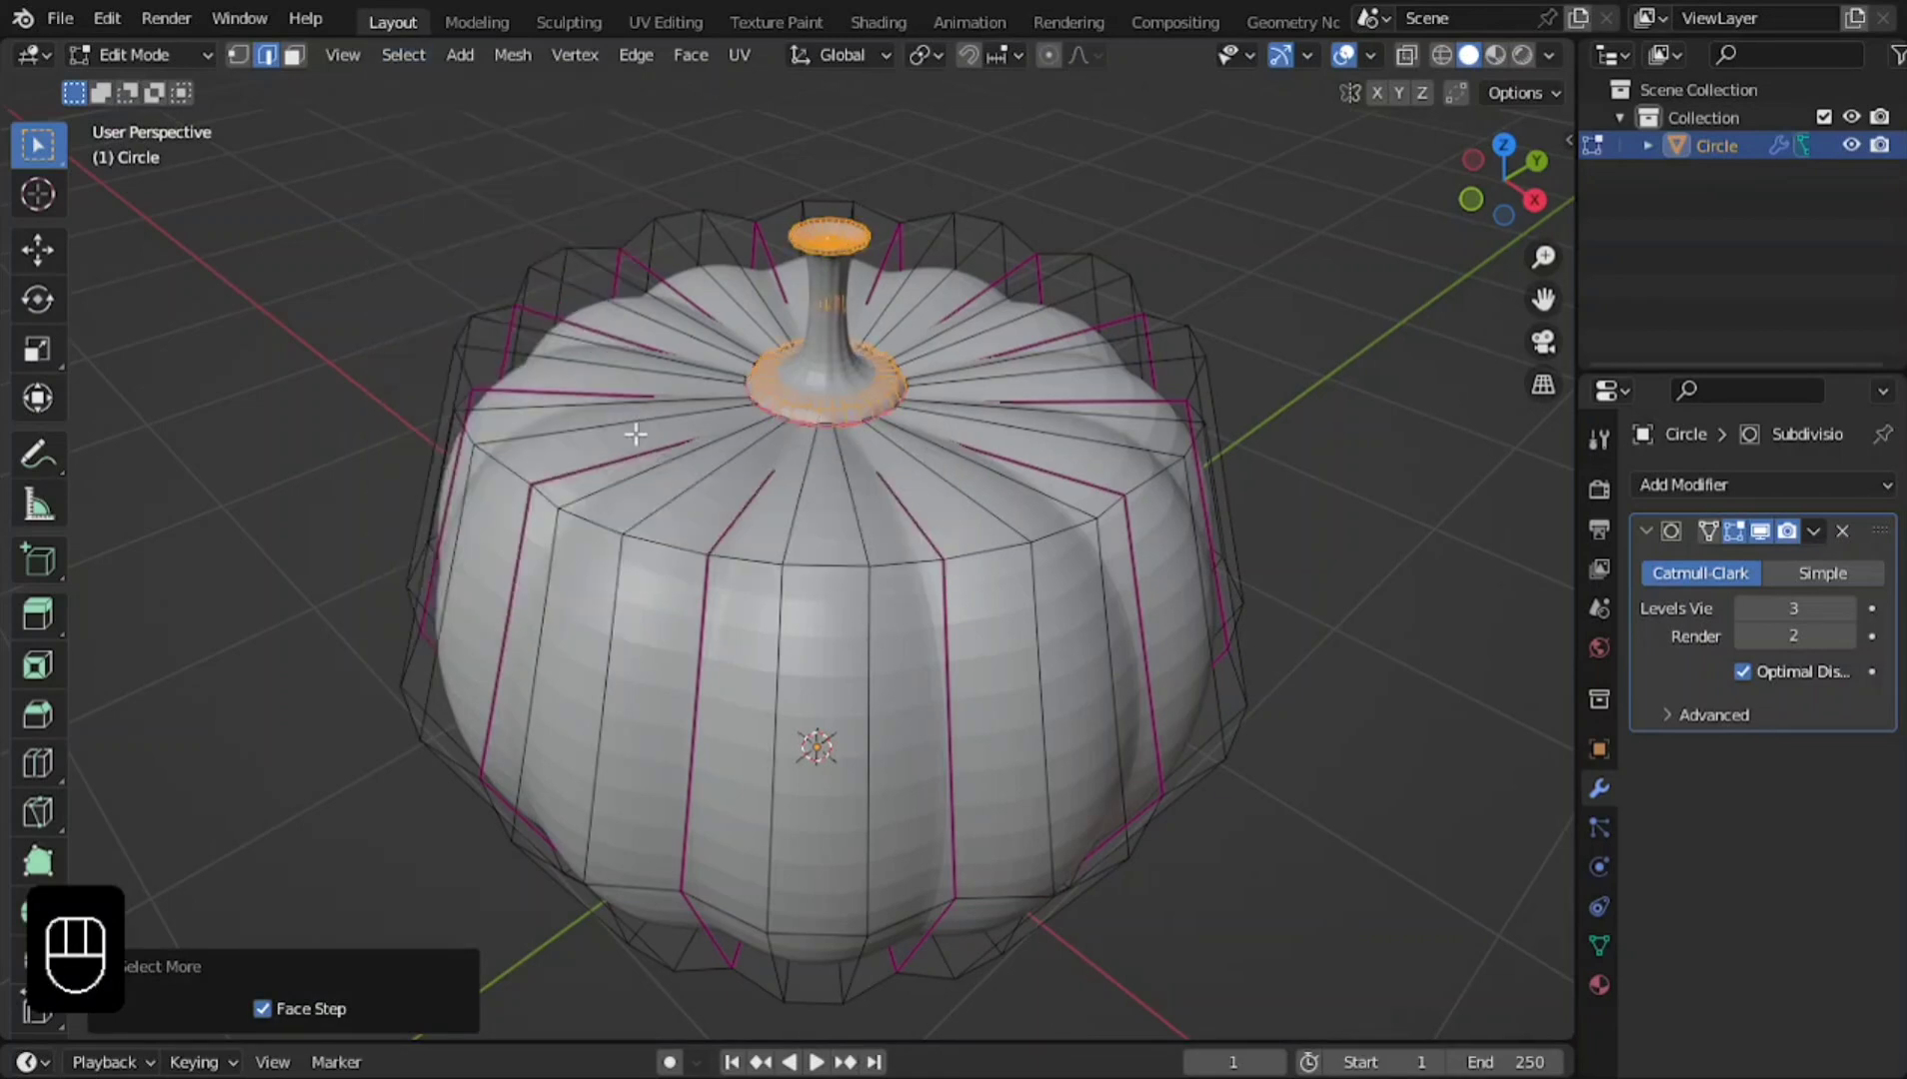
left_click(526, 59)
left_click_drag(527, 86, 795, 312)
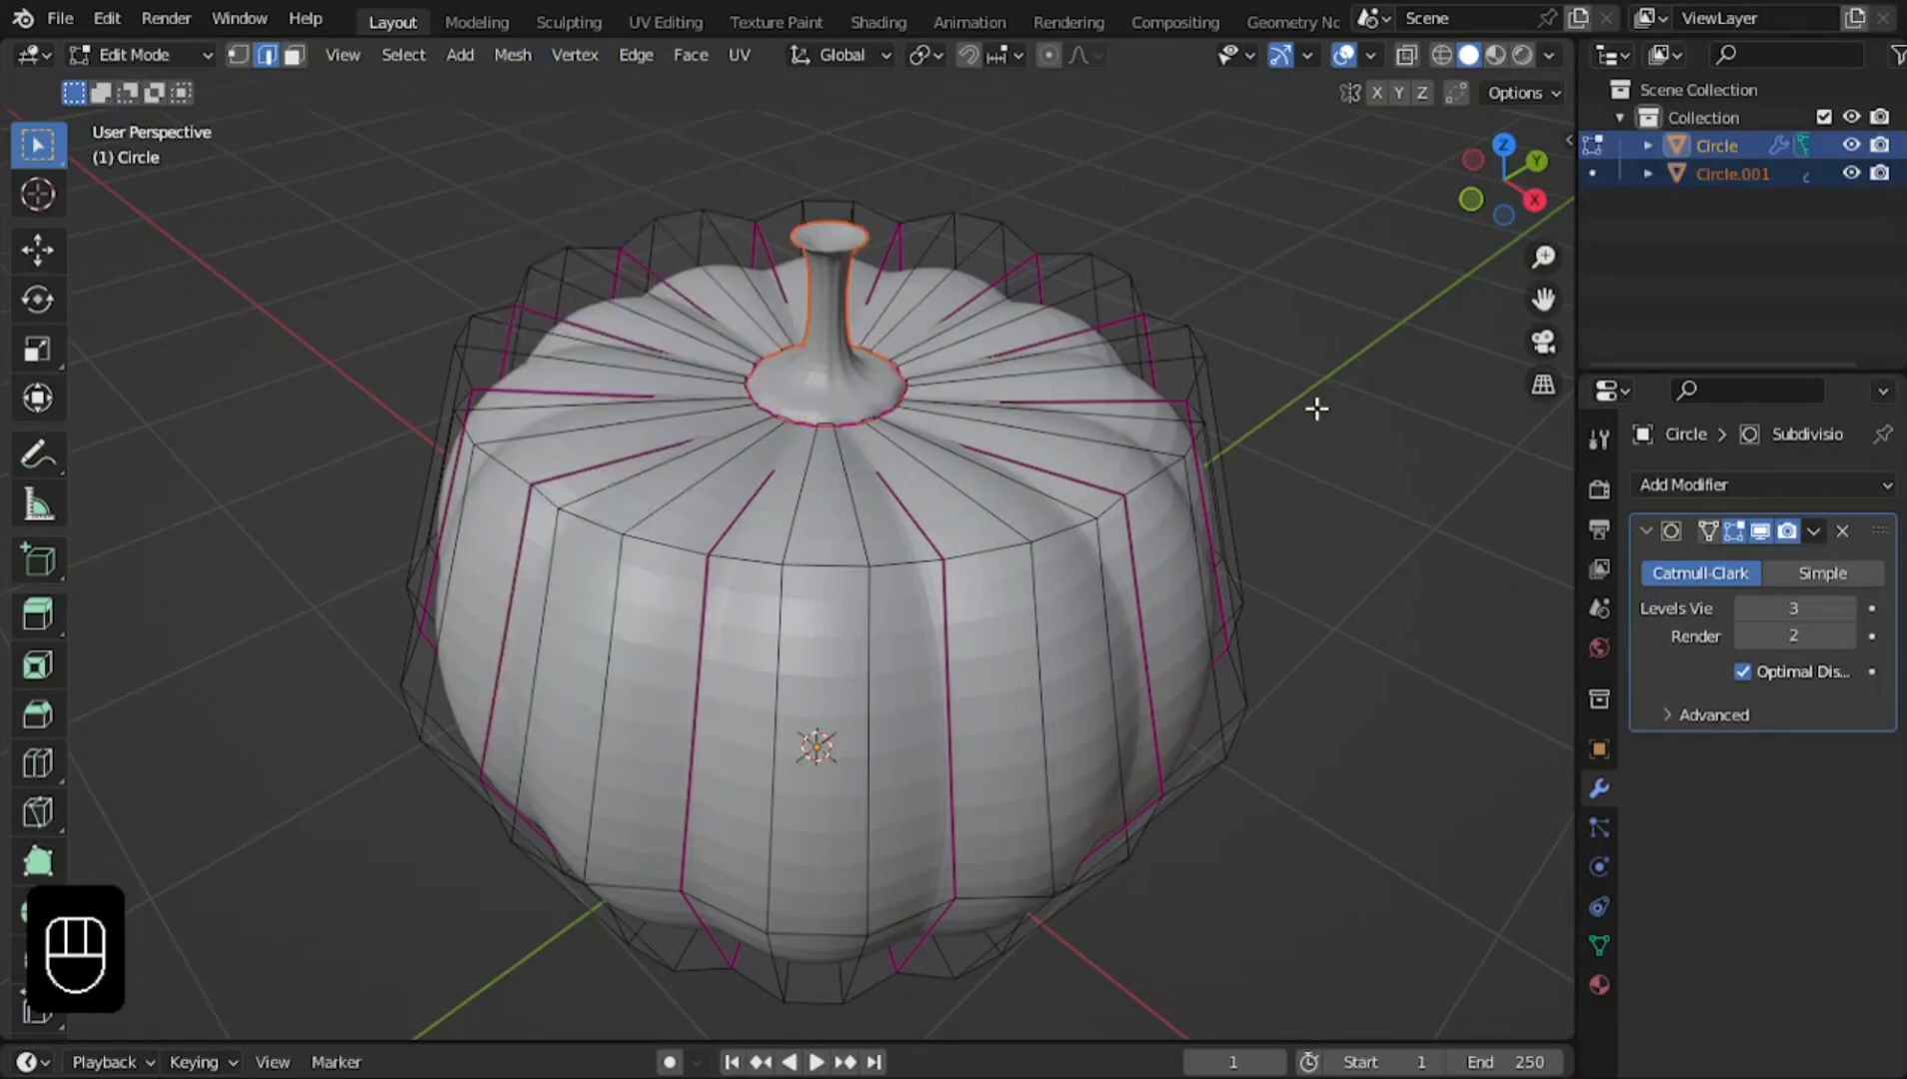
Shade the pumpkin and stem smooth with Auto Smooth enabled at 30°.
key("Tab")
left_click_drag(1027, 522, 1618, 940)
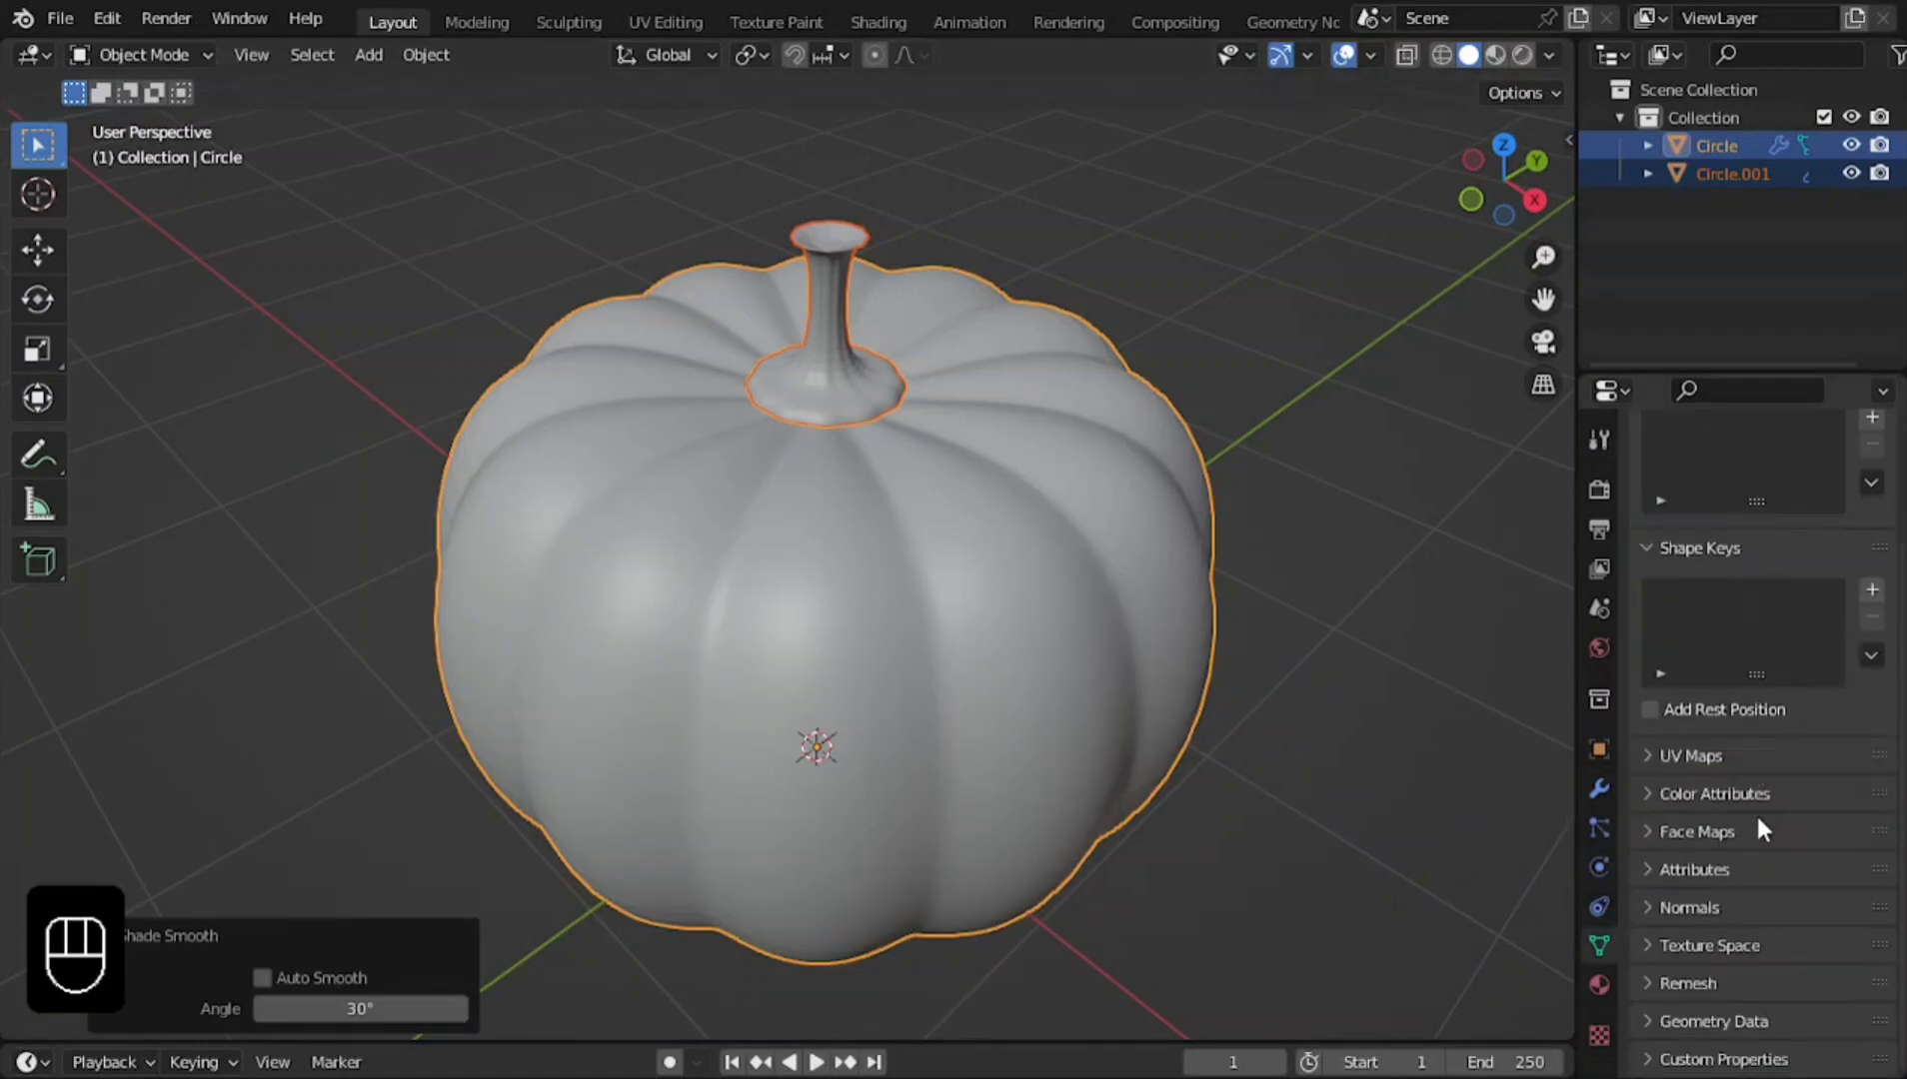
left_click(1674, 920)
left_click(1749, 964)
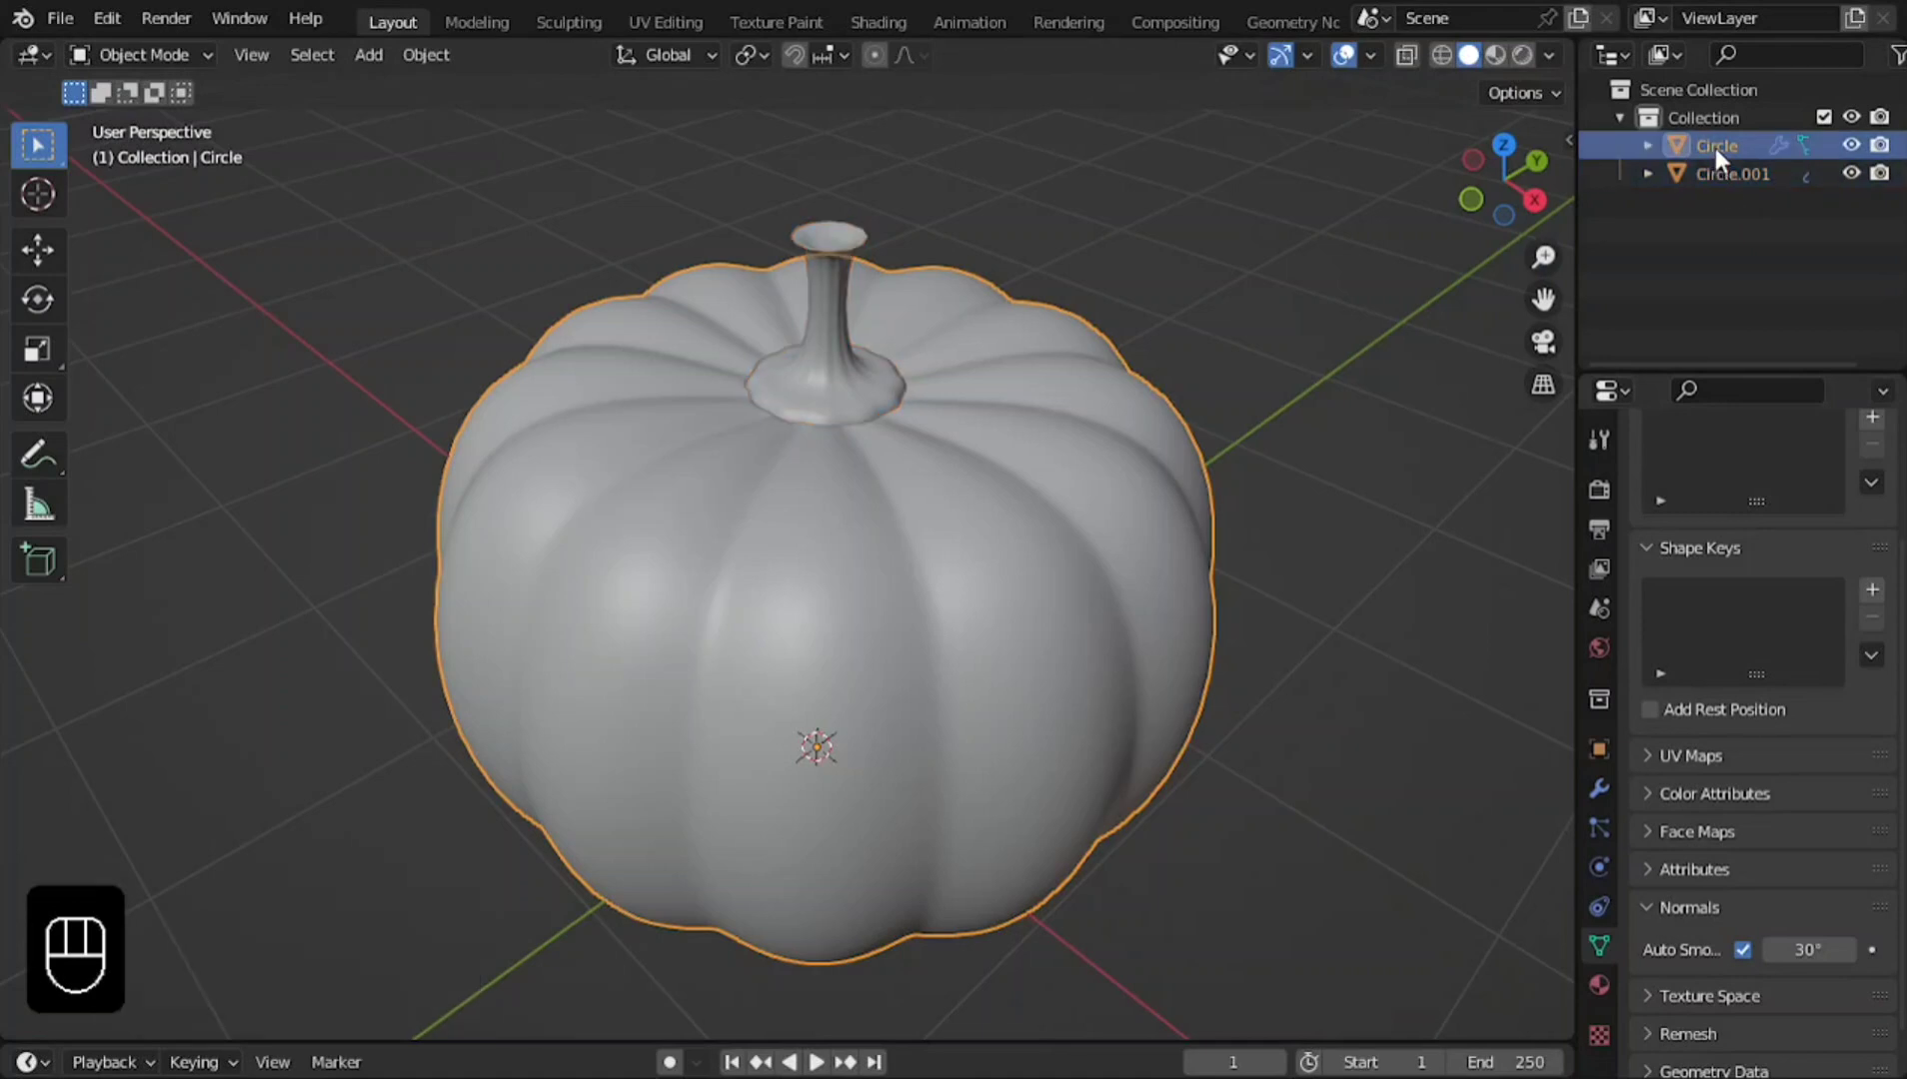
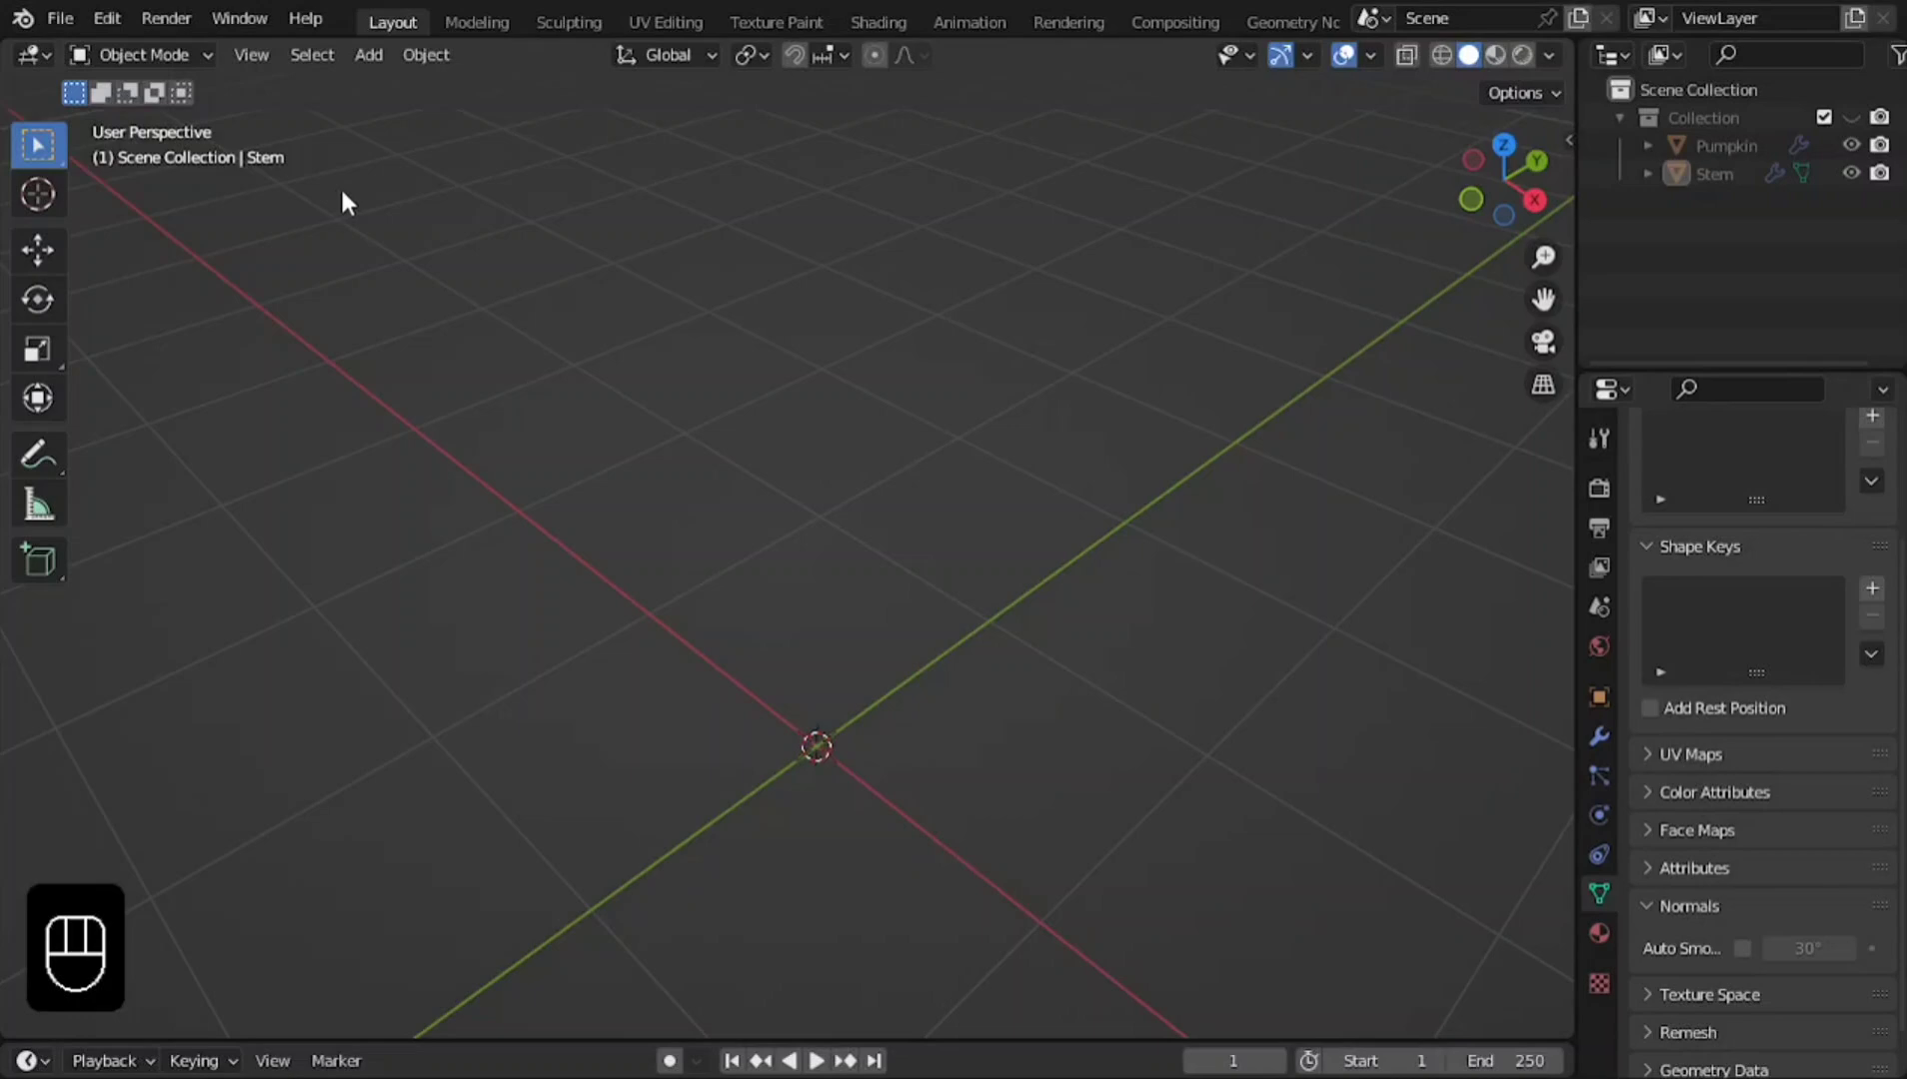
Import the downloaded SVG face as a new collection of curves.
left_click_drag(84, 30, 484, 602)
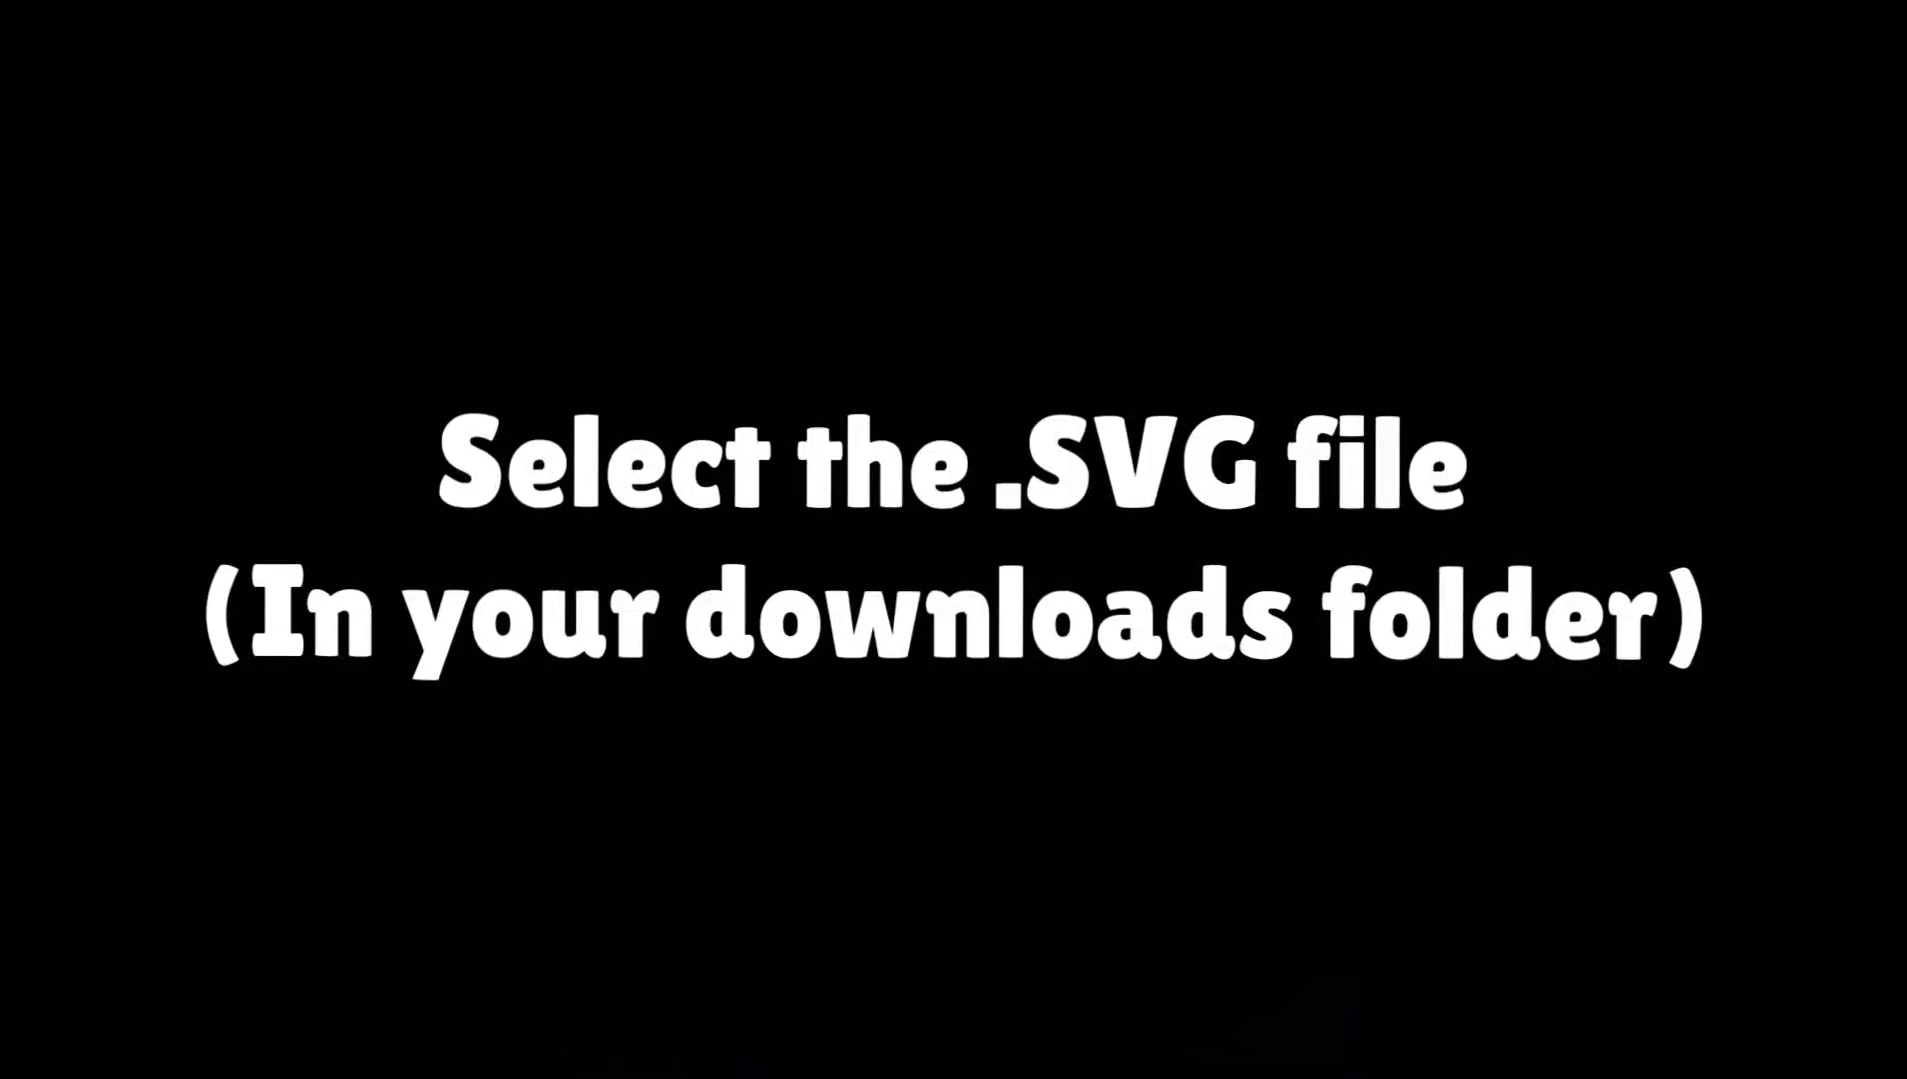
left_click_drag(1608, 230, 1620, 353)
Scale up the imported face curves and remove the first stray shape.
key("s")
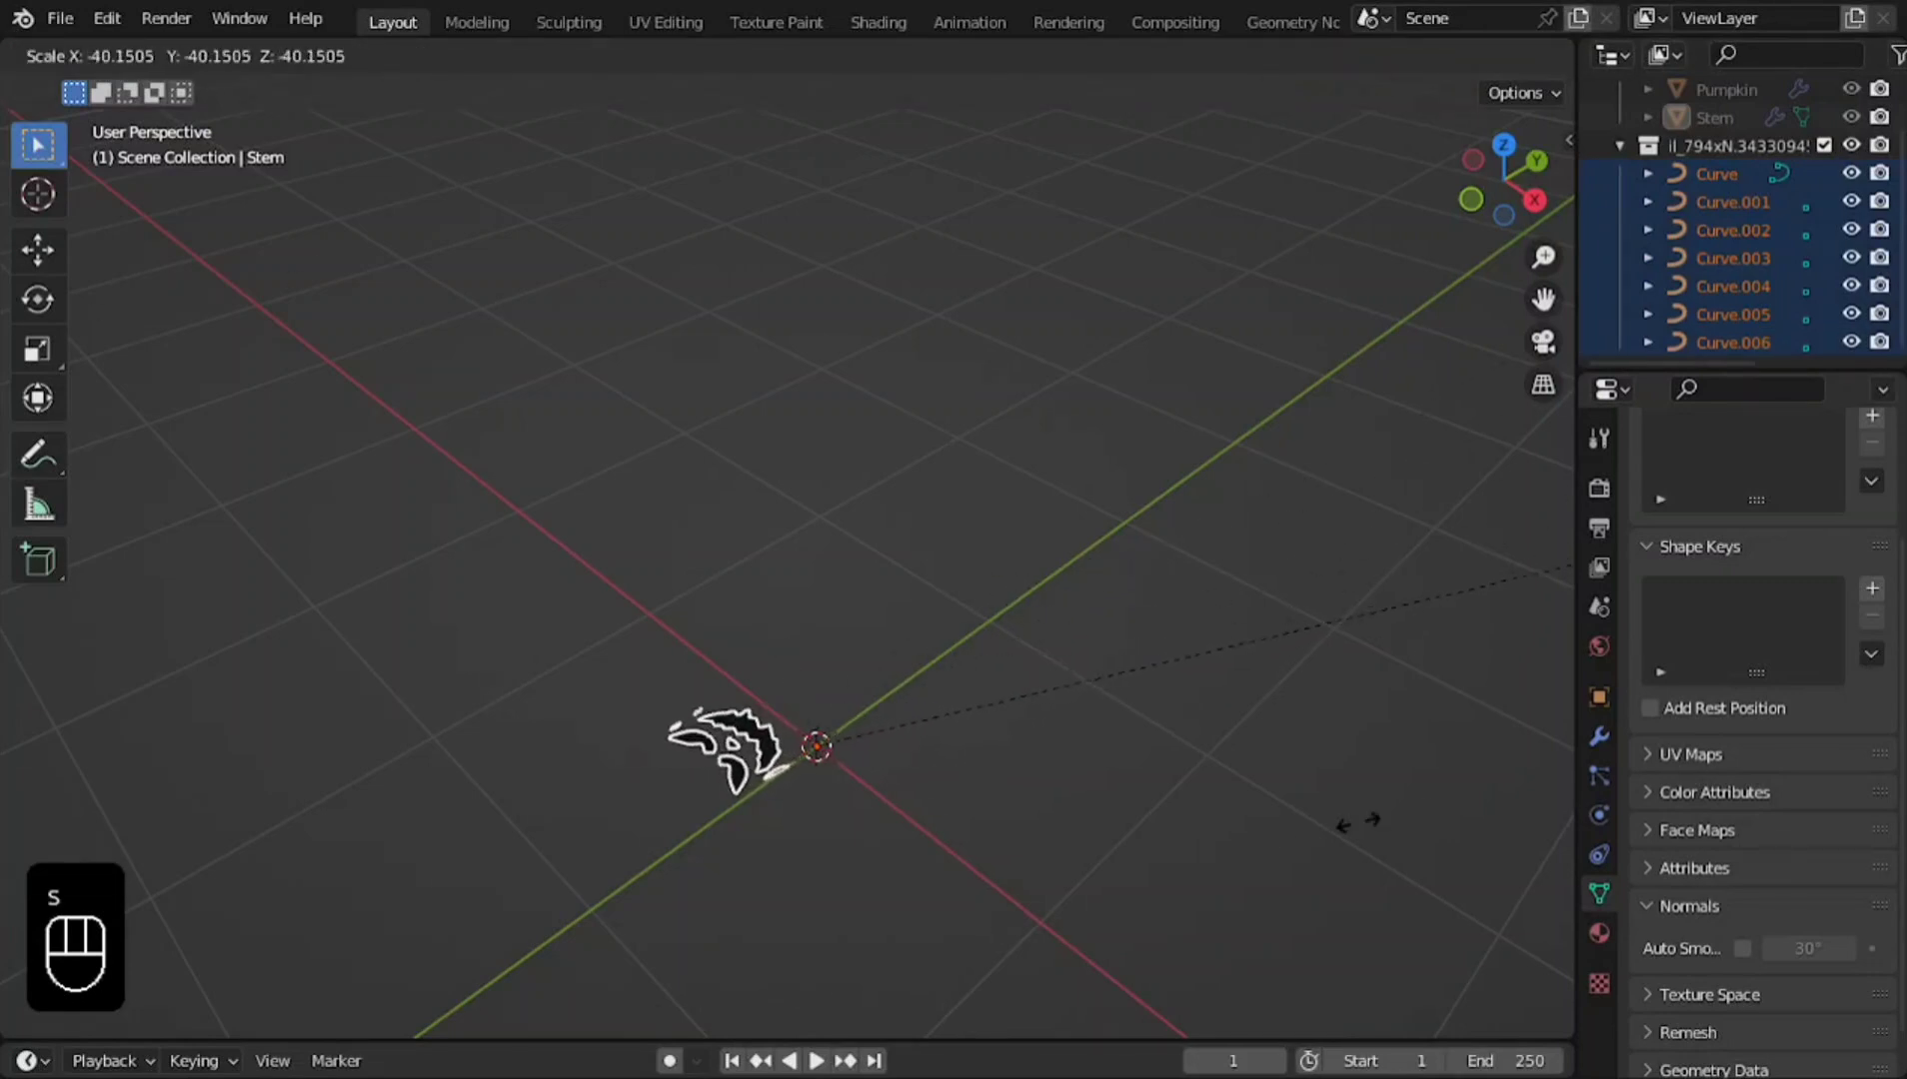
left_click(1375, 766)
middle_click(1149, 543)
left_click(957, 727)
left_click_drag(950, 728, 916, 825)
key("x")
key("x")
Delete the remaining small stray shapes, leaving the four face pieces.
left_click_drag(1017, 887, 1154, 885)
left_click_drag(727, 633, 777, 808)
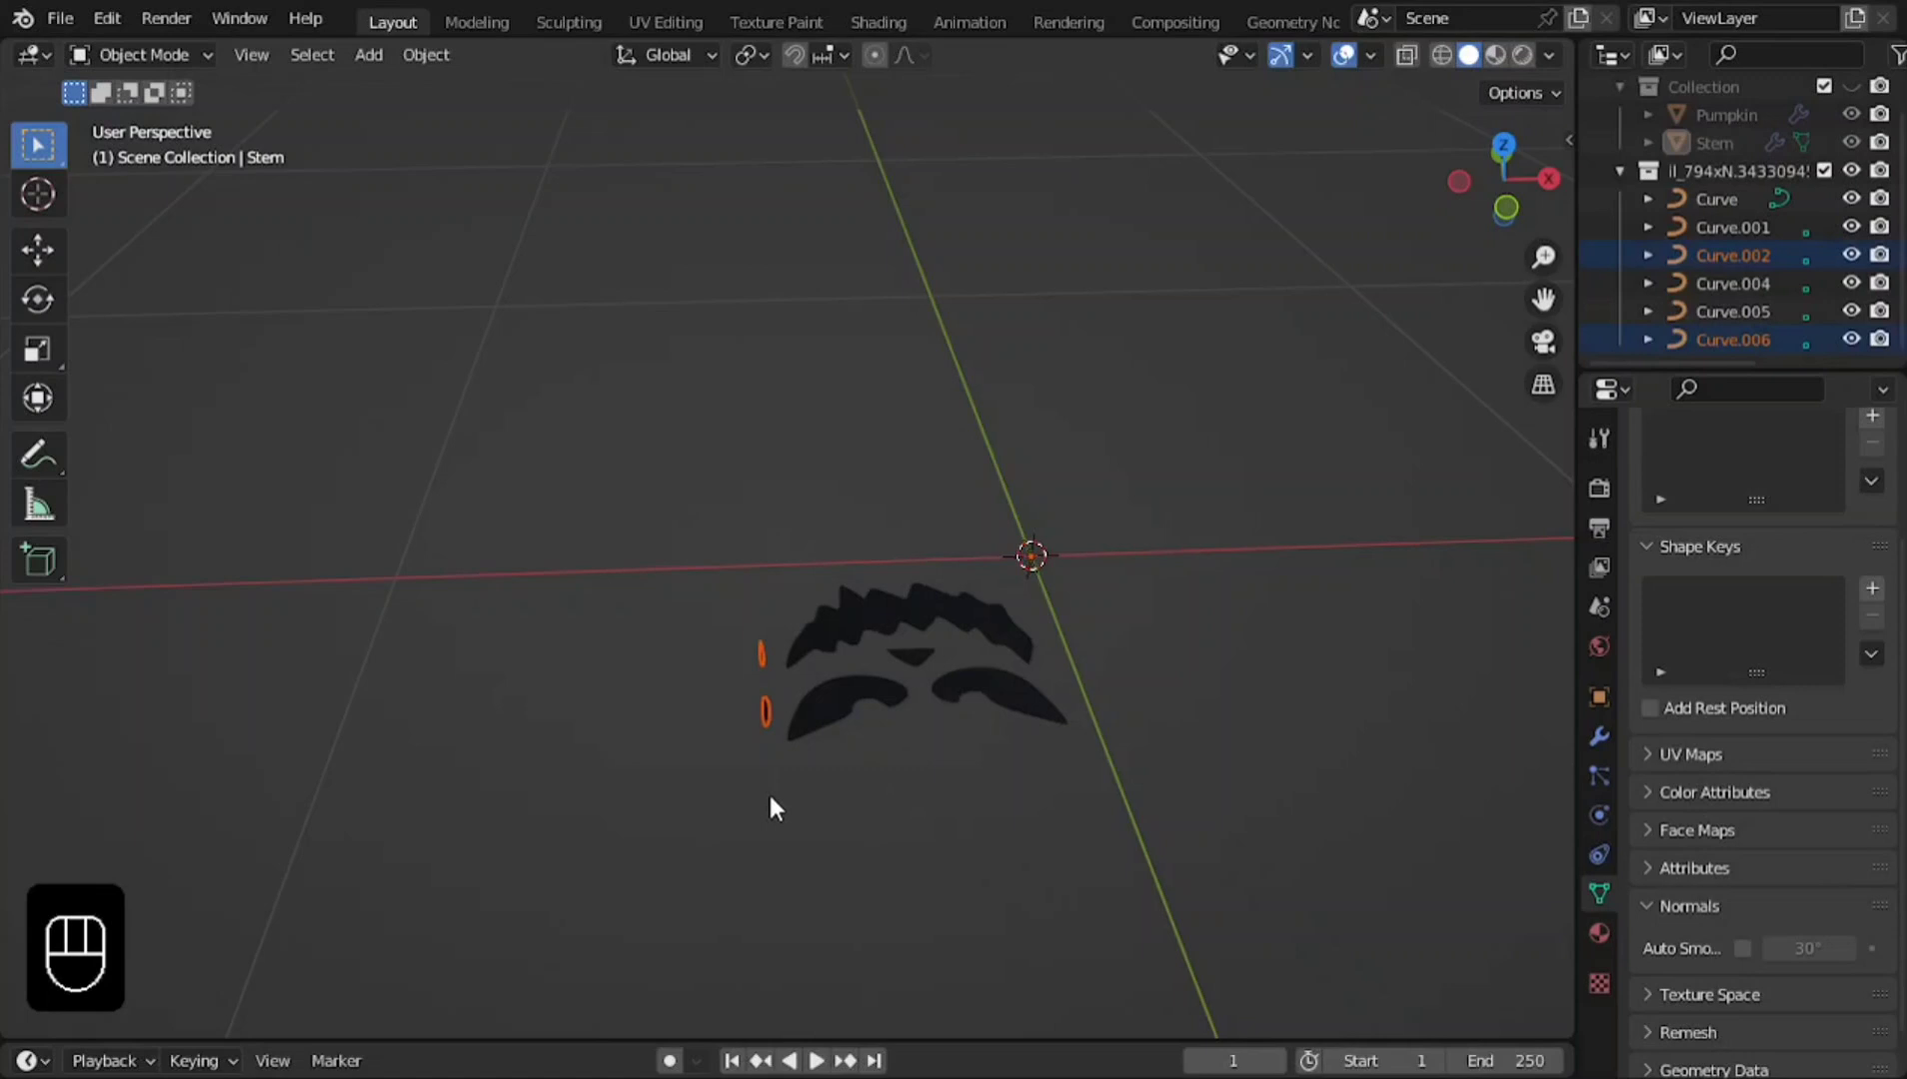
key("x")
left_click(1109, 749)
left_click(54, 309)
left_click(957, 556)
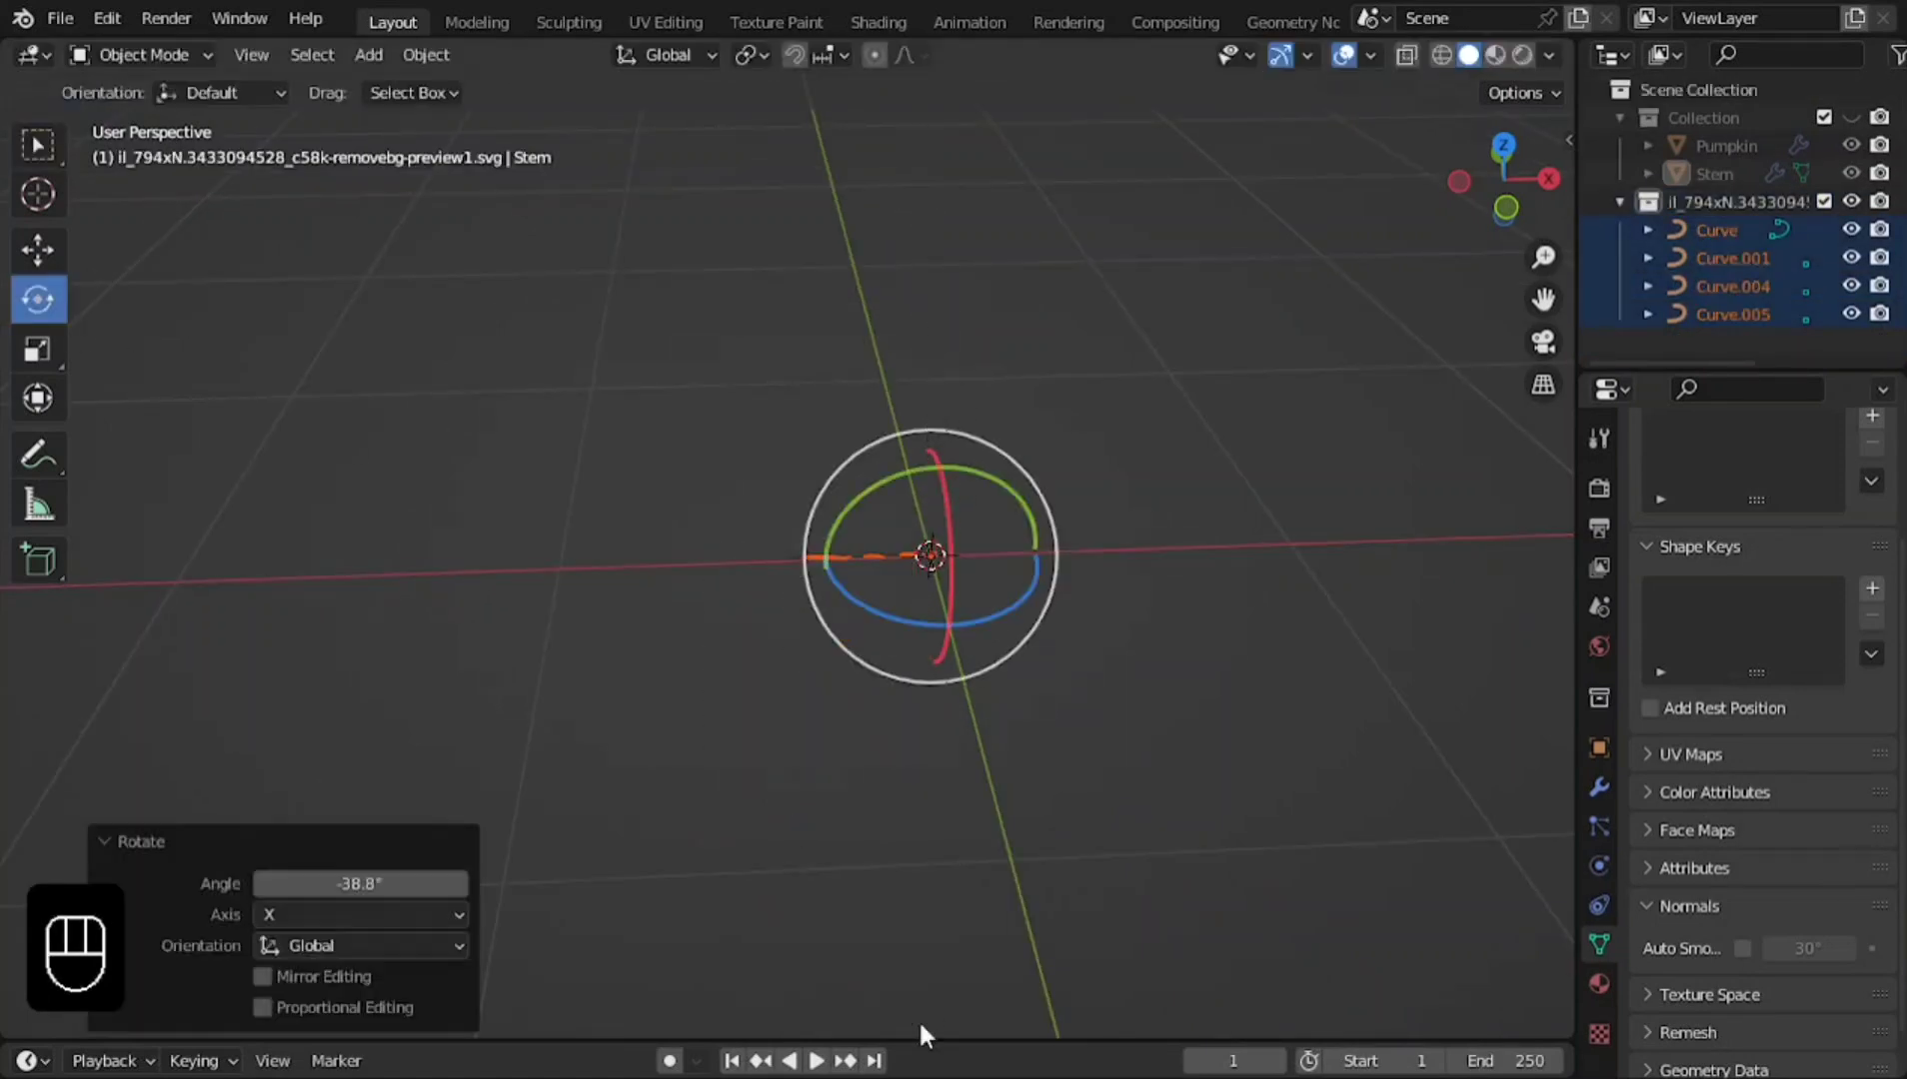
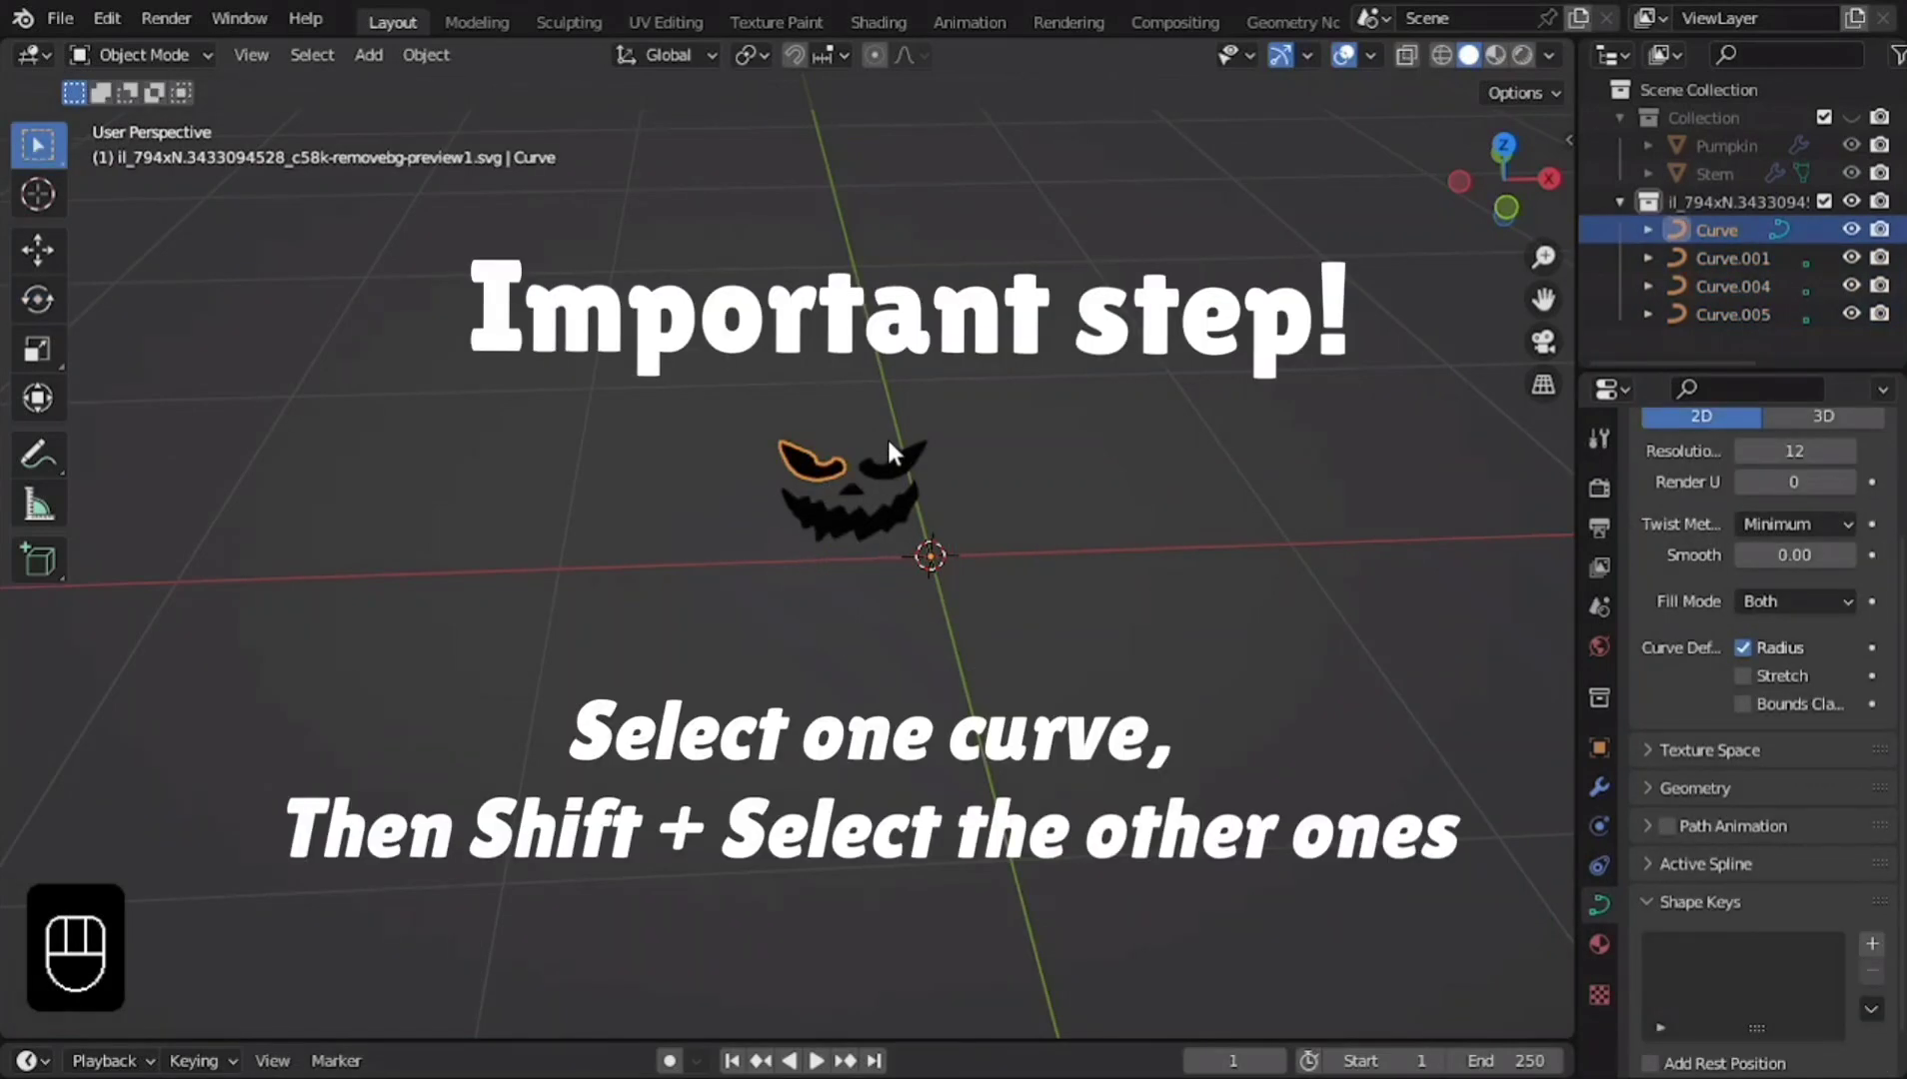
Convert the four face curves to meshes and join them into one face object.
left_click_drag(898, 445, 804, 581)
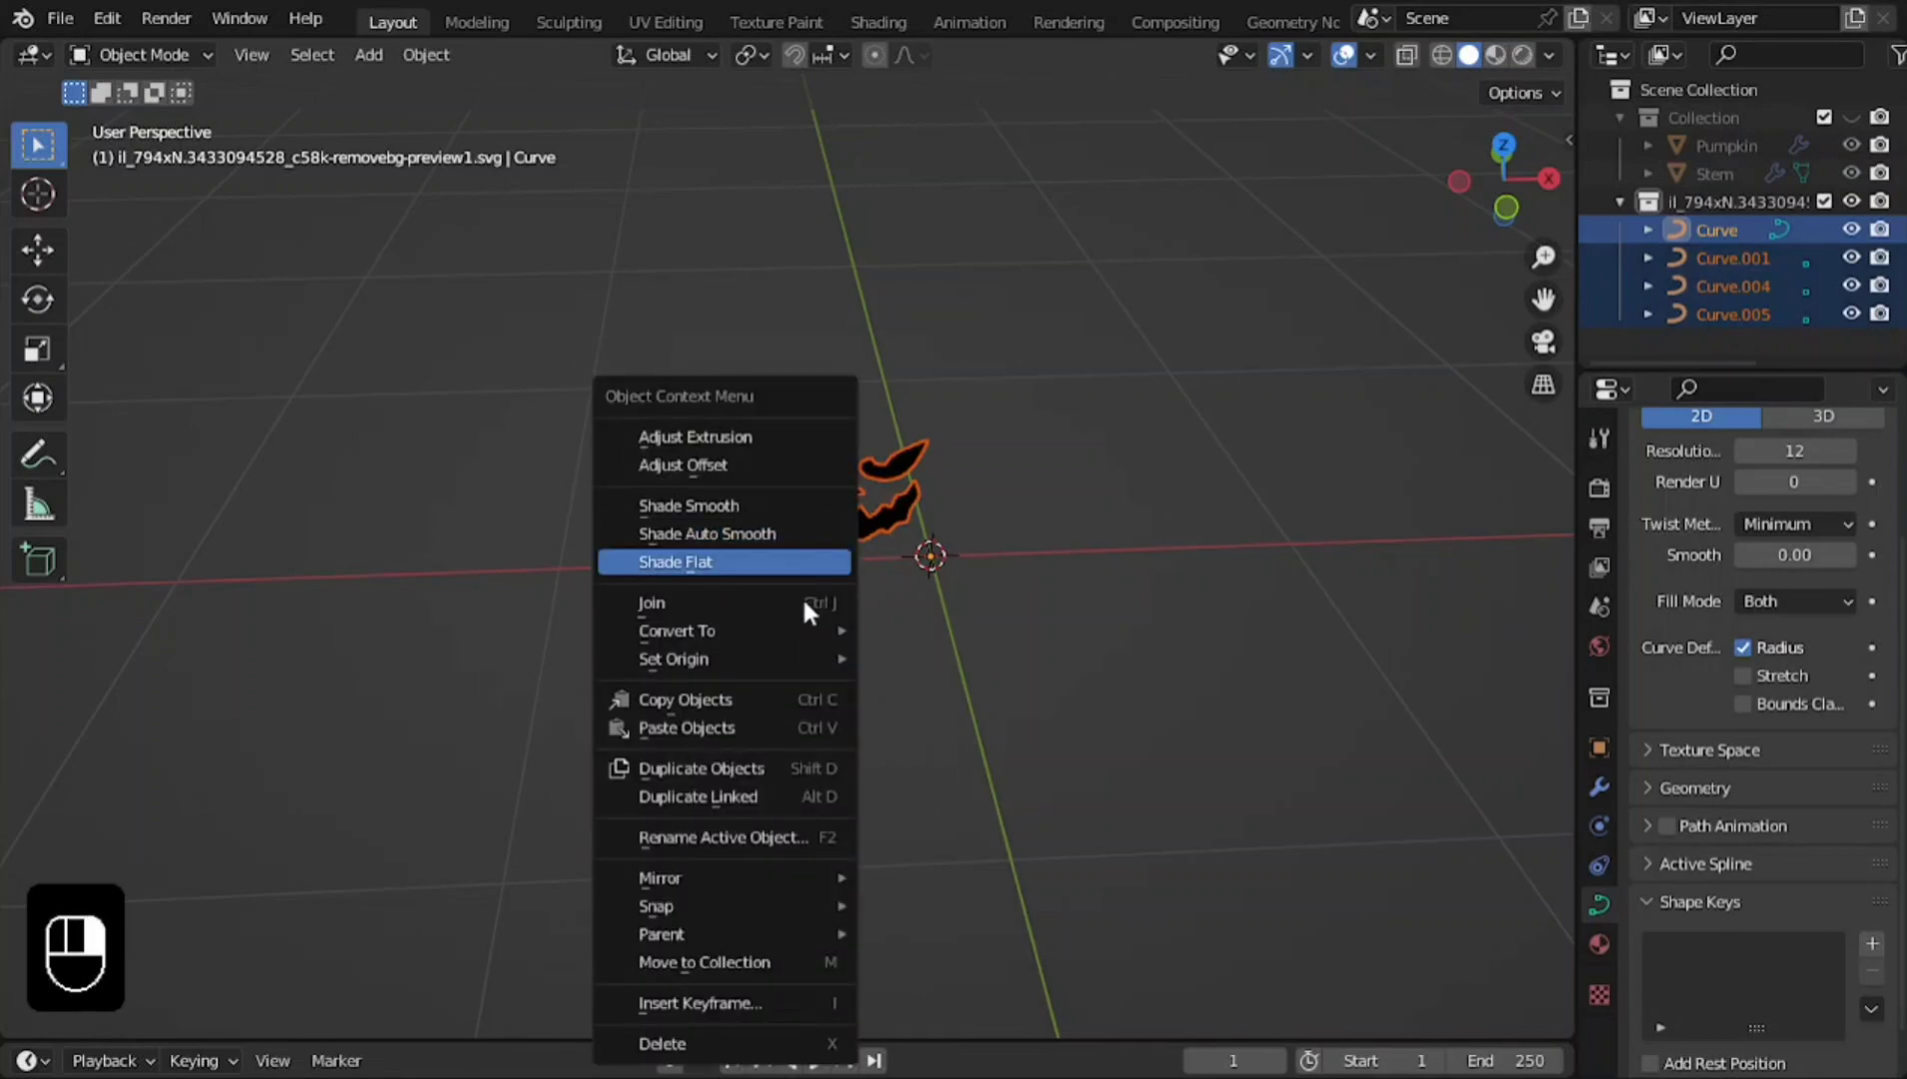
left_click(929, 659)
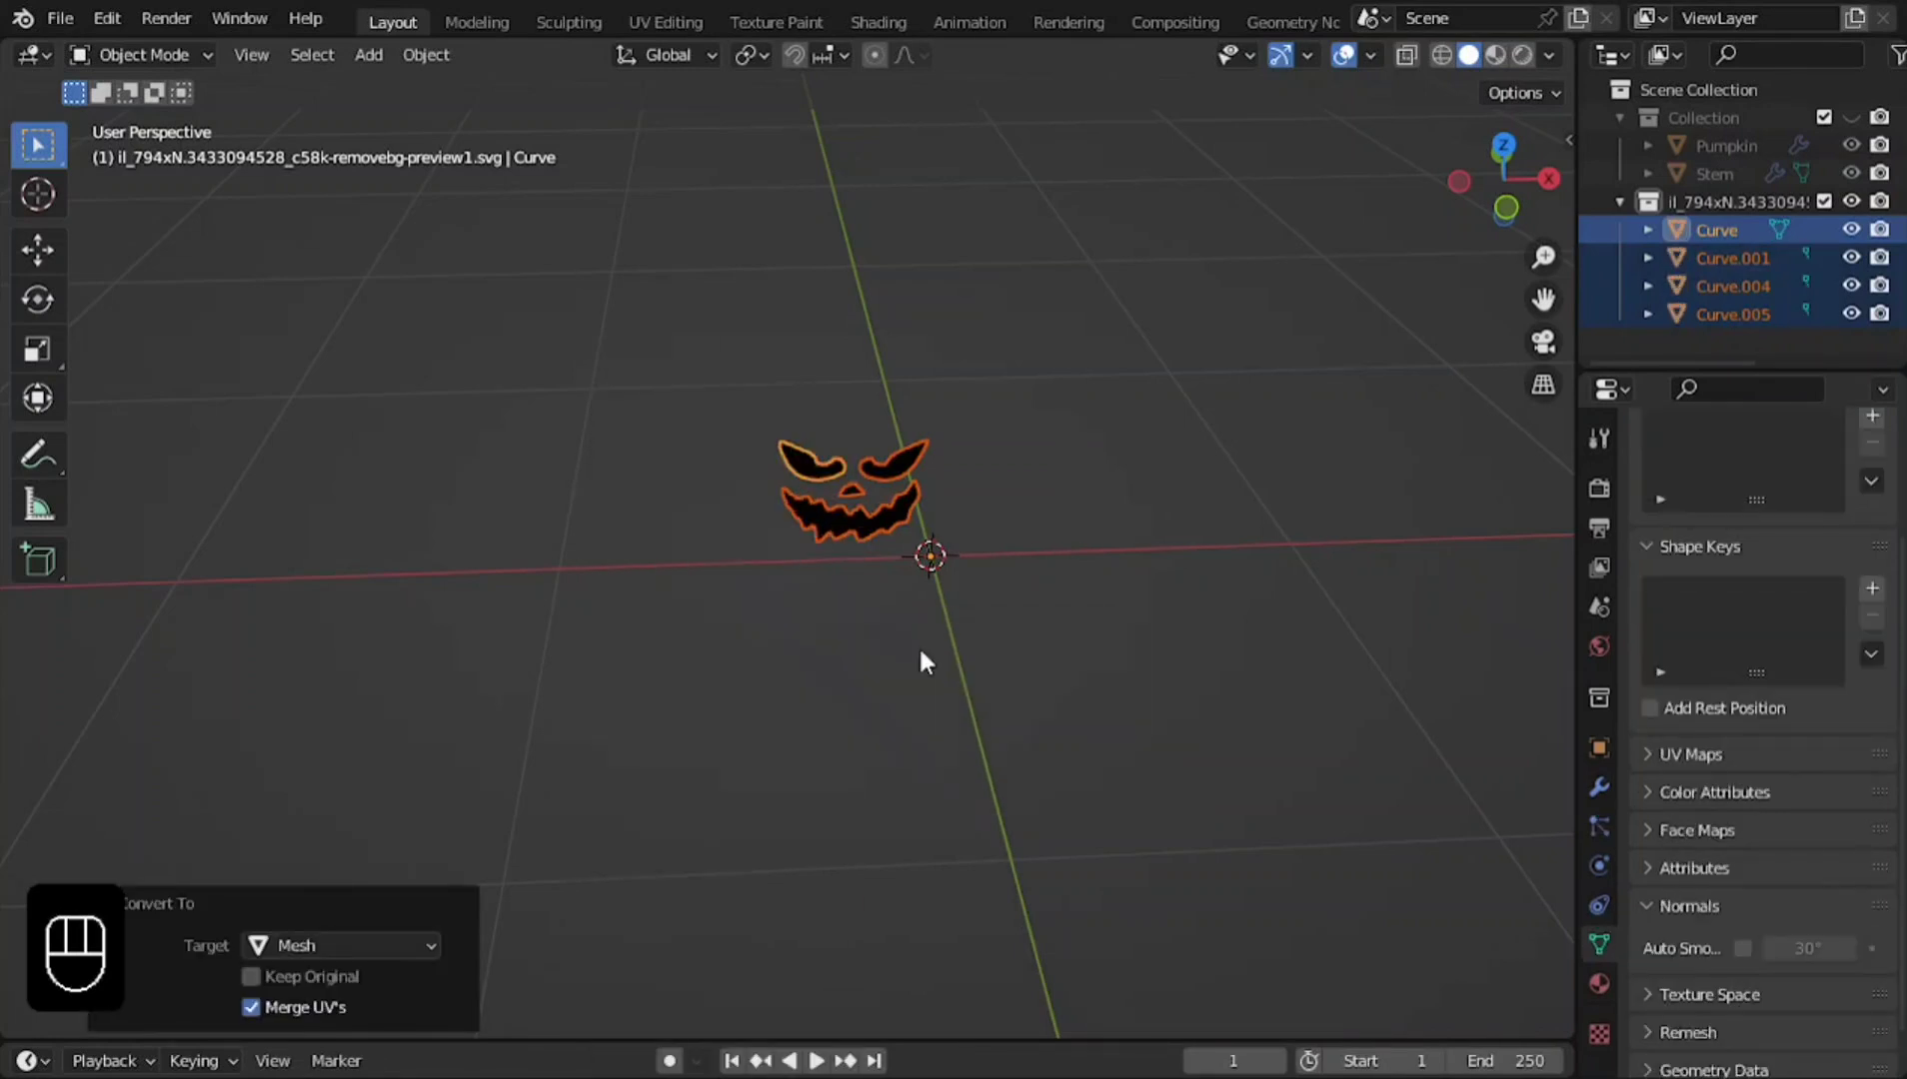
left_click_drag(780, 349, 955, 649)
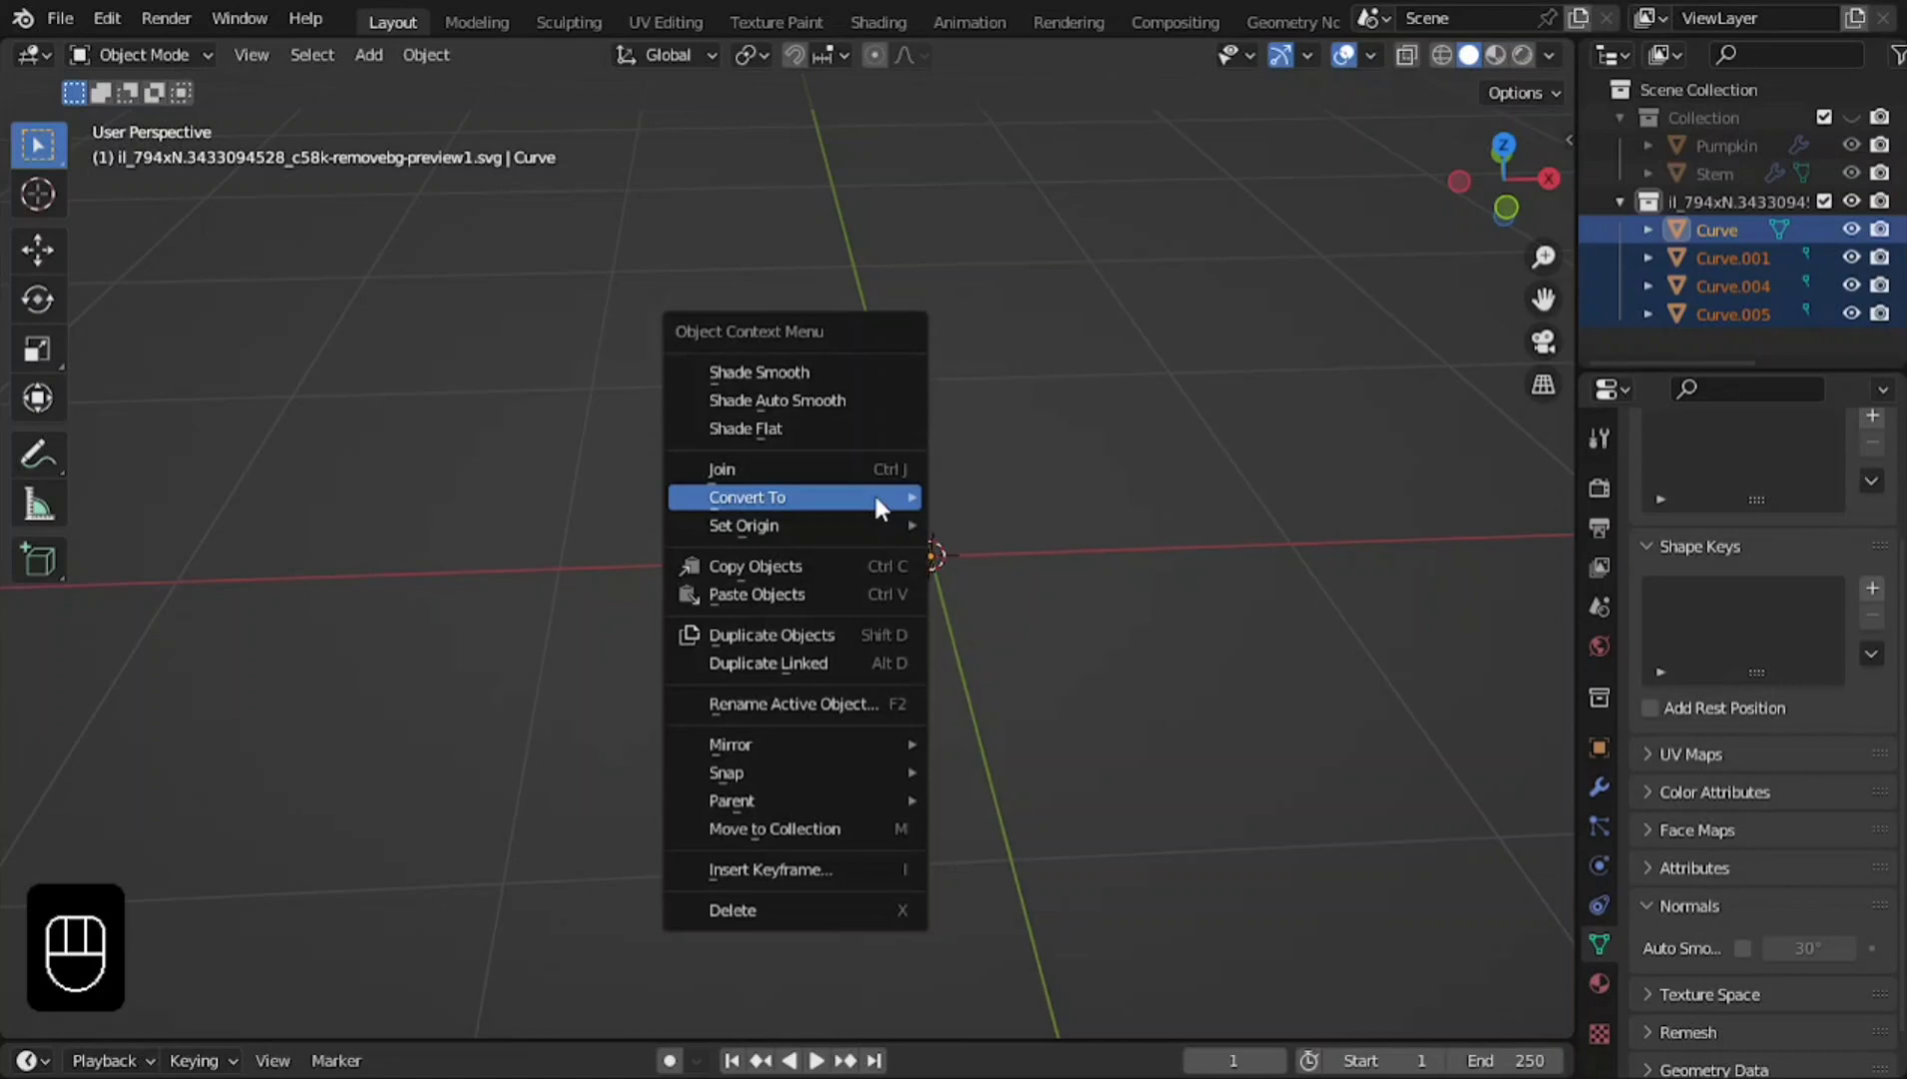
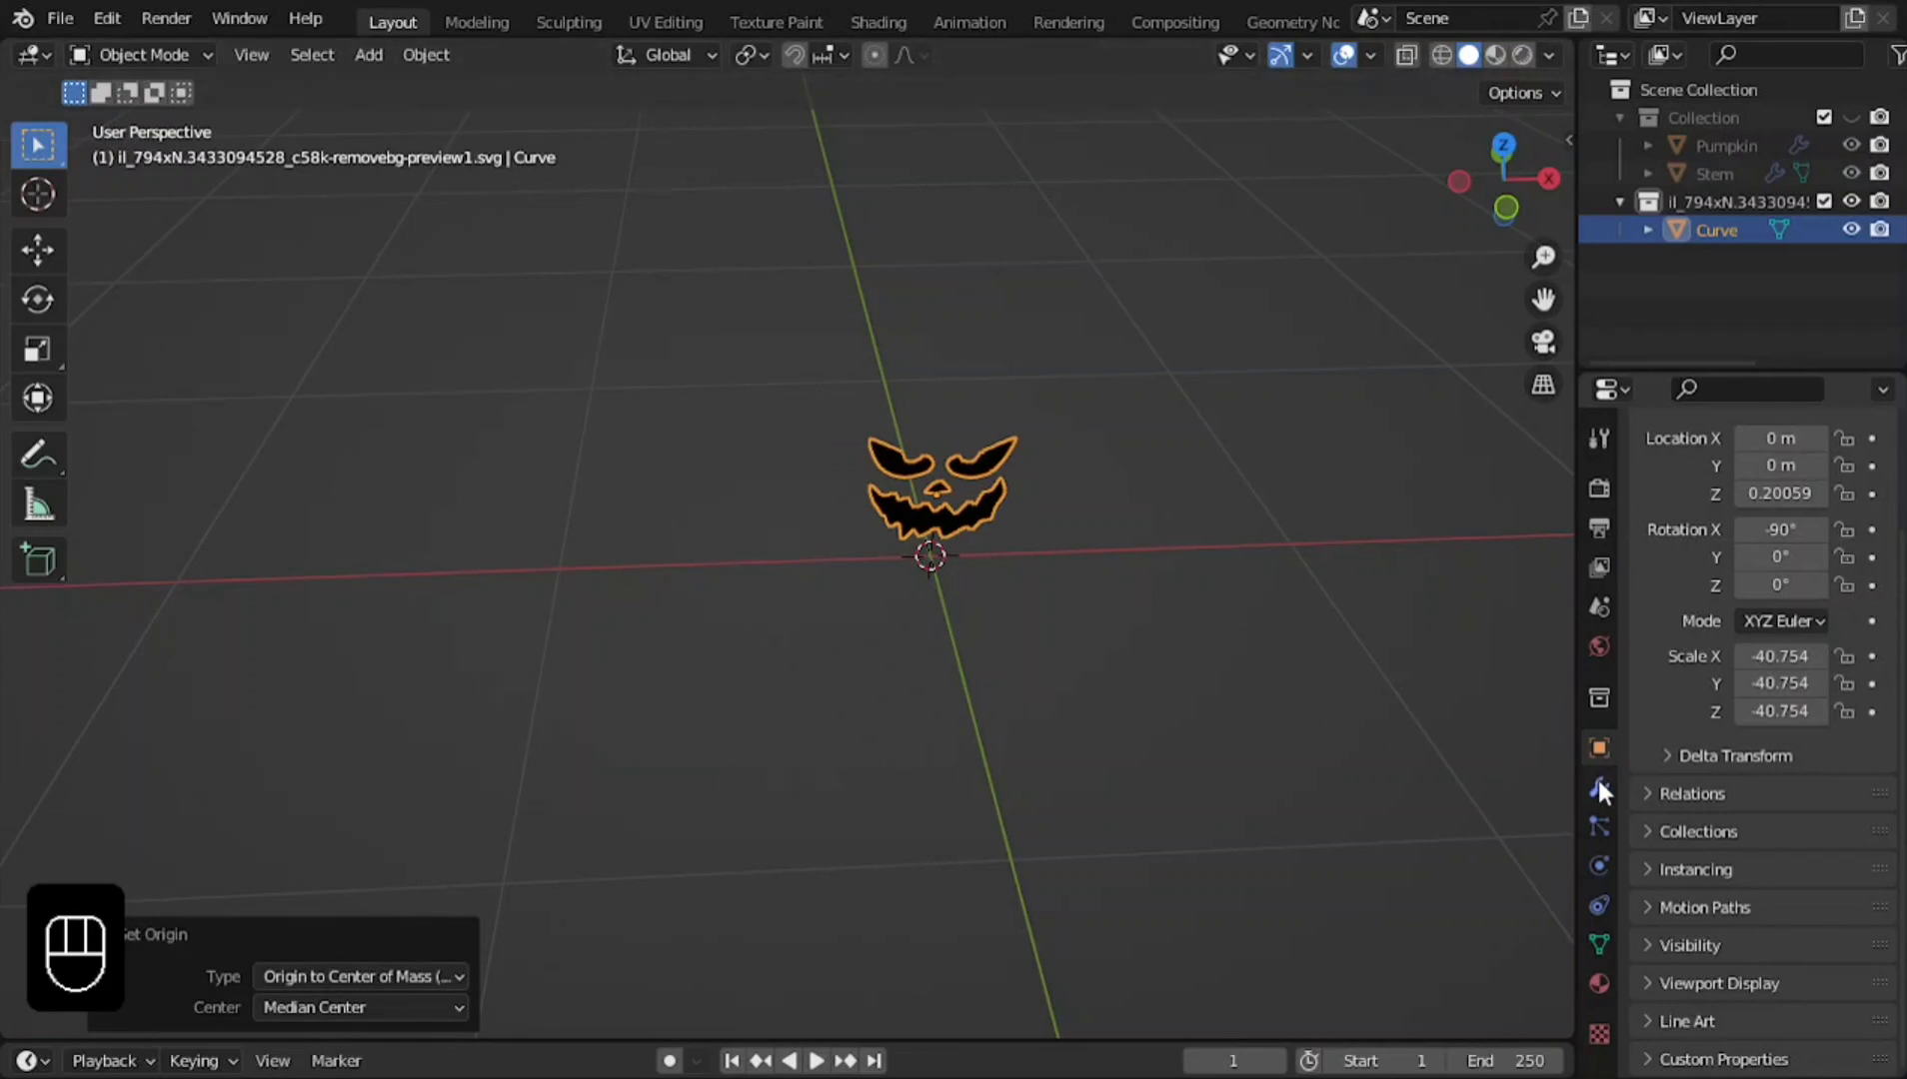
Enlarge the face and move it up along Z onto the pumpkin's front, with a Solidify thickness.
left_click_drag(1190, 524, 1136, 508)
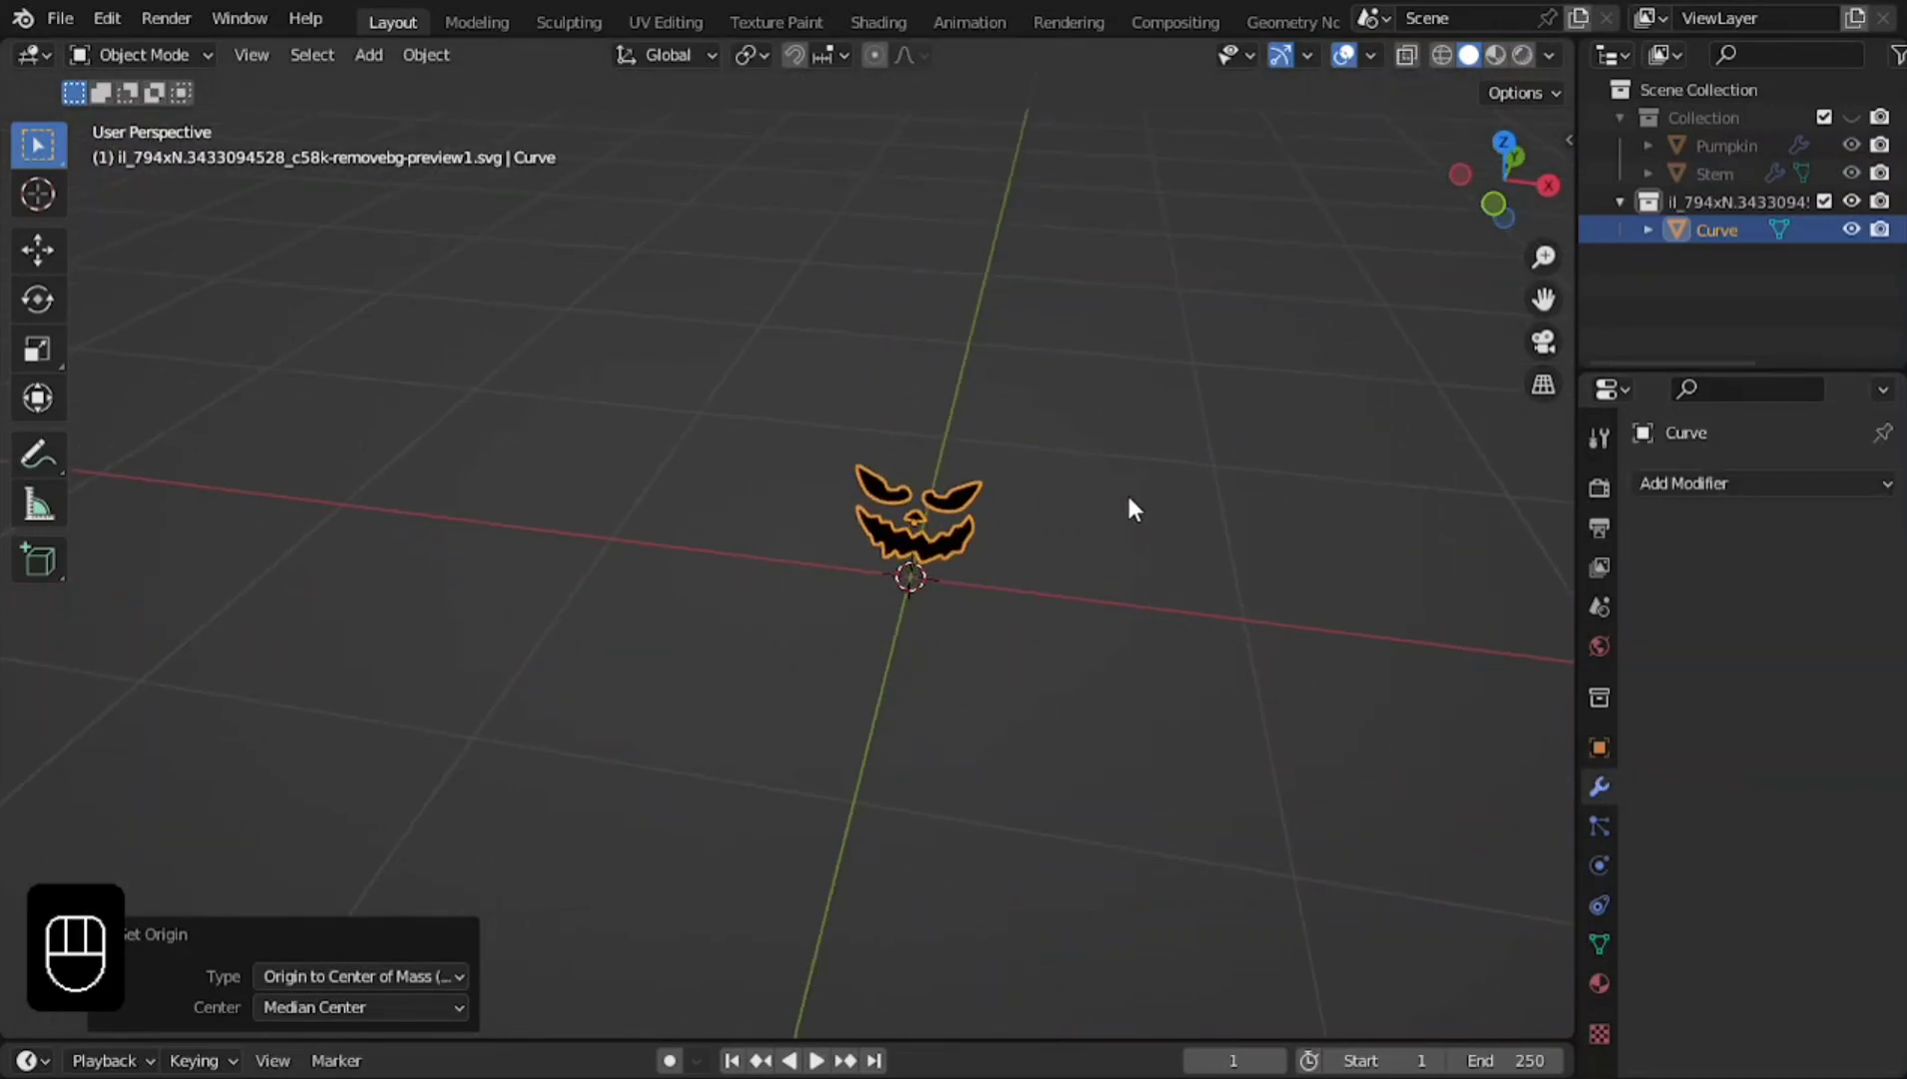
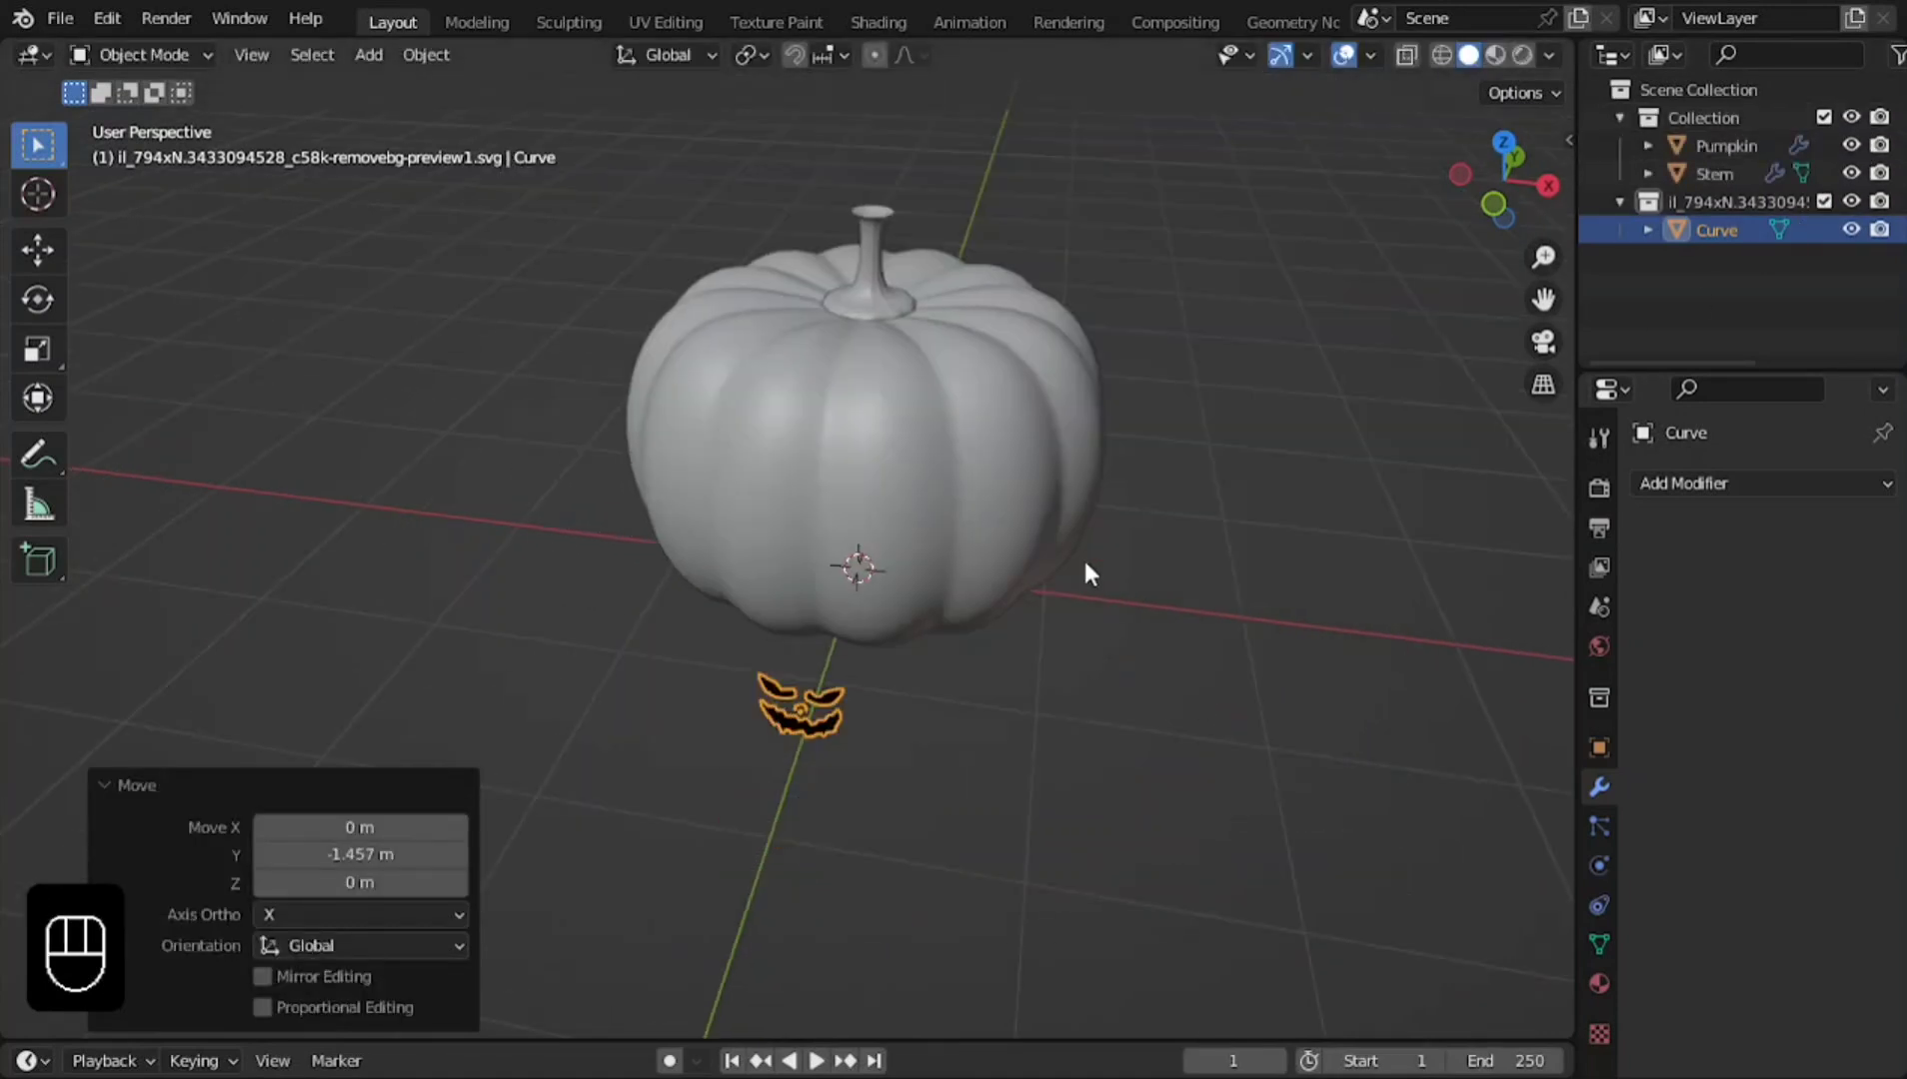
left_click(1040, 503)
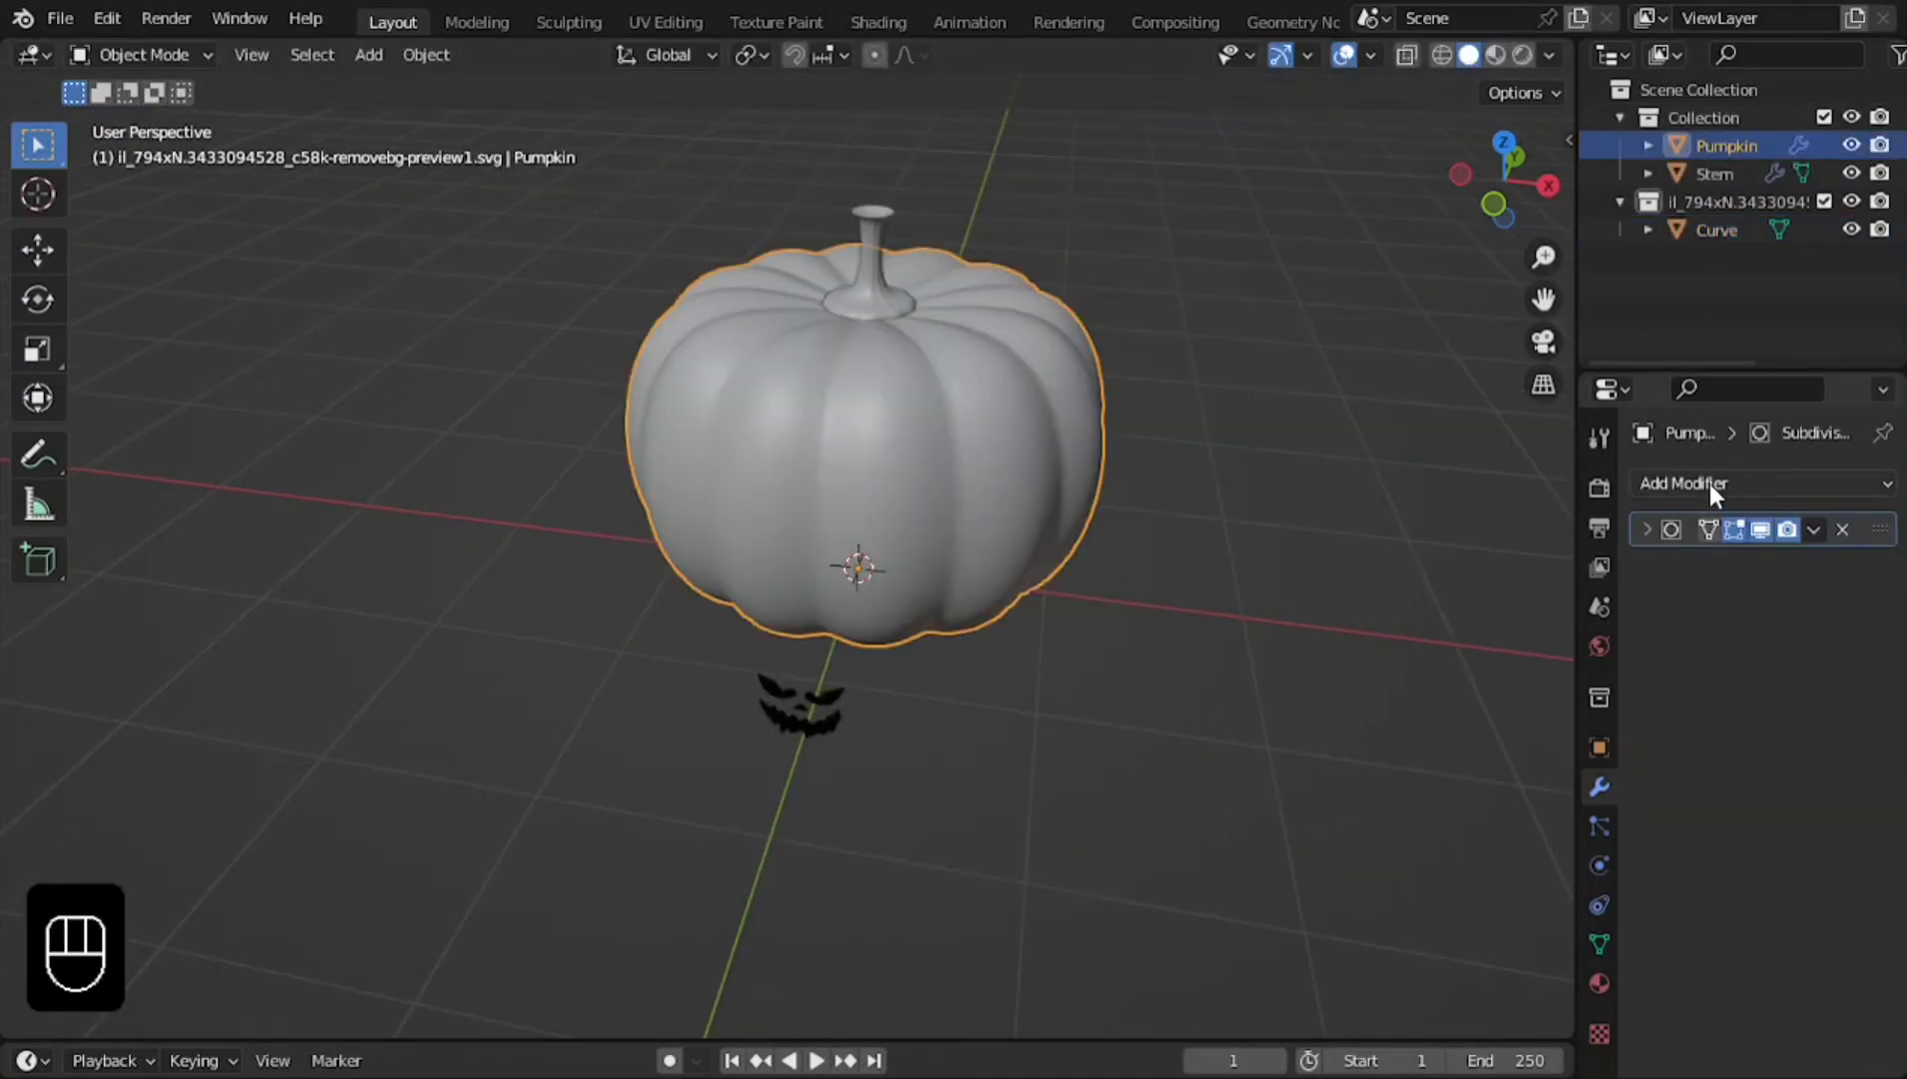
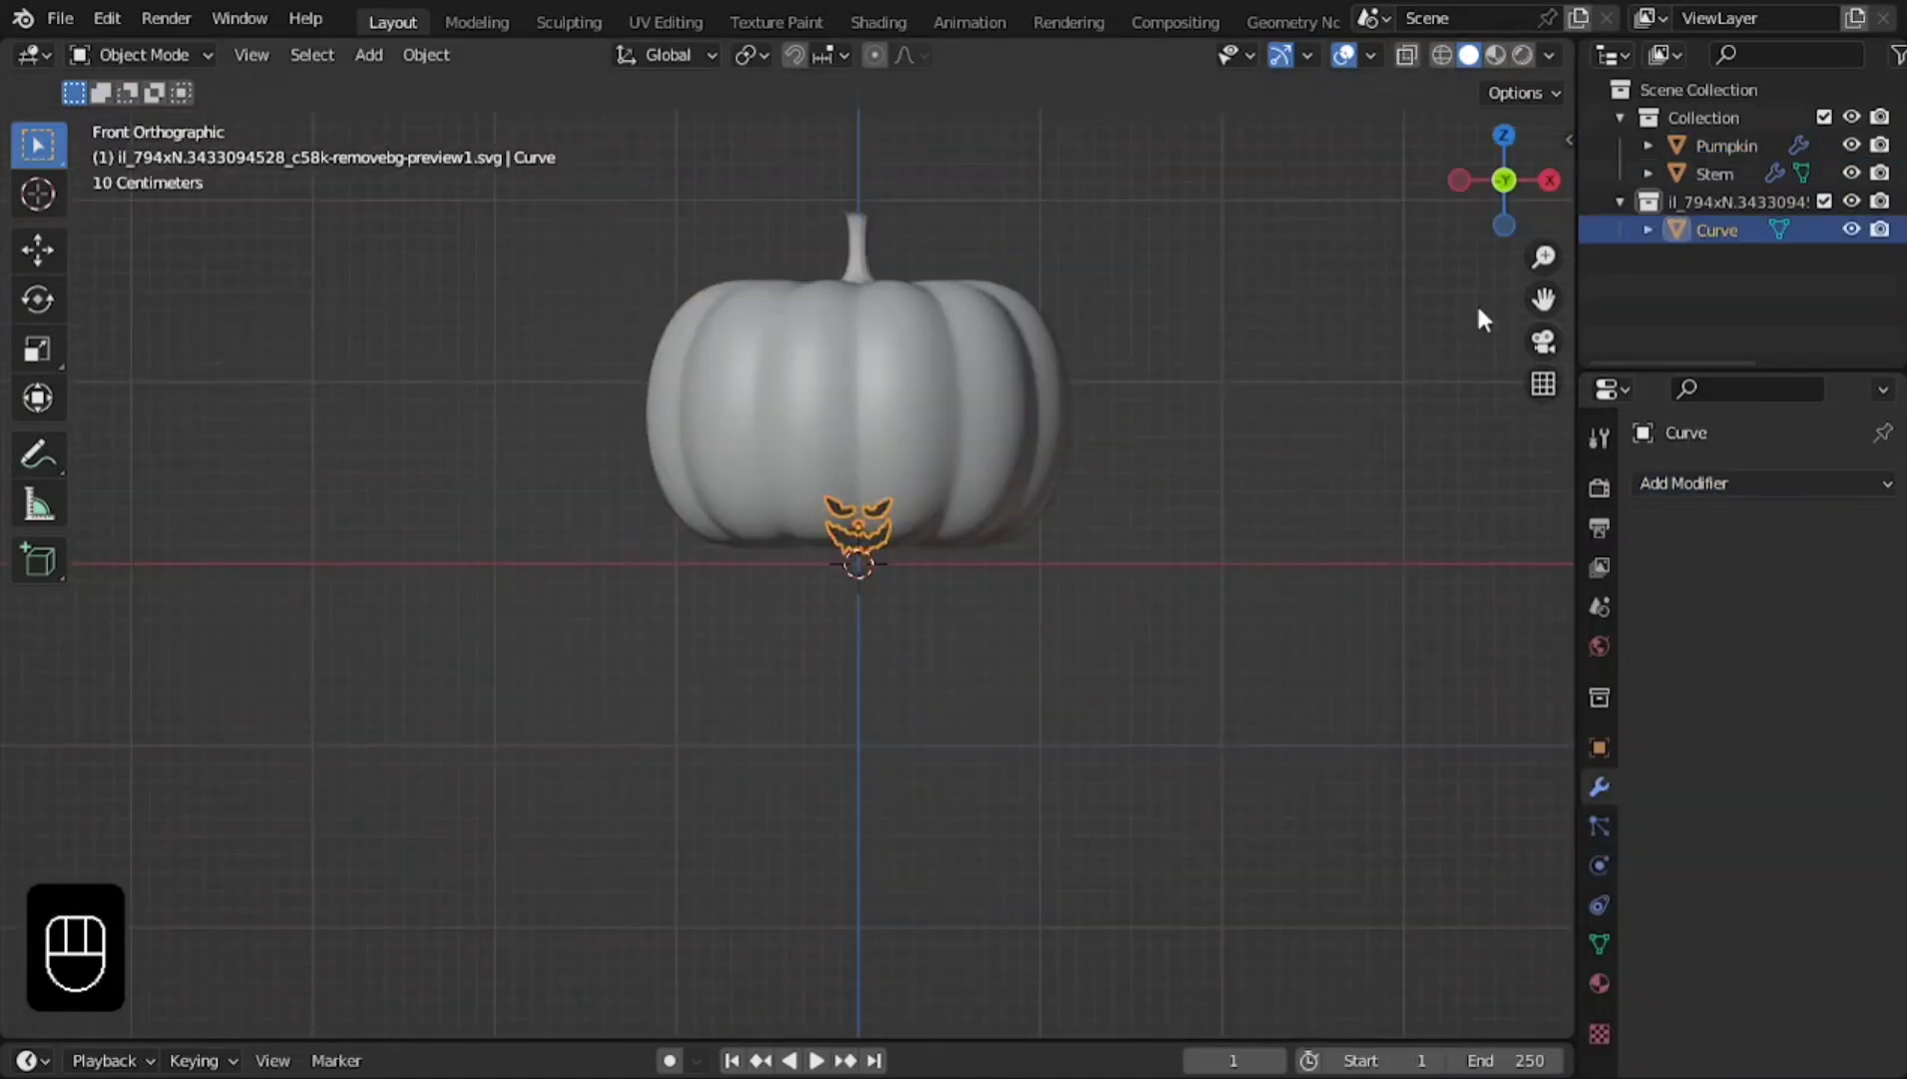
key("s")
key("g")
key("g")
left_click(1380, 379)
key("z")
key("g")
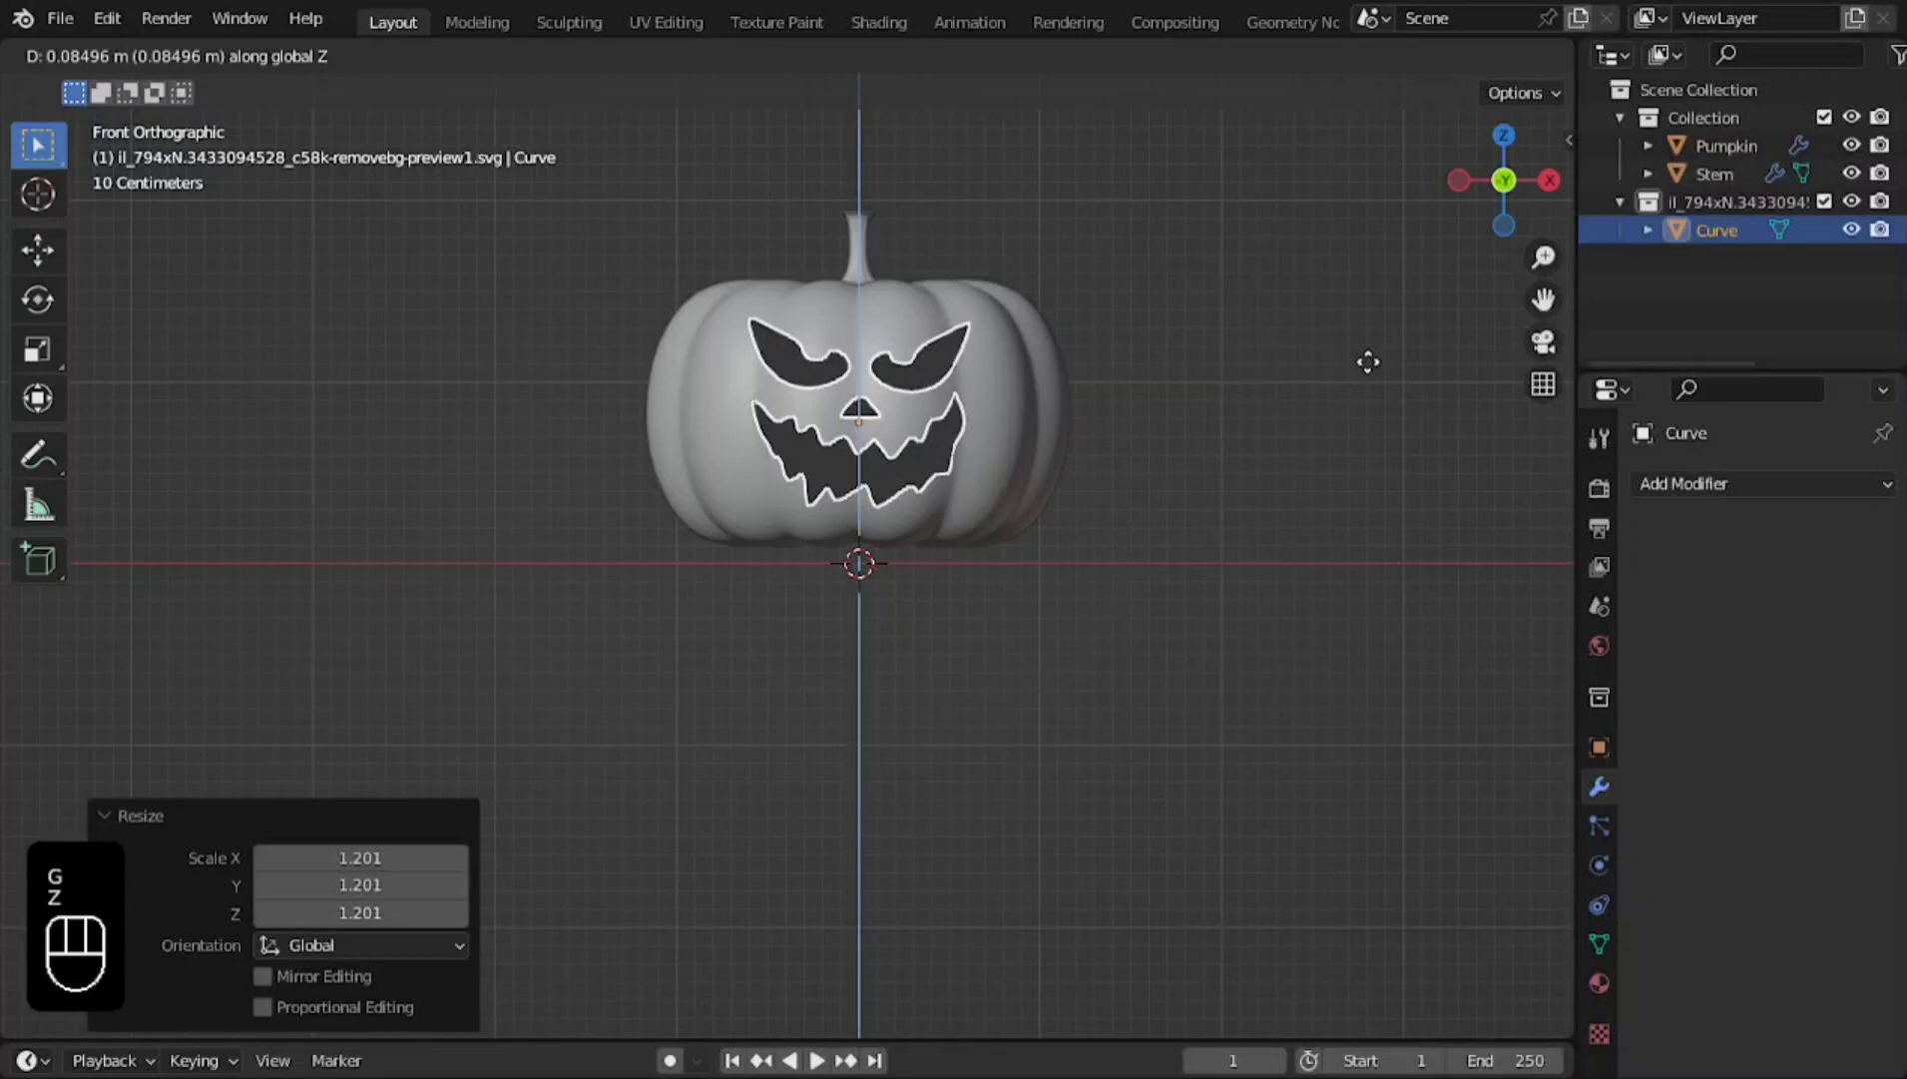
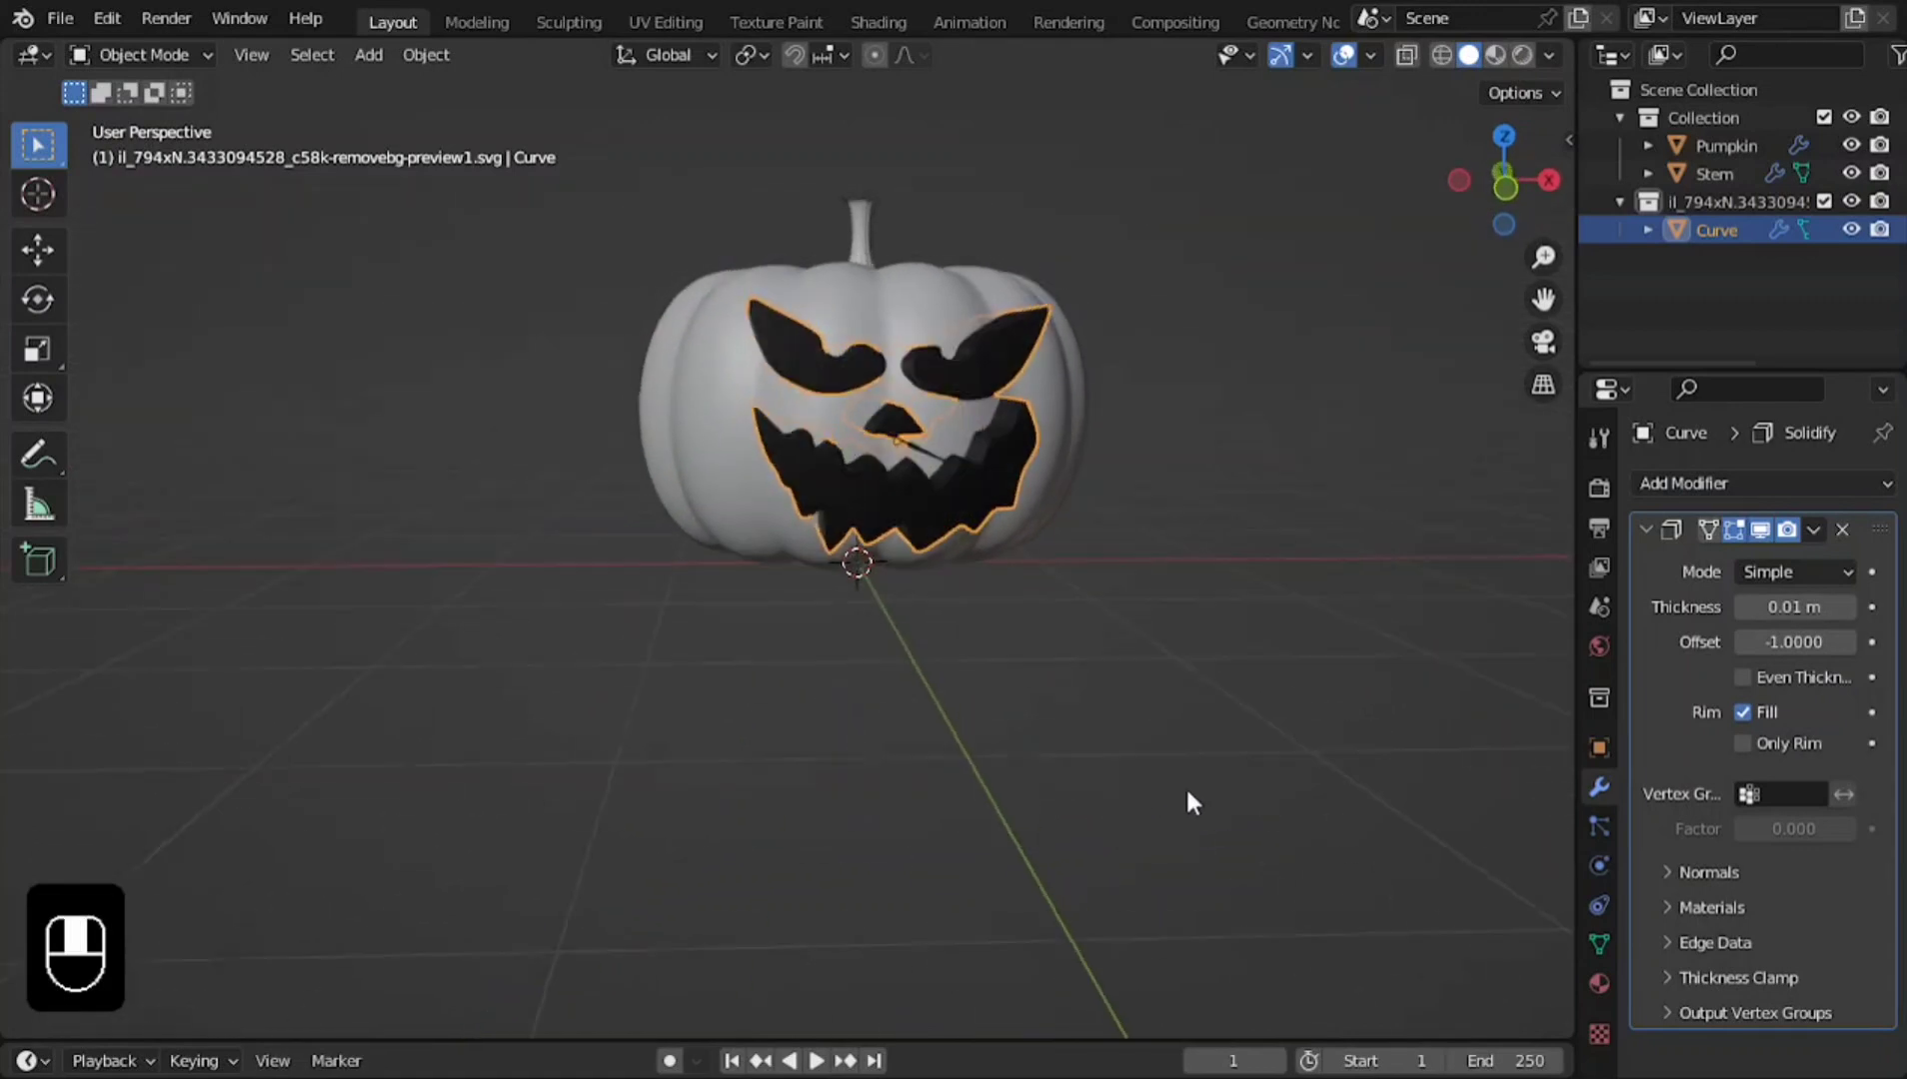
Add a Difference boolean to the pumpkin using the face object as cutter.
left_click(1013, 631)
left_click_drag(1688, 503, 1418, 632)
left_click(1783, 757)
double_click(1789, 735)
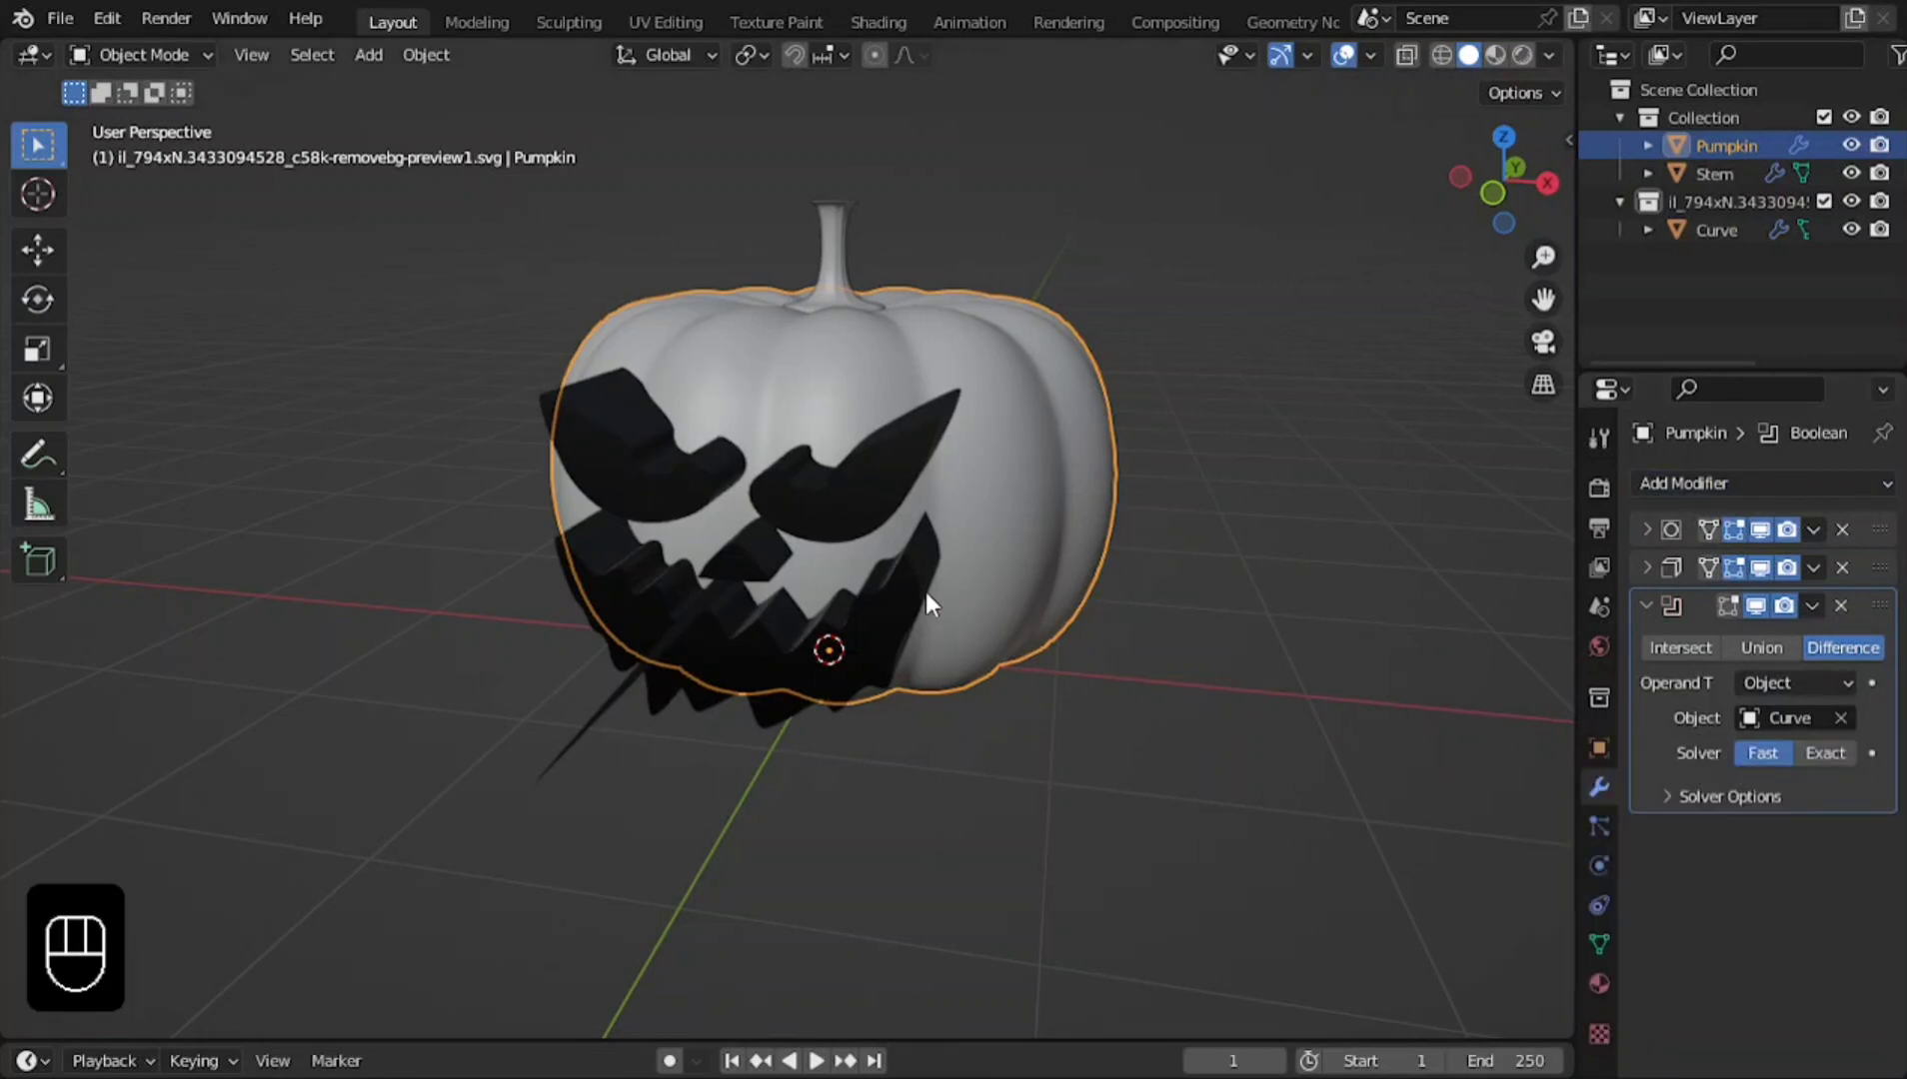
left_click(936, 605)
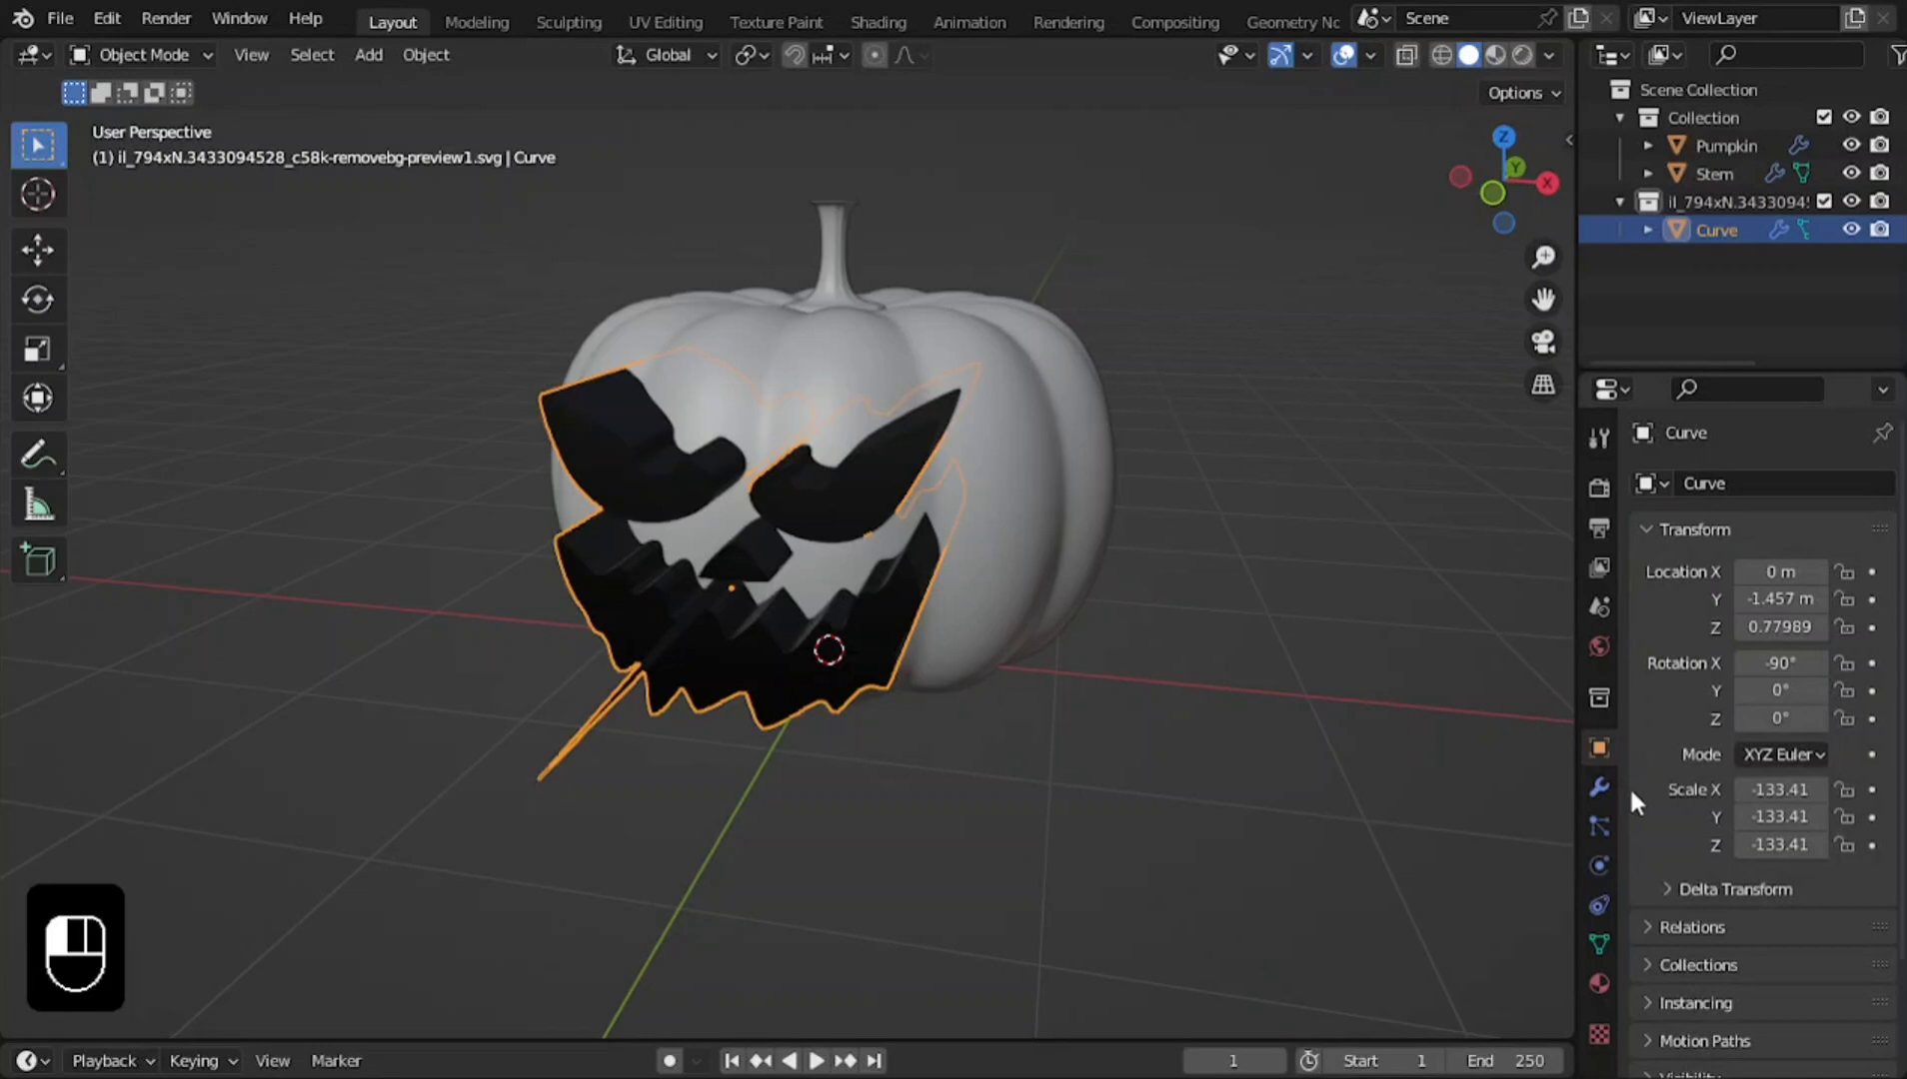
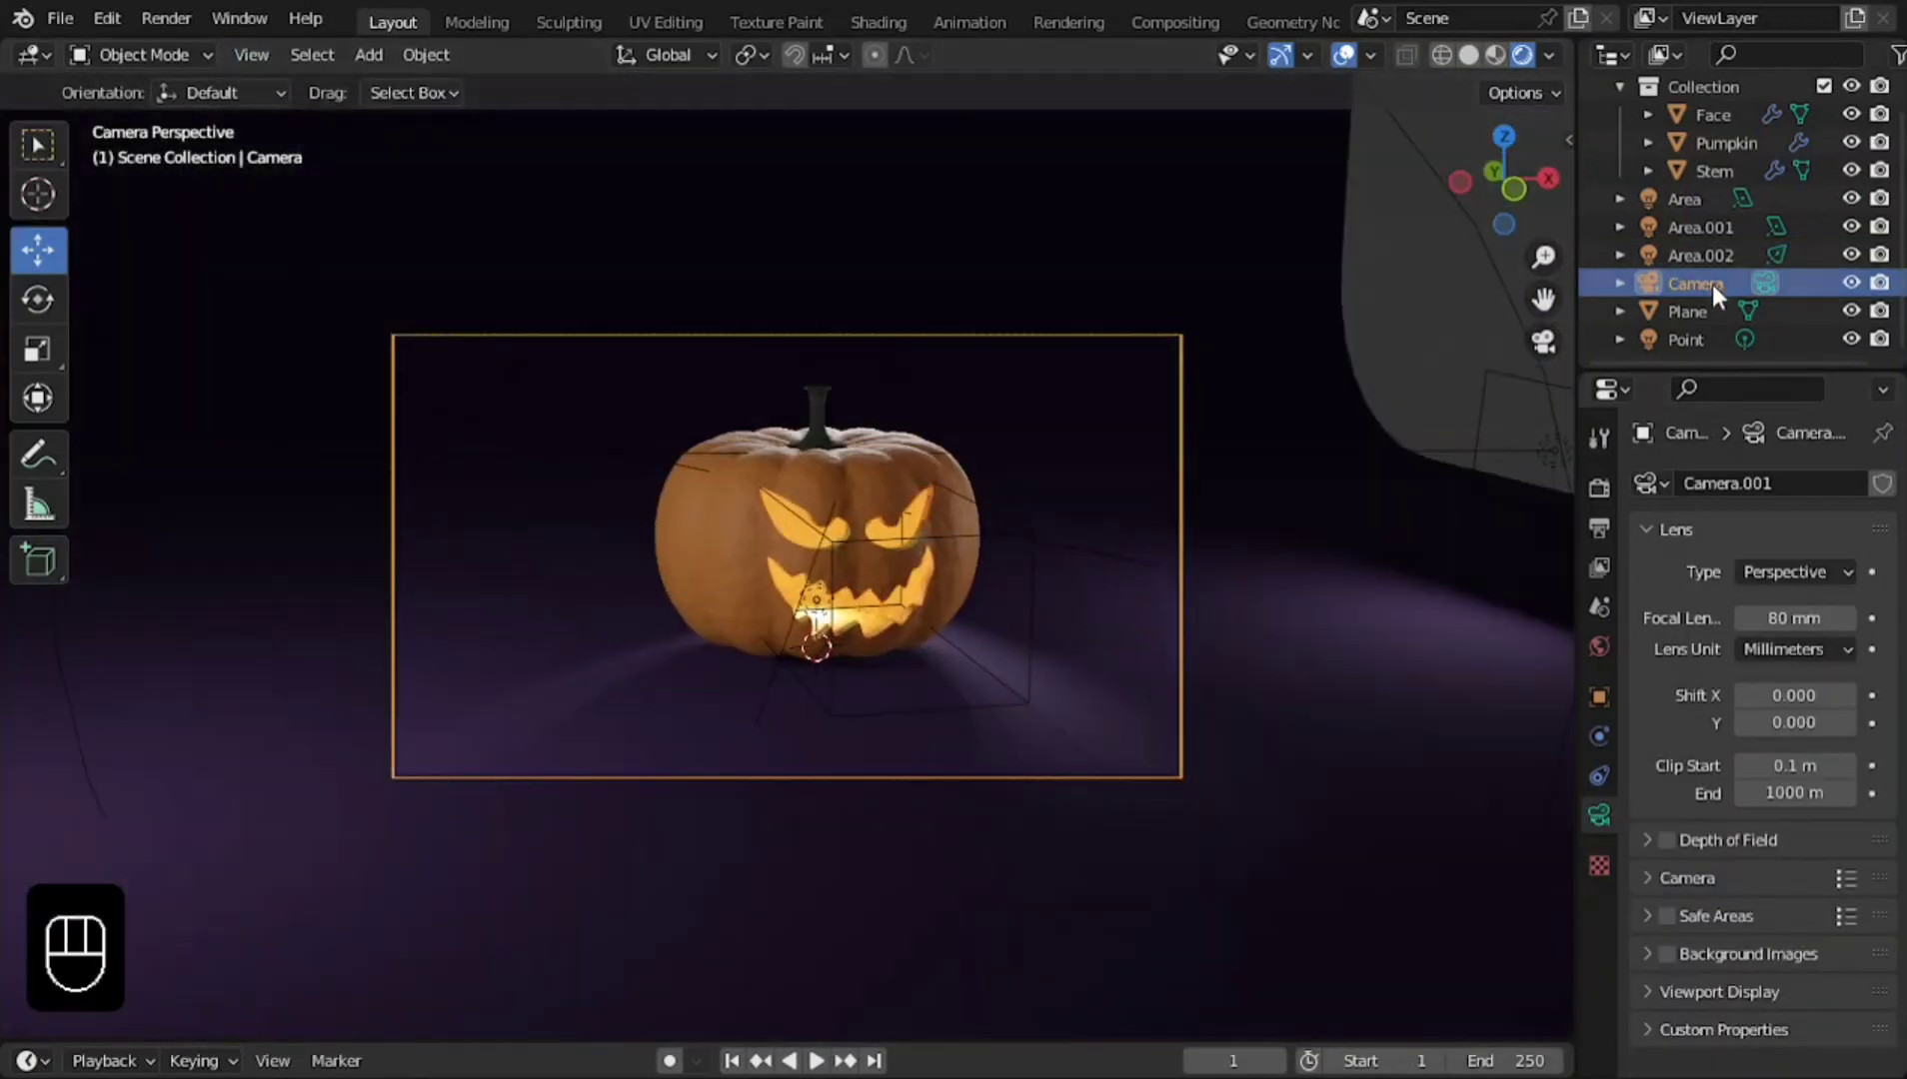
Adjust the Eevee effects and light power, lowering the spotlight to 4000 W, and reposition the light along Z.
double_click(1717, 273)
key("shift+0")
key("shift+0")
key("g")
key("z")
Move the Point light into the pumpkin's Collection in the Outliner and save the file.
left_click_drag(1032, 341, 1032, 340)
double_click(1805, 669)
key("ctrl+s")
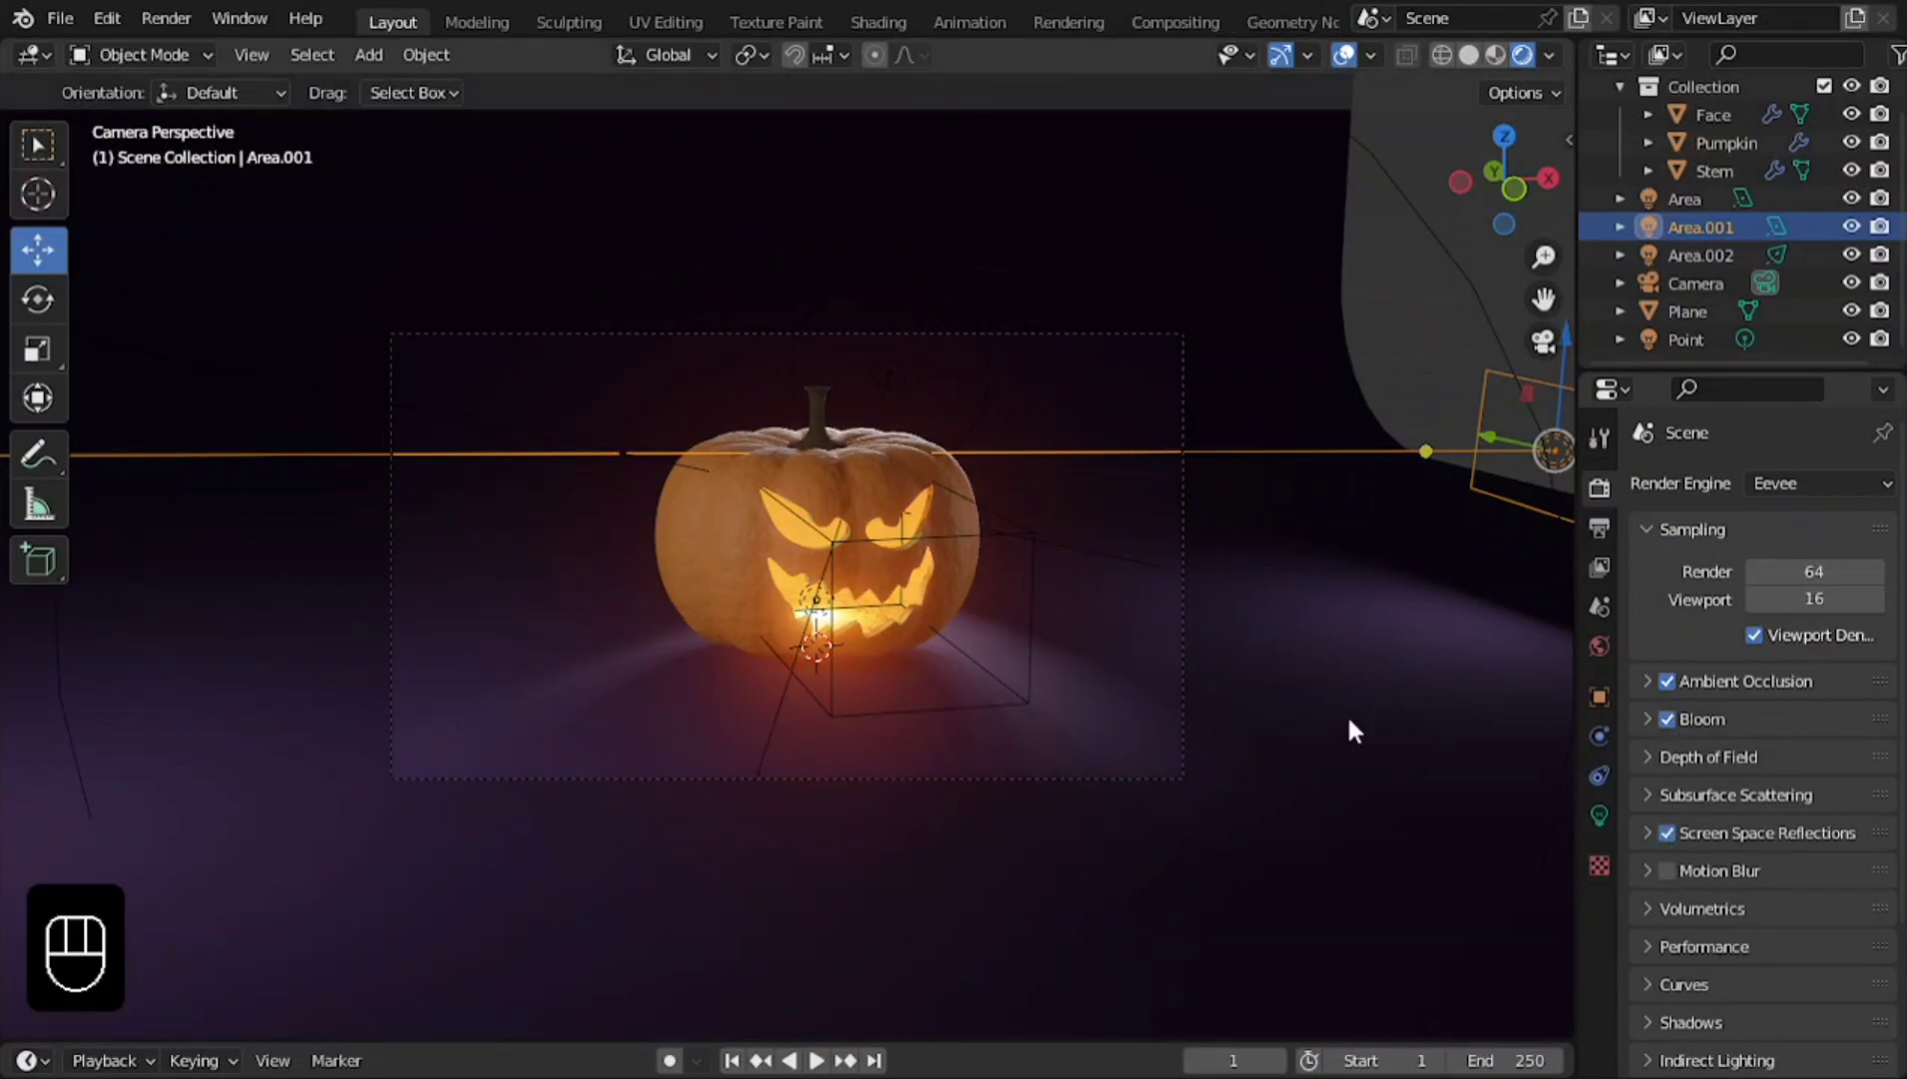
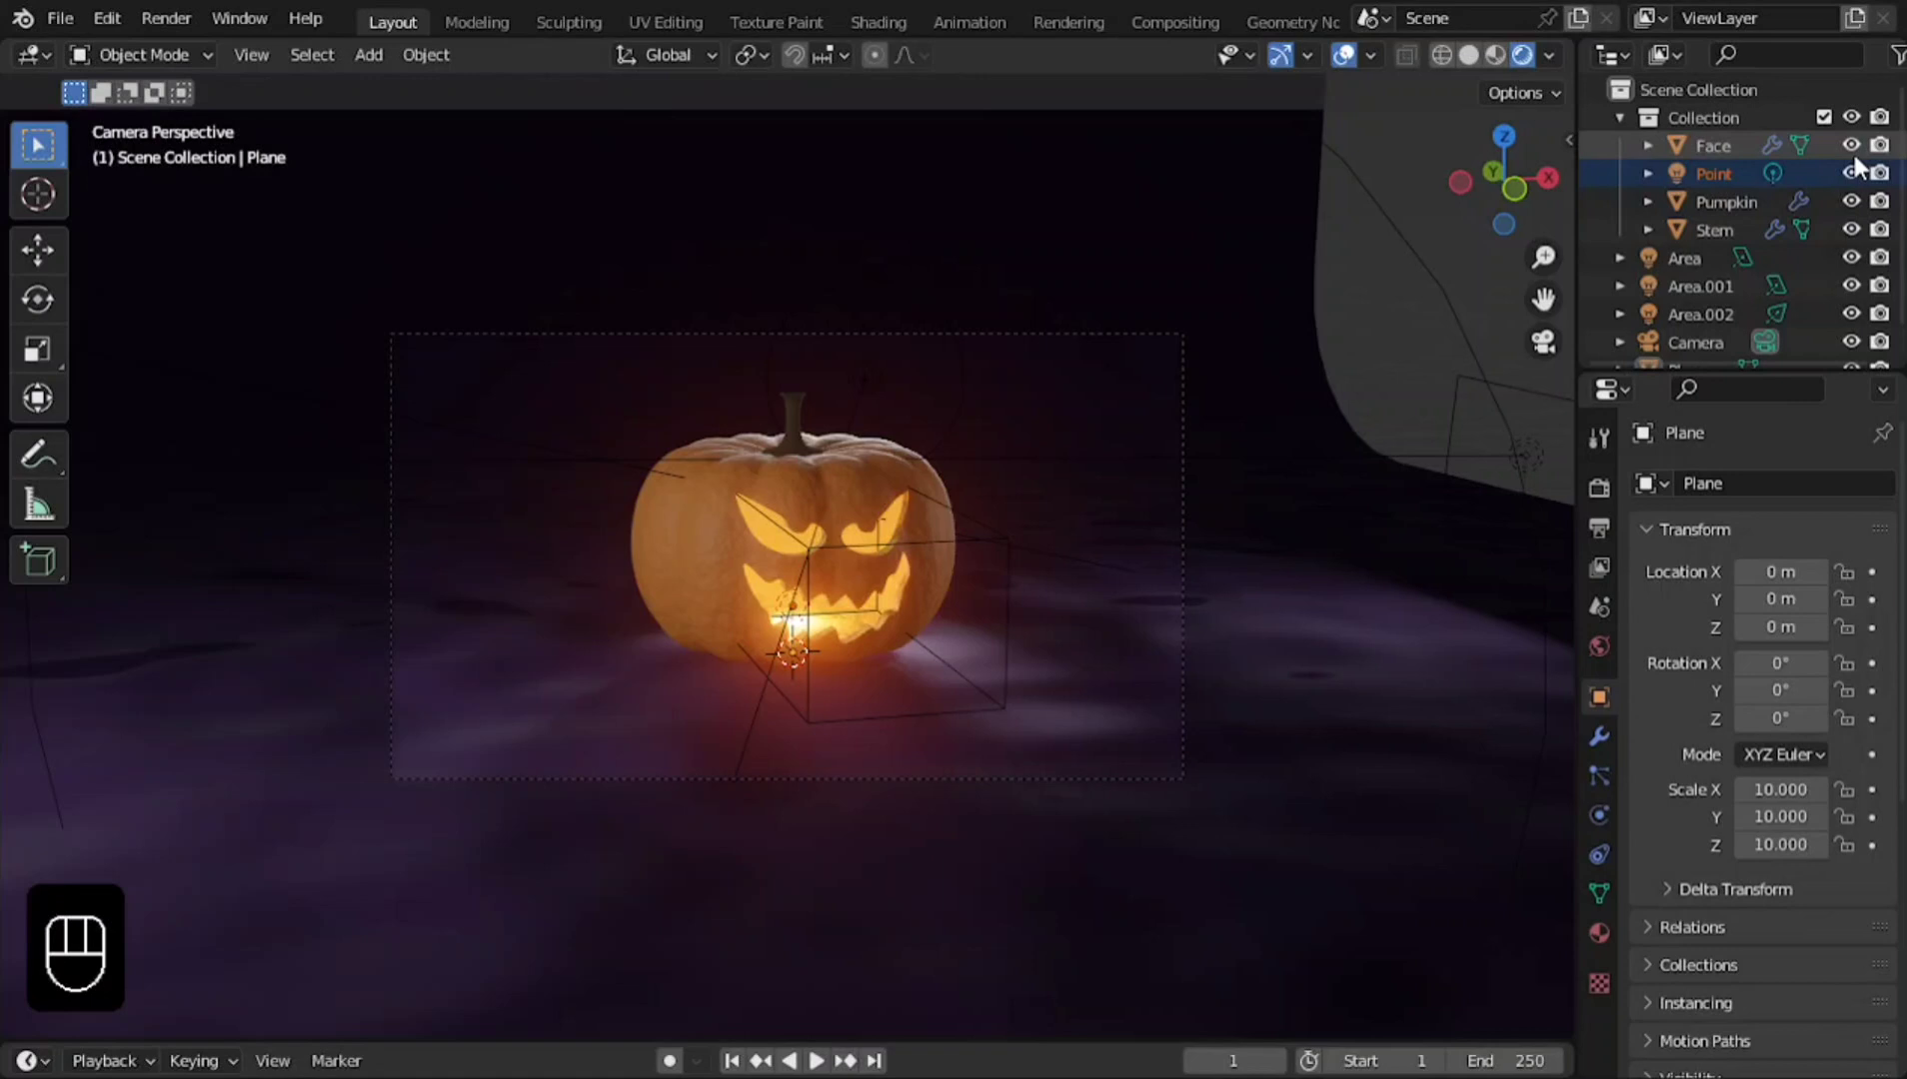
Hide the Face cutter object in the Outliner and start Render Image.
double_click(1862, 163)
left_click(1893, 155)
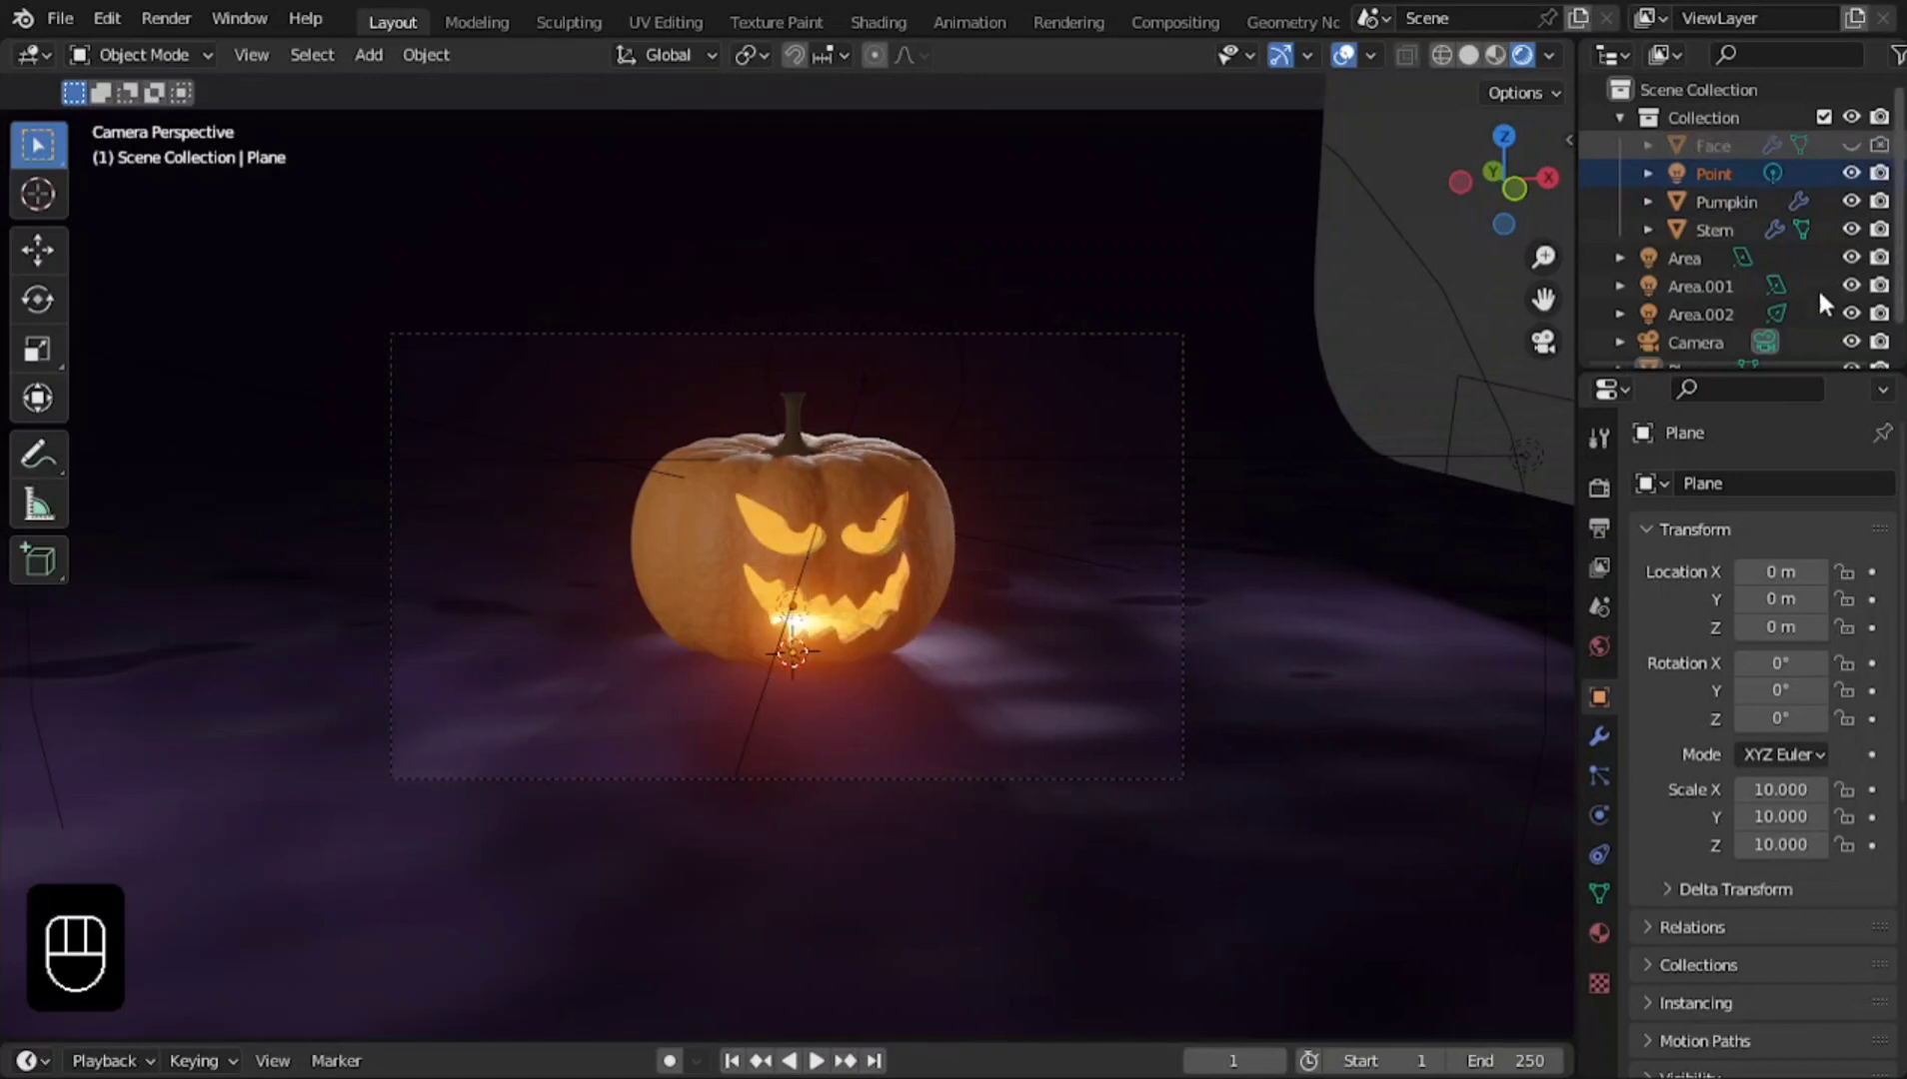
left_click(195, 14)
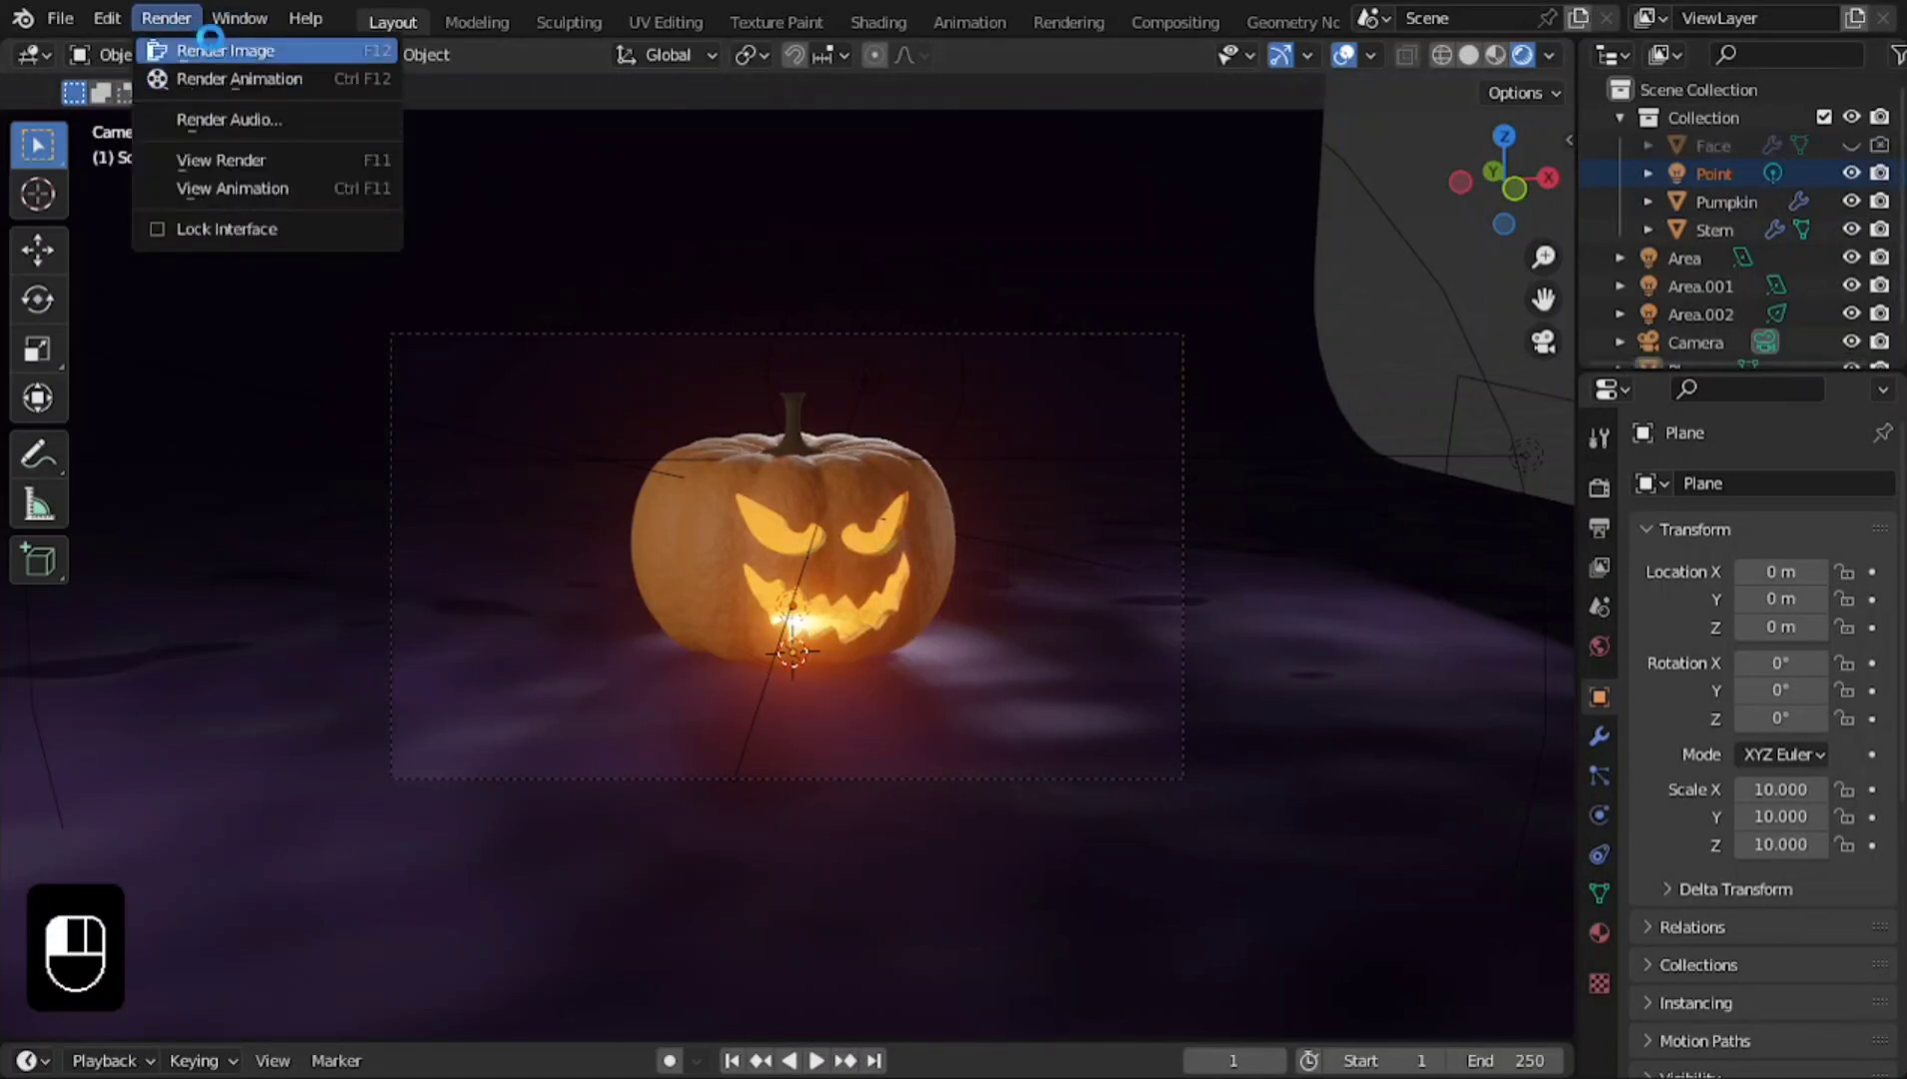